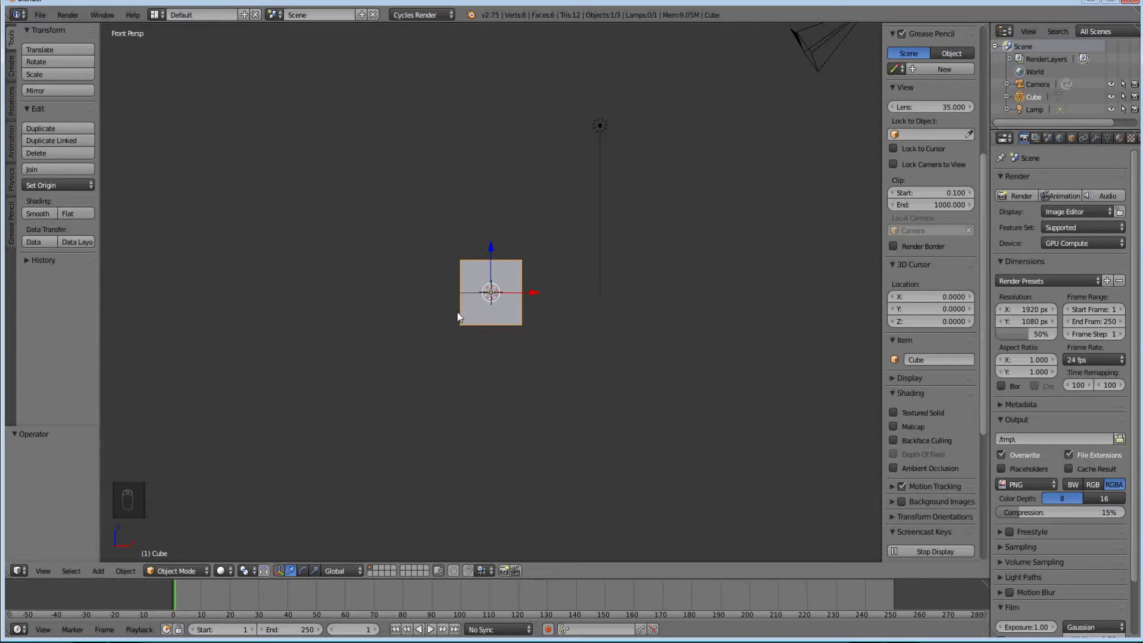
Step: Delete the default cube and add a text object at the scene centre
key("x")
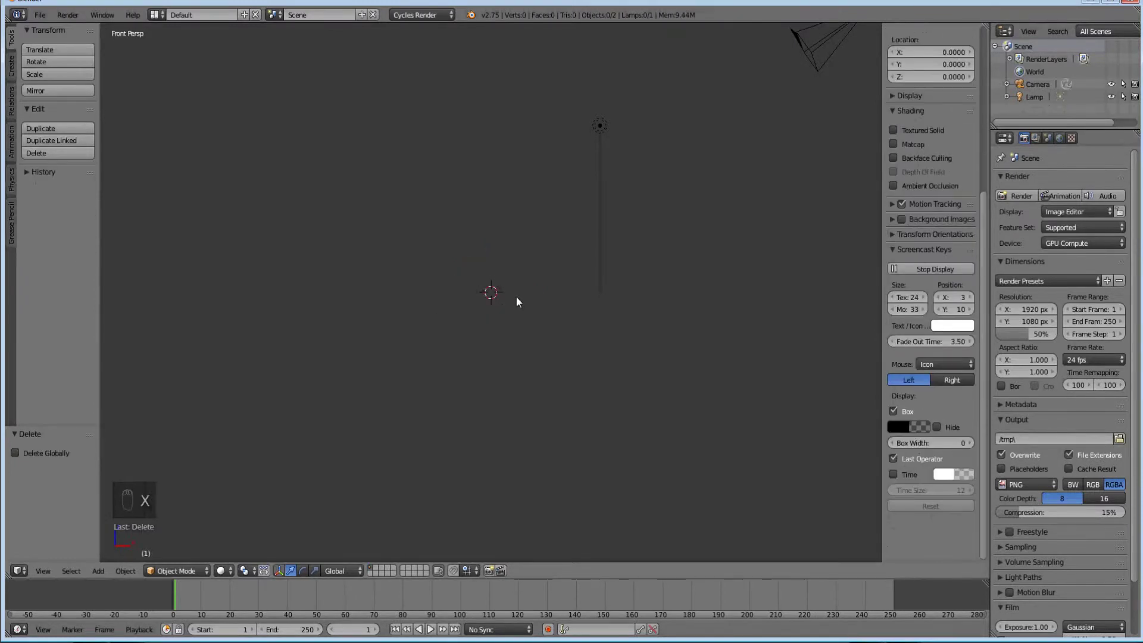
key("KP_1")
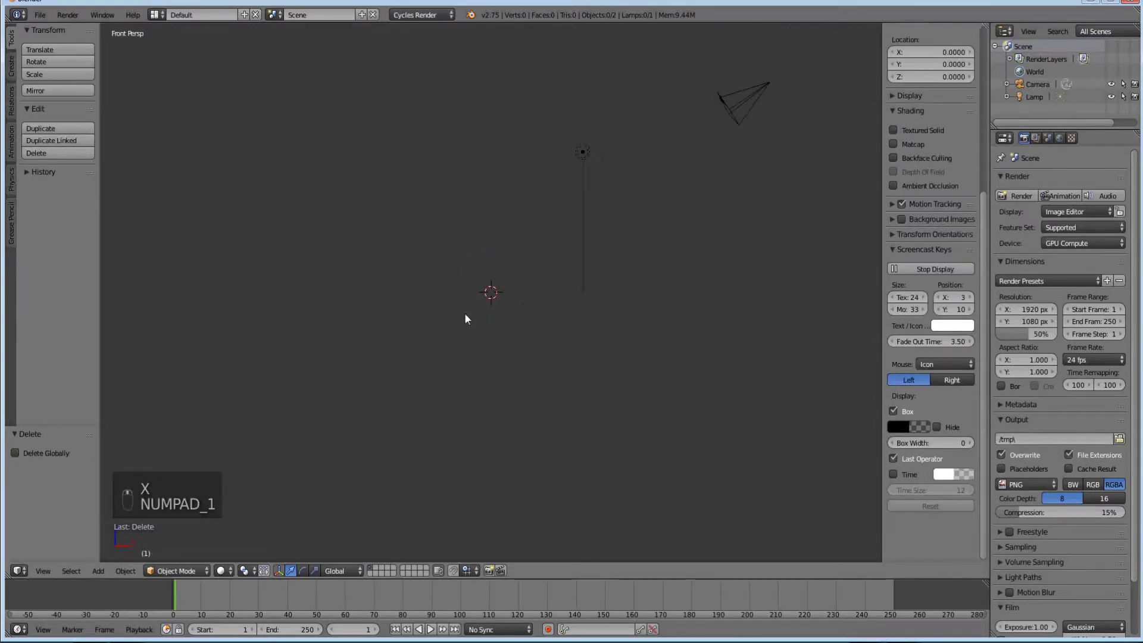
key("shift+a")
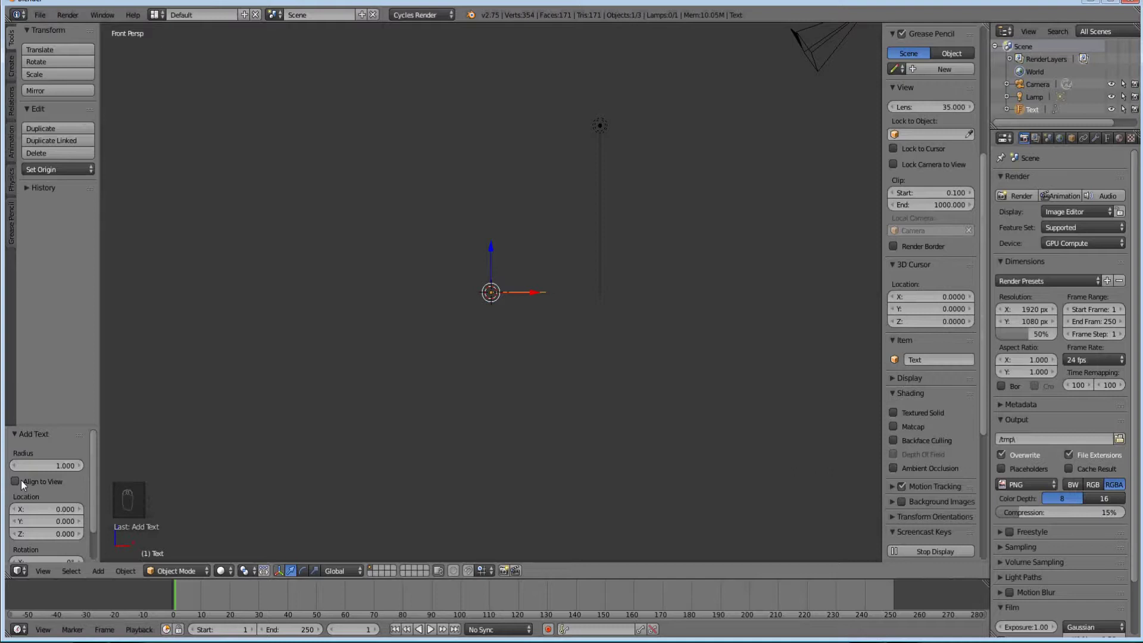
Step: Enable Align to View so the new text faces the current view
middle_click(24, 486)
left_click_drag(20, 485, 55, 478)
left_click(427, 342)
middle_click(521, 291)
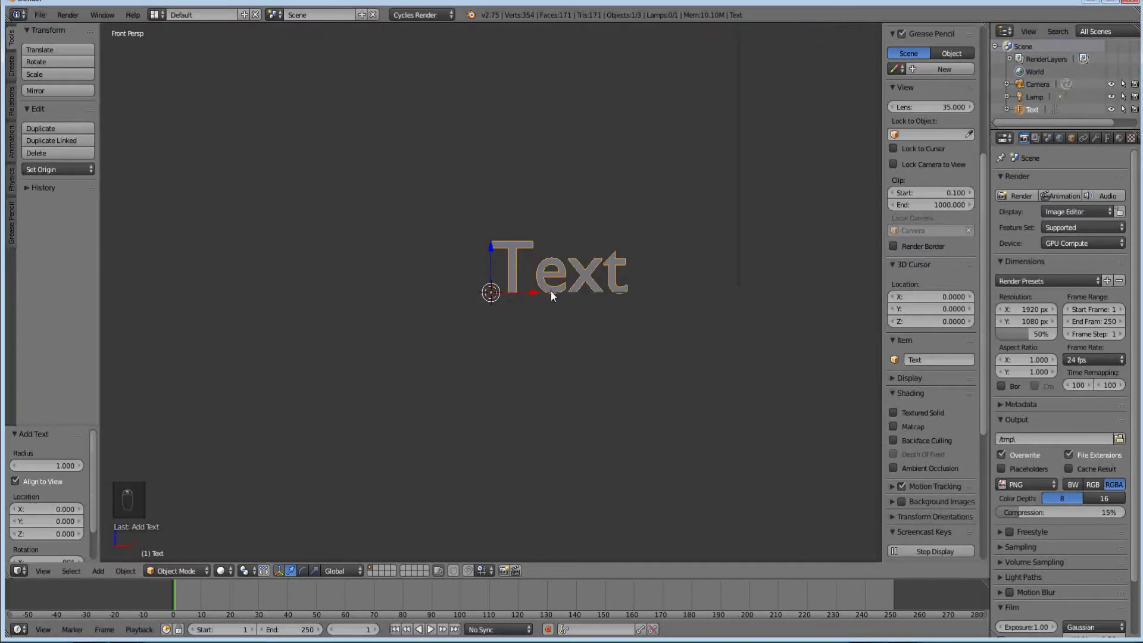
middle_click(556, 295)
Step: Replace the placeholder word with 'Blender Know How' in edit mode and exit editing
key("Tab")
key("BackSpace")
key("shift+b")
key("l")
key("e")
key("n")
key("e")
key("d")
key("r")
key("space")
key("shift+k")
key("n")
key("o")
key("w")
key("space")
key("shift+h")
key("o")
key("w")
left_click_drag(972, 411, 608, 312)
middle_click(609, 313)
key("KP_5")
key("BackSpace")
key("Tab")
key("KP_5")
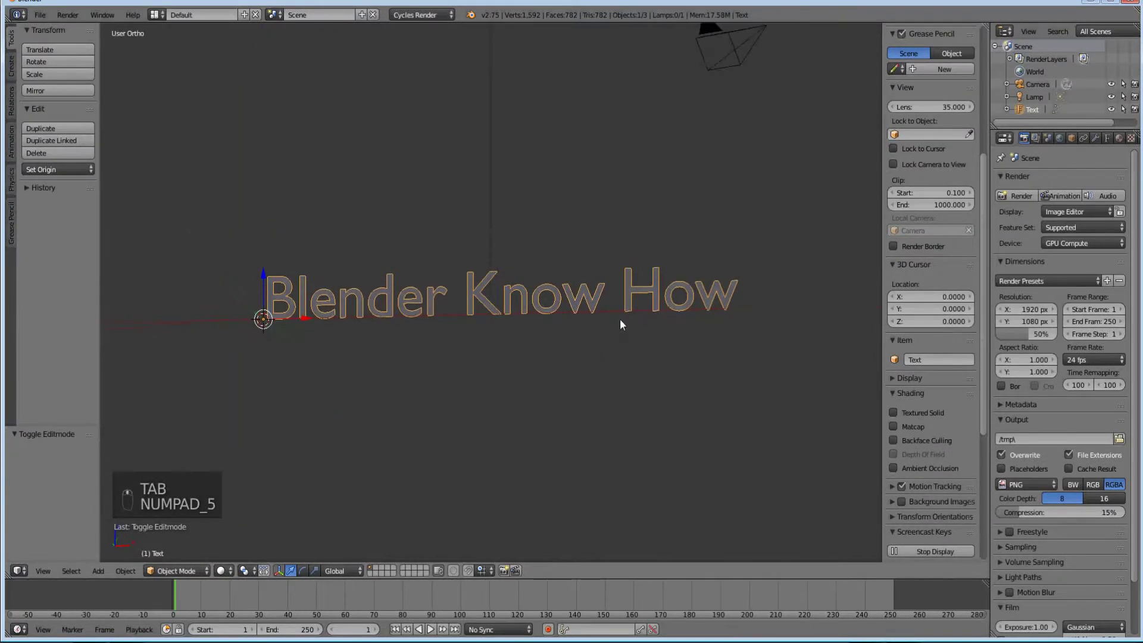
Step: View the title from the front and pan along it
key("KP_1")
left_click_drag(676, 348, 1042, 362)
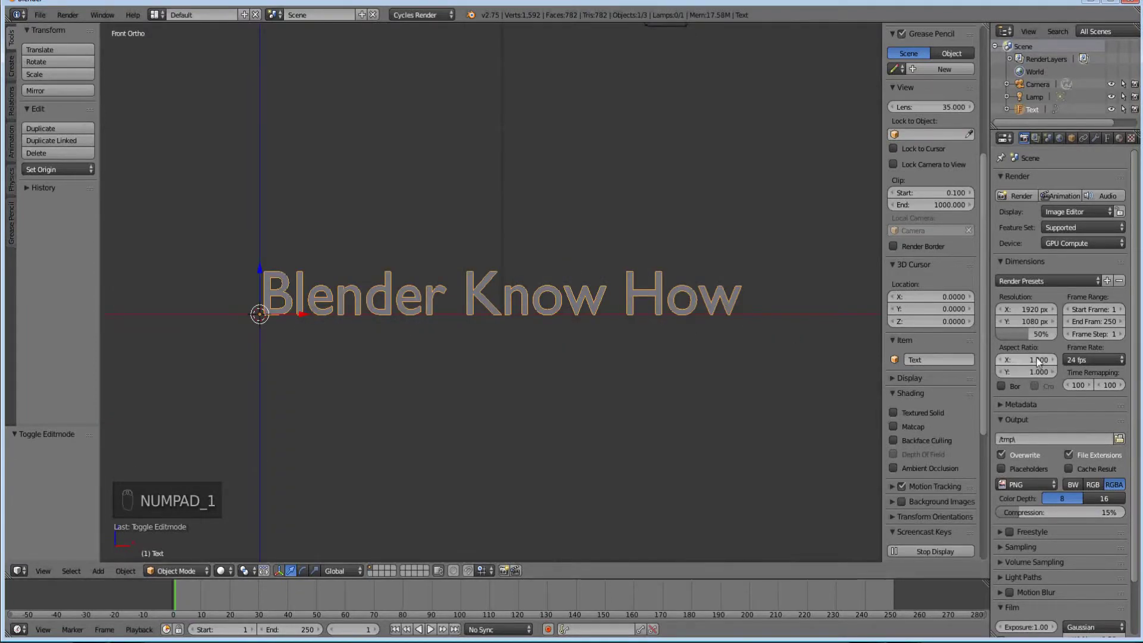
middle_click(1042, 362)
middle_click(1049, 354)
Step: Show the text object's data properties with its font and geometry settings
left_click_drag(1059, 349, 1043, 348)
left_click_drag(1043, 348, 1095, 144)
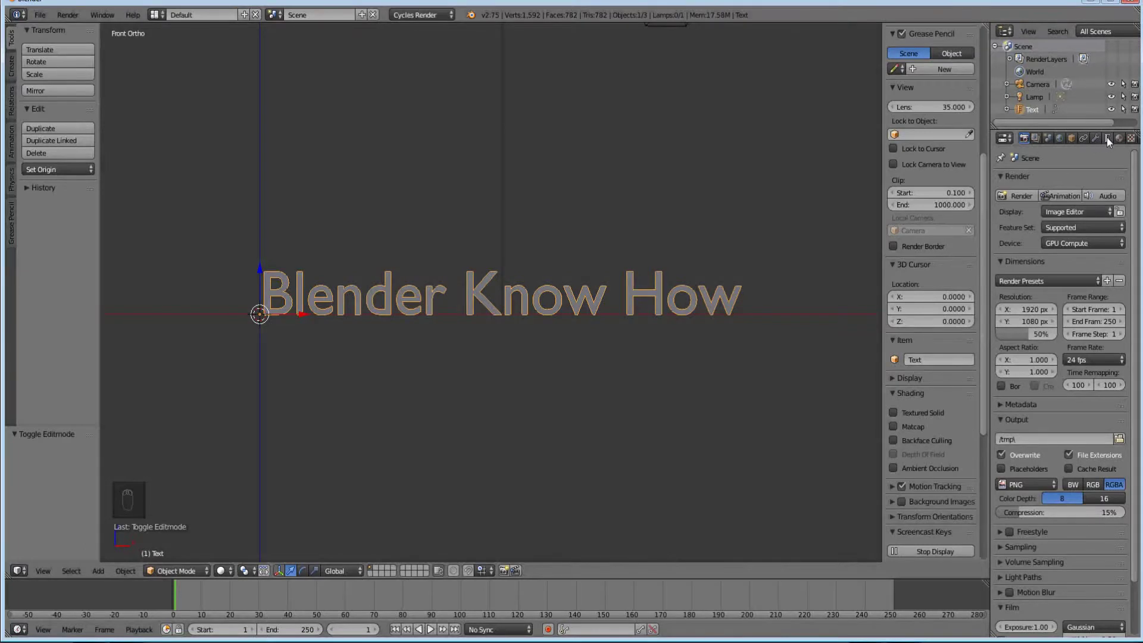
left_click_drag(1113, 140, 1058, 437)
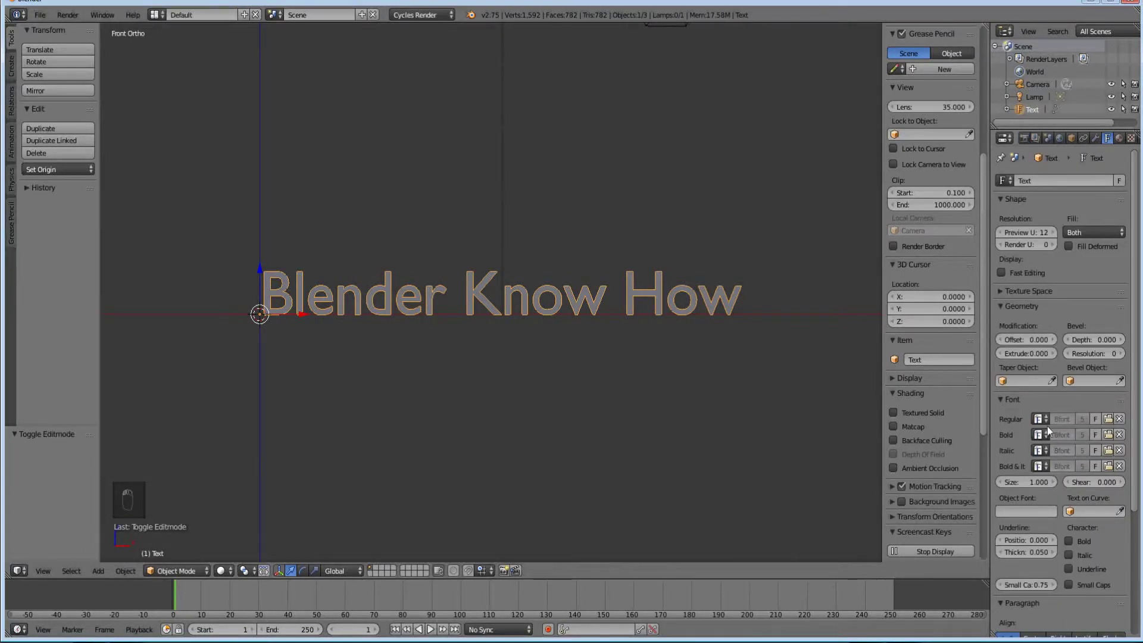
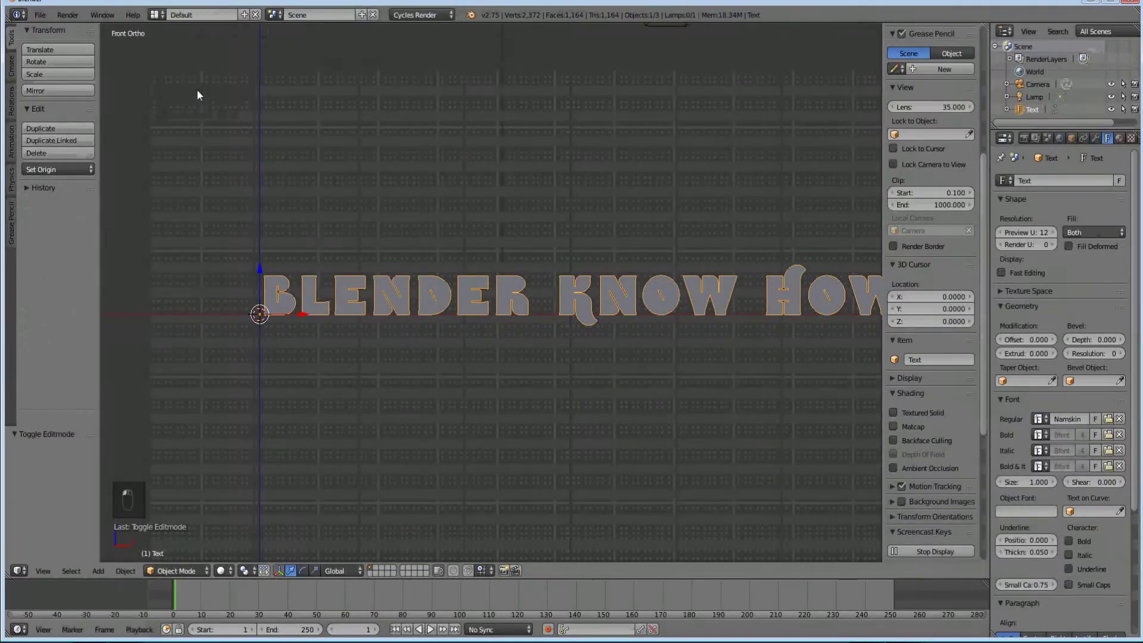
left_click_drag(524, 293, 547, 282)
left_click_drag(550, 282, 588, 291)
middle_click(587, 291)
left_click_drag(589, 295, 626, 309)
left_click_drag(628, 309, 648, 314)
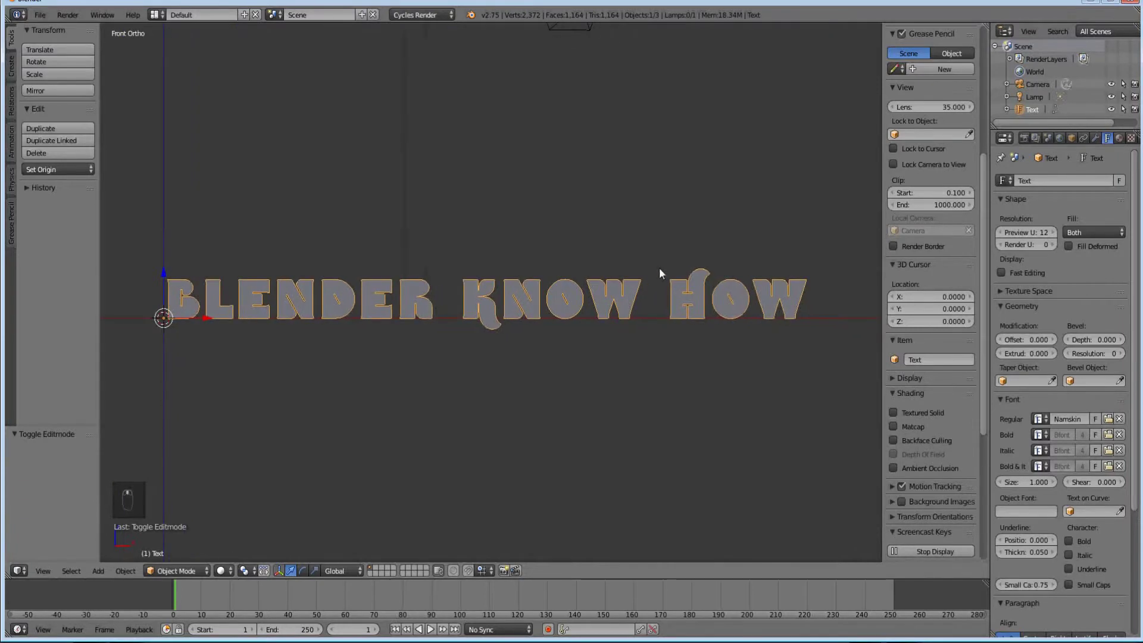
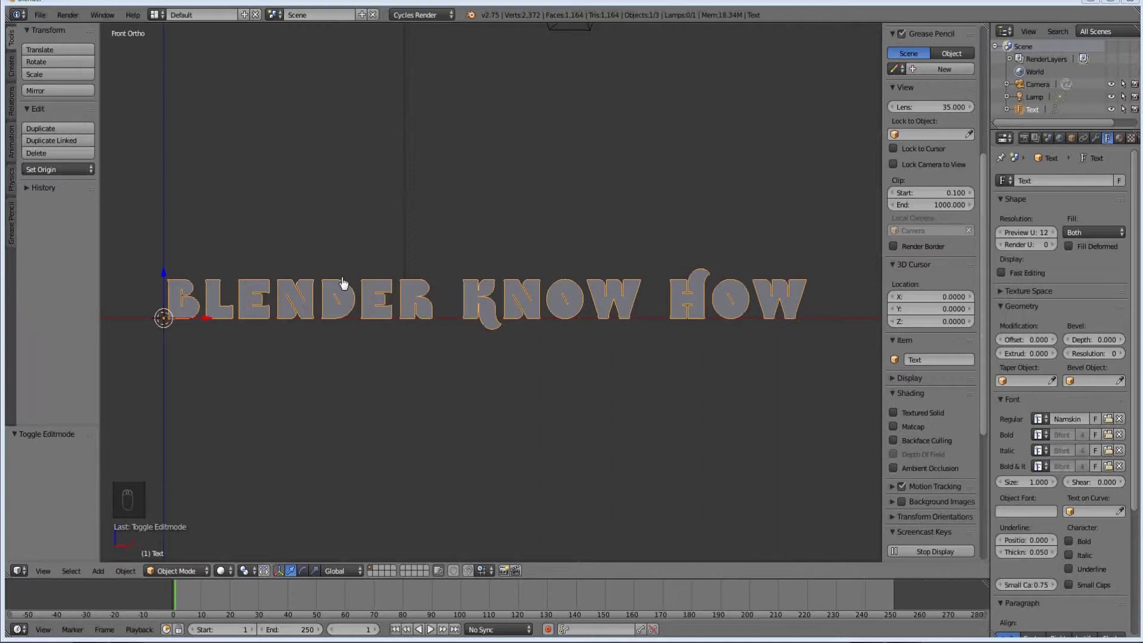
Step: Lower the curve Preview U resolution to 7 in the Shape panel
left_click_drag(473, 317, 1069, 297)
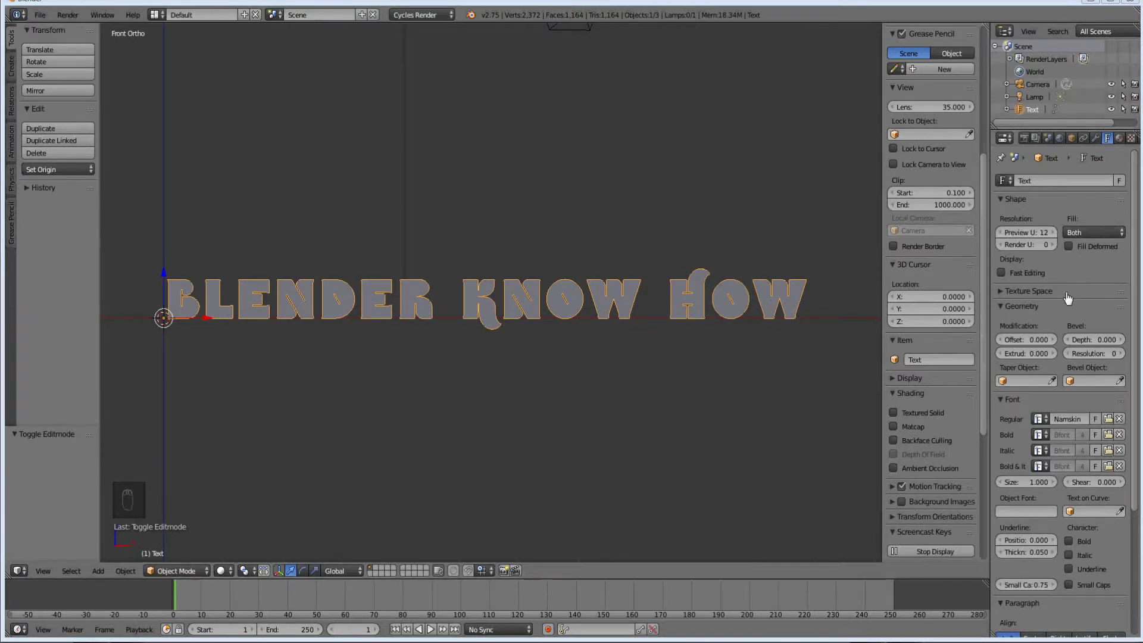
left_click_drag(1037, 300, 1053, 237)
left_click_drag(1036, 237, 1003, 238)
left_click_drag(1002, 238, 1002, 238)
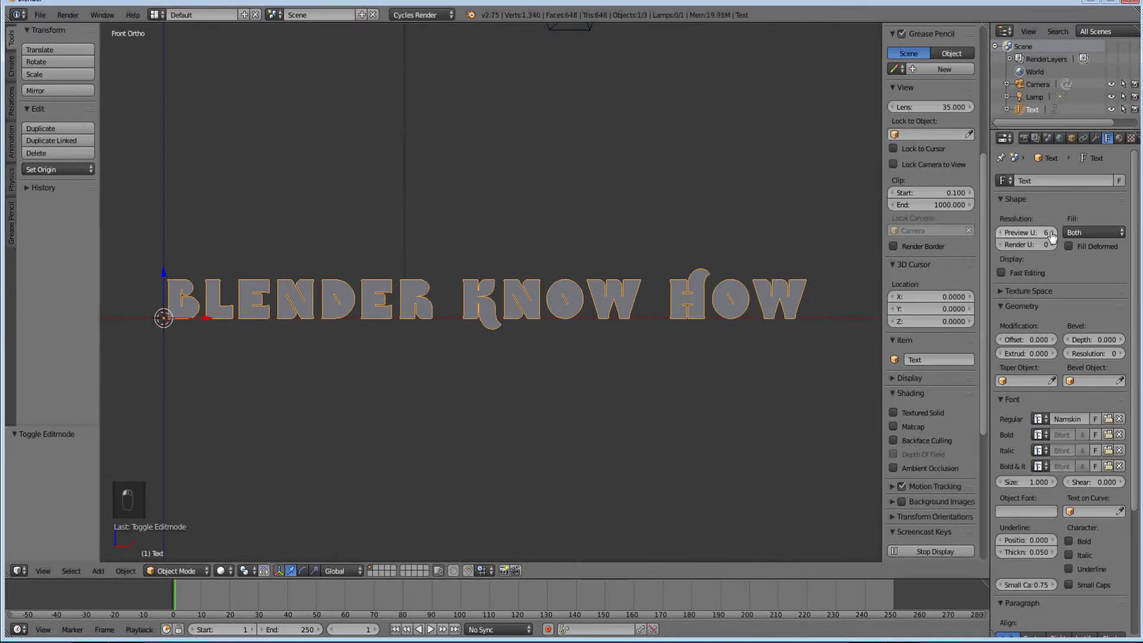
left_click_drag(1058, 235, 1058, 319)
middle_click(1054, 340)
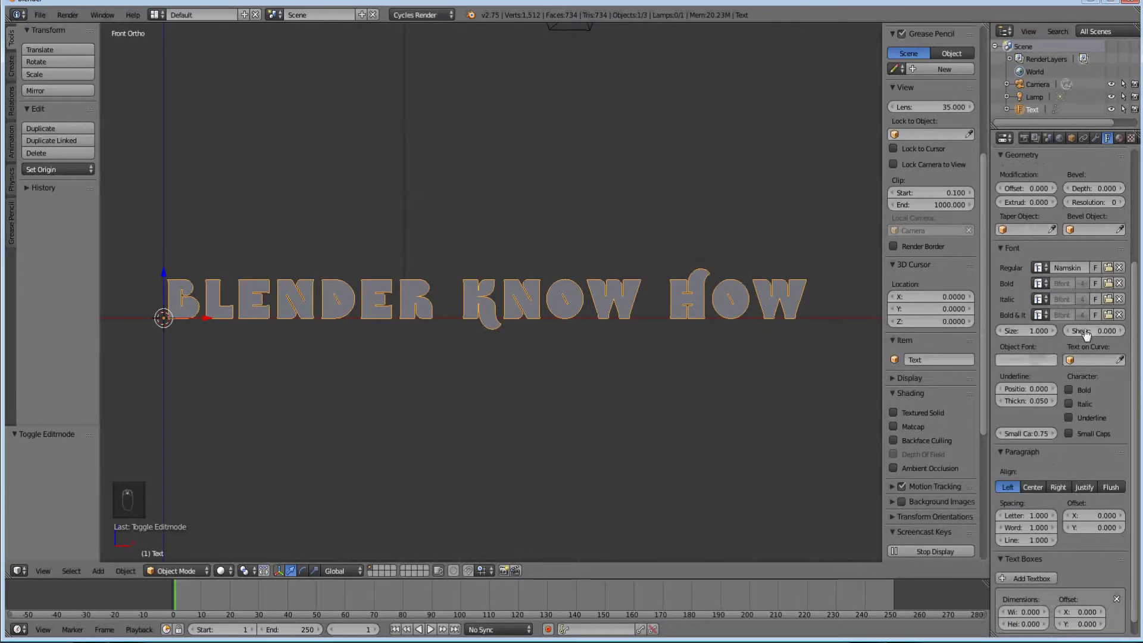
left_click_drag(1099, 340, 1036, 235)
left_click_drag(1038, 250, 1065, 437)
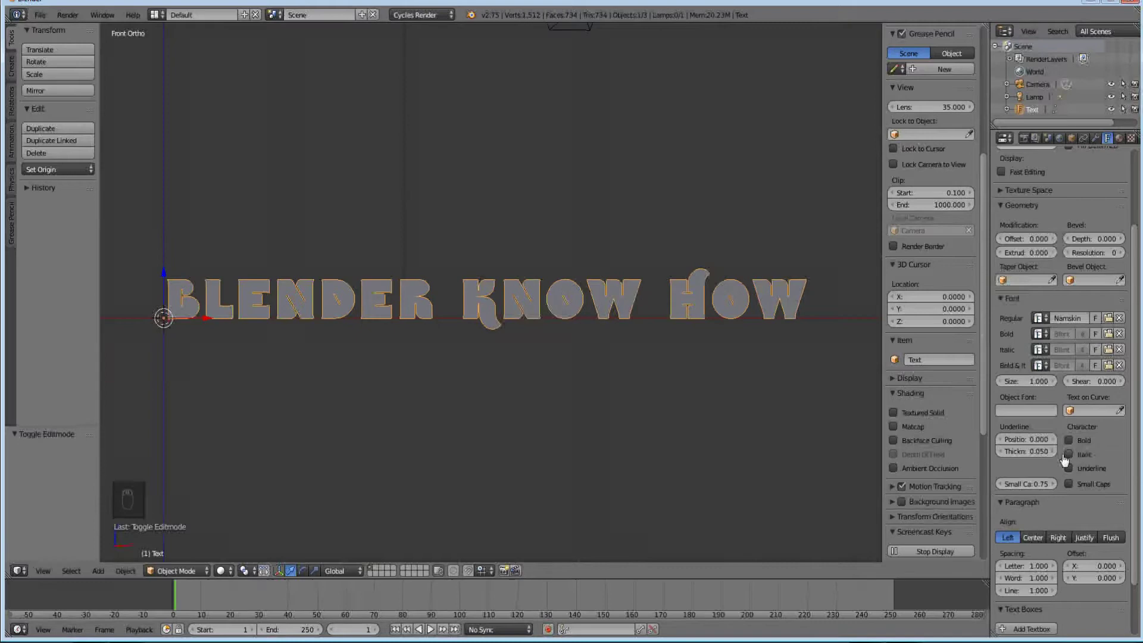
Step: Set Extrude to 0.2 and check the title's thickness from an angle
double_click(1029, 244)
middle_click(1029, 244)
left_click_drag(1032, 244, 1026, 246)
left_click_drag(1025, 247, 513, 240)
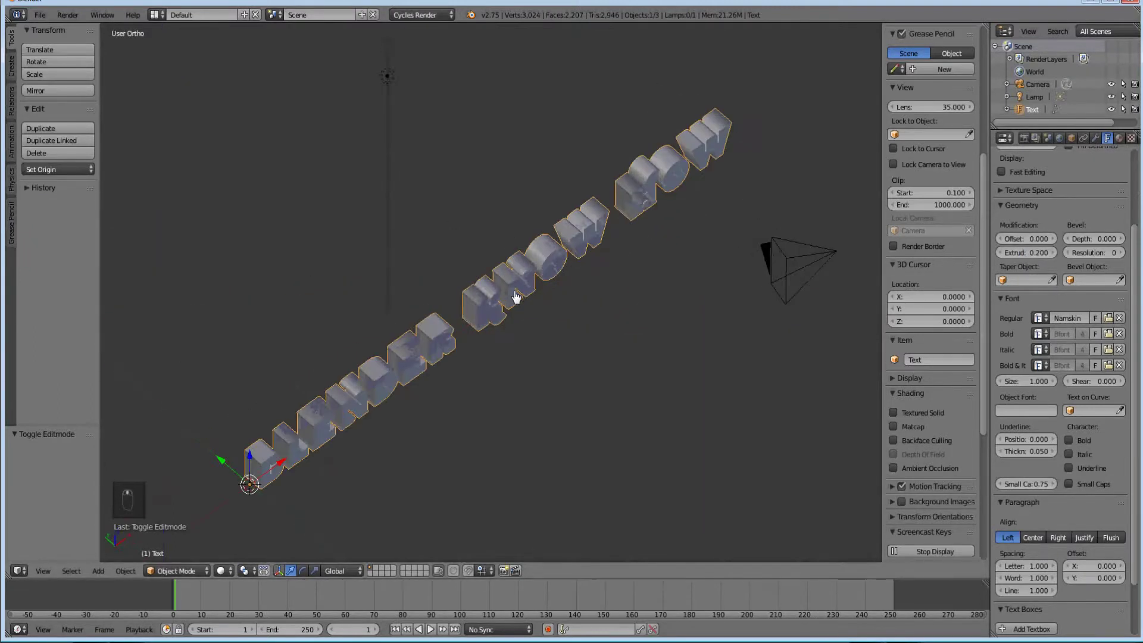
middle_click(524, 296)
middle_click(593, 230)
left_click_drag(574, 241, 563, 235)
middle_click(525, 228)
middle_click(499, 241)
key("KP_1")
Step: Raise the Bevel Depth to 0.06 on the letters
left_click(1098, 242)
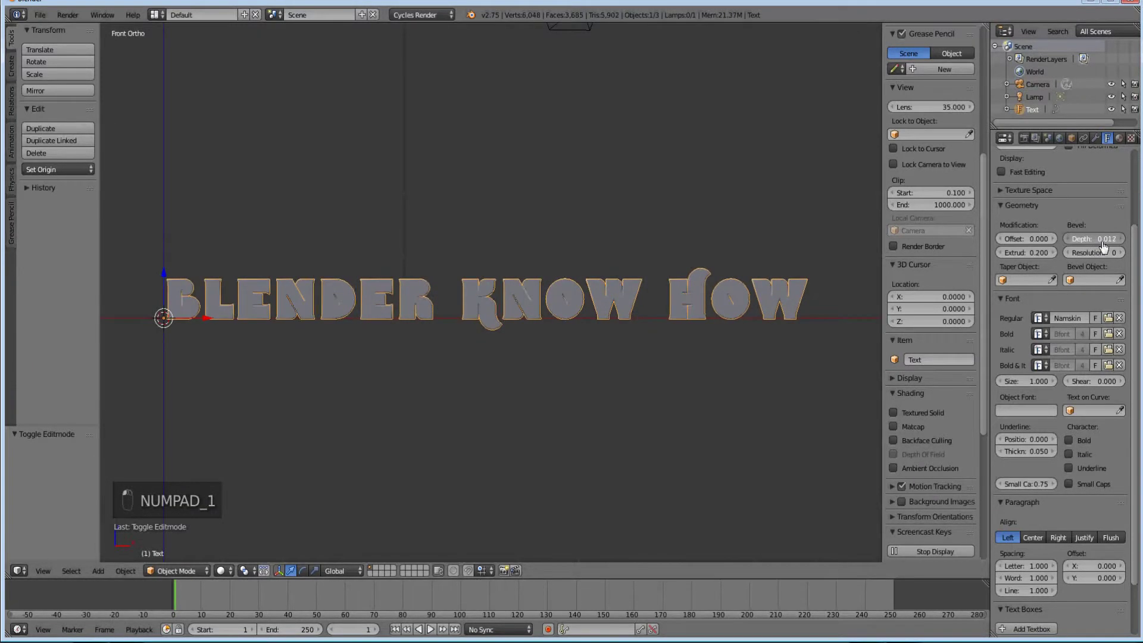
left_click(1110, 245)
middle_click(1121, 248)
left_click_drag(1126, 251, 1099, 264)
left_click_drag(1111, 251, 1128, 264)
left_click_drag(34, 263, 51, 266)
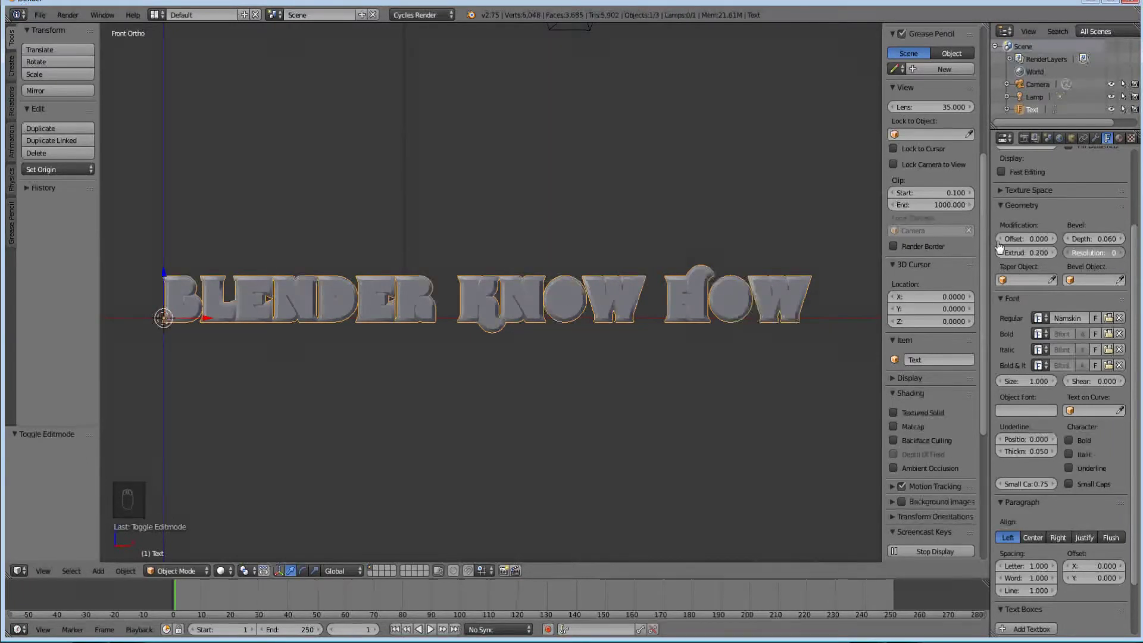
left_click_drag(1073, 318, 1071, 337)
scroll("up", 3)
left_click_drag(1072, 338, 1052, 438)
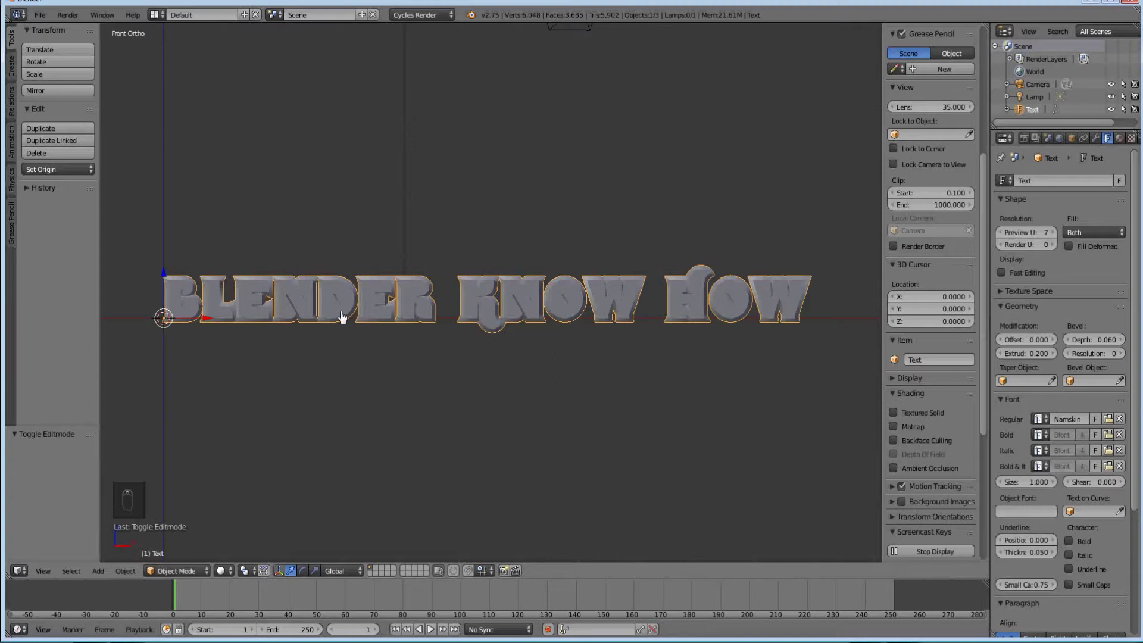
Step: Retype the final 'w' of the title in edit mode and exit editing
left_click_drag(250, 305, 322, 327)
middle_click(276, 294)
key("Tab")
left_click_drag(356, 315, 464, 328)
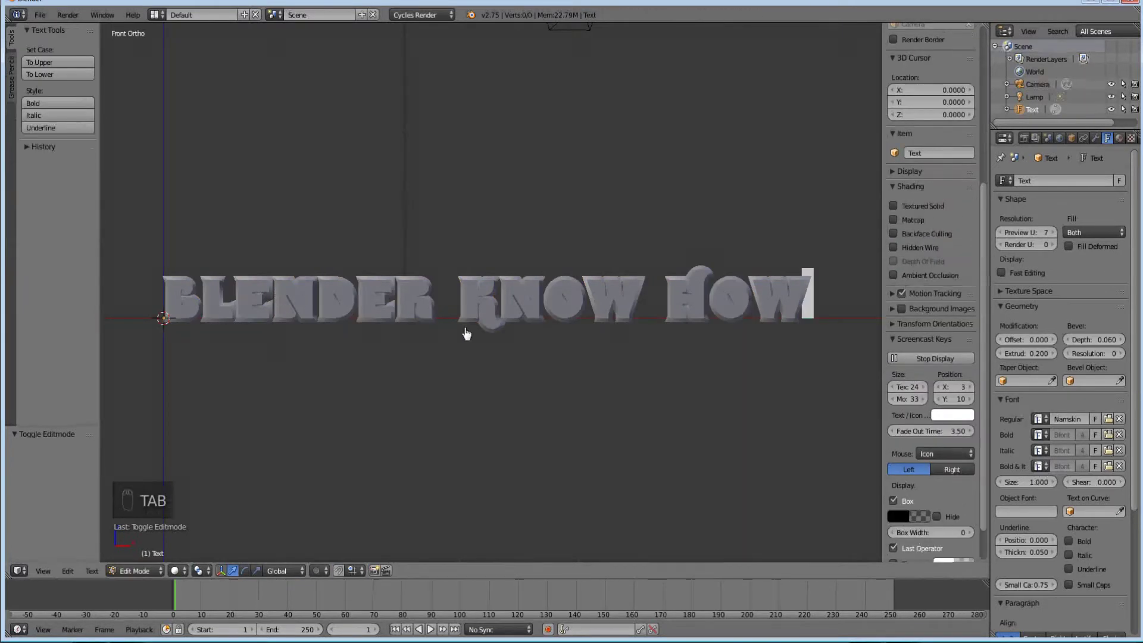
key("BackSpace")
key("w")
key("Tab")
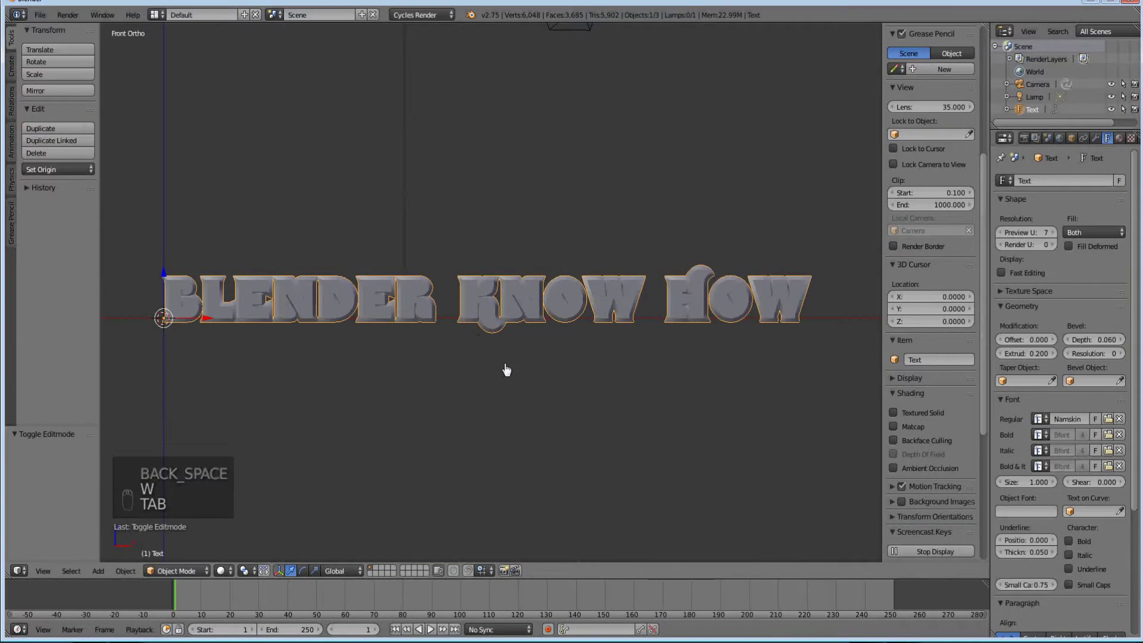
middle_click(521, 370)
Step: Convert the title text into a mesh with Alt+C and inspect its geometry
key("alt+c")
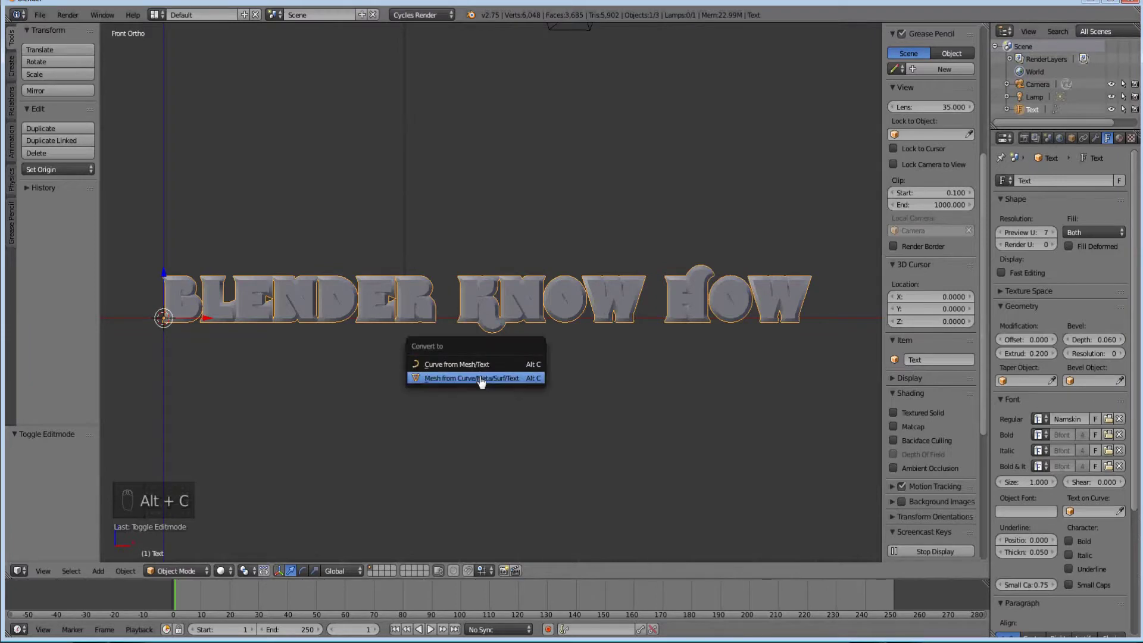
left_click_drag(484, 380, 191, 305)
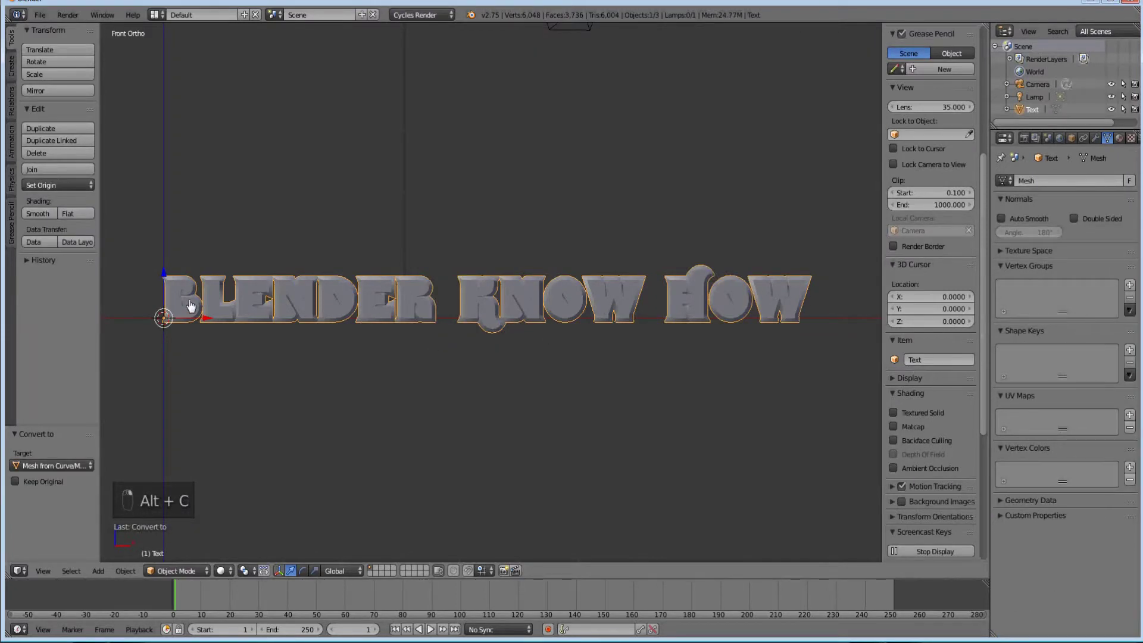
key("Tab")
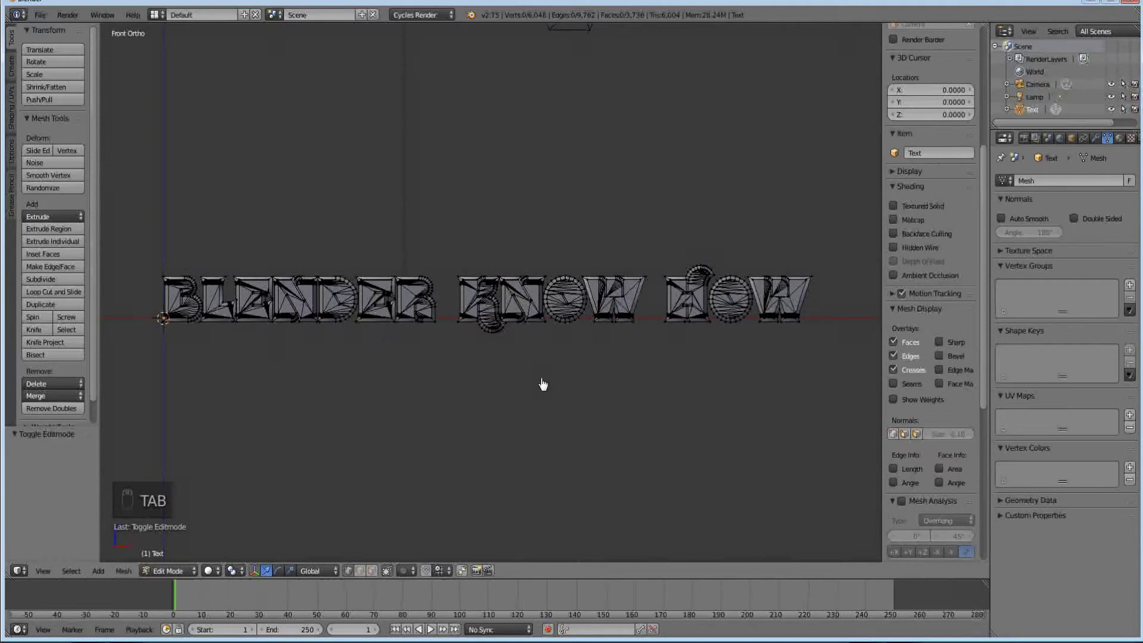
key("Tab")
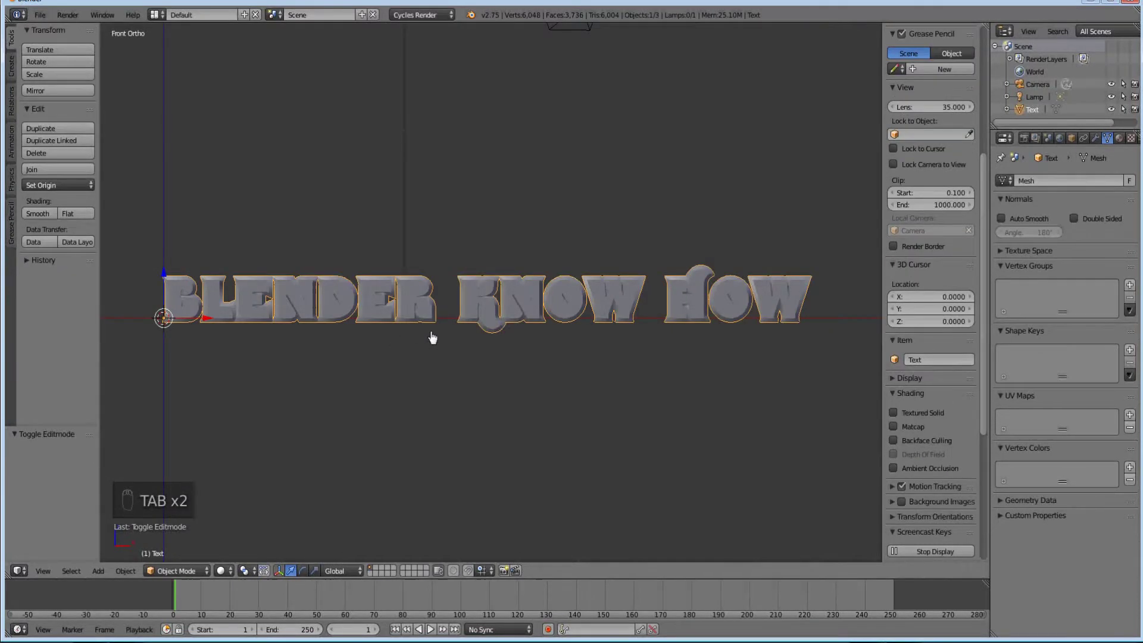
Step: Select all title geometry and separate it by loose parts into individual letter objects
key("Tab")
key("a")
key("a")
key("a")
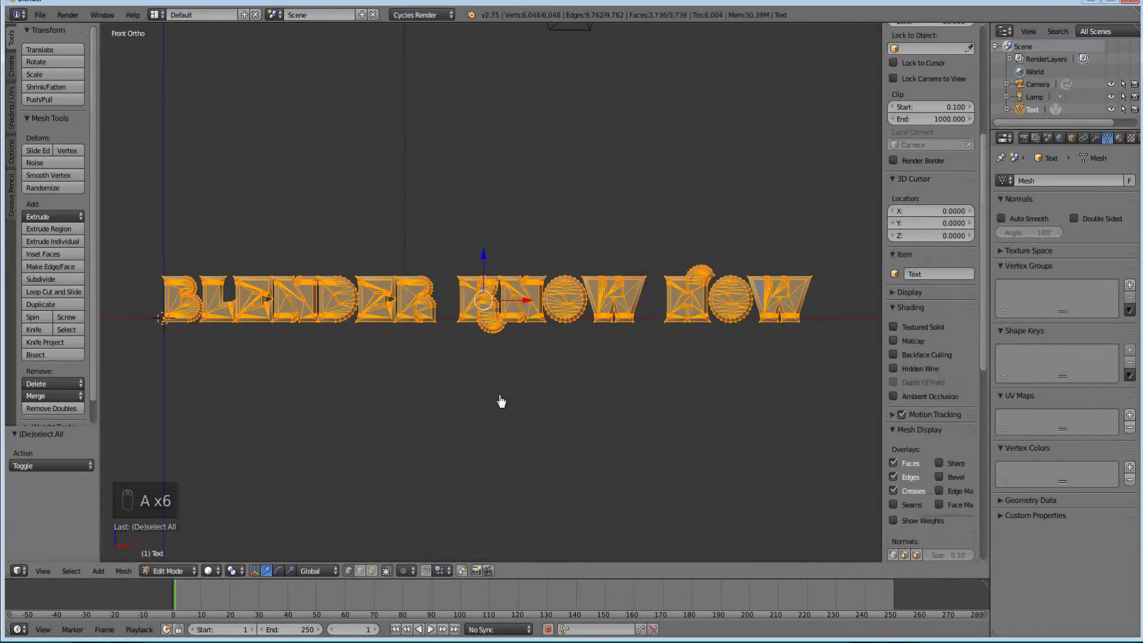
key("p")
left_click(497, 422)
left_click(494, 431)
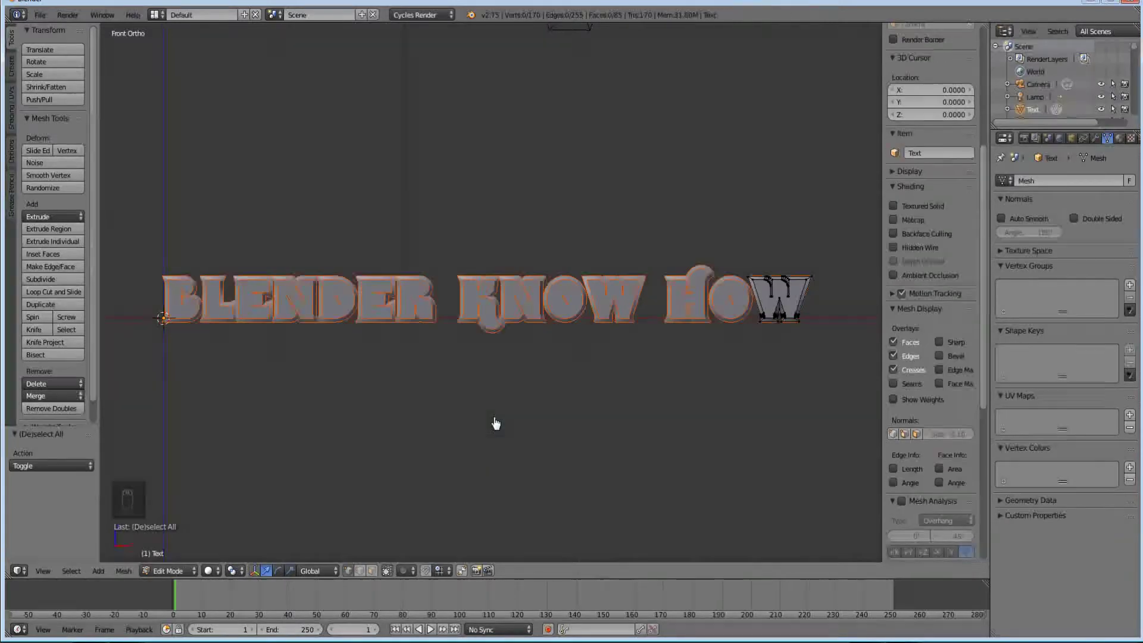
key("Tab")
left_click_drag(504, 350, 420, 298)
left_click_drag(420, 299, 443, 327)
Step: Leave edit mode, box-select all pieces of the letter B and join them into one object
key("g")
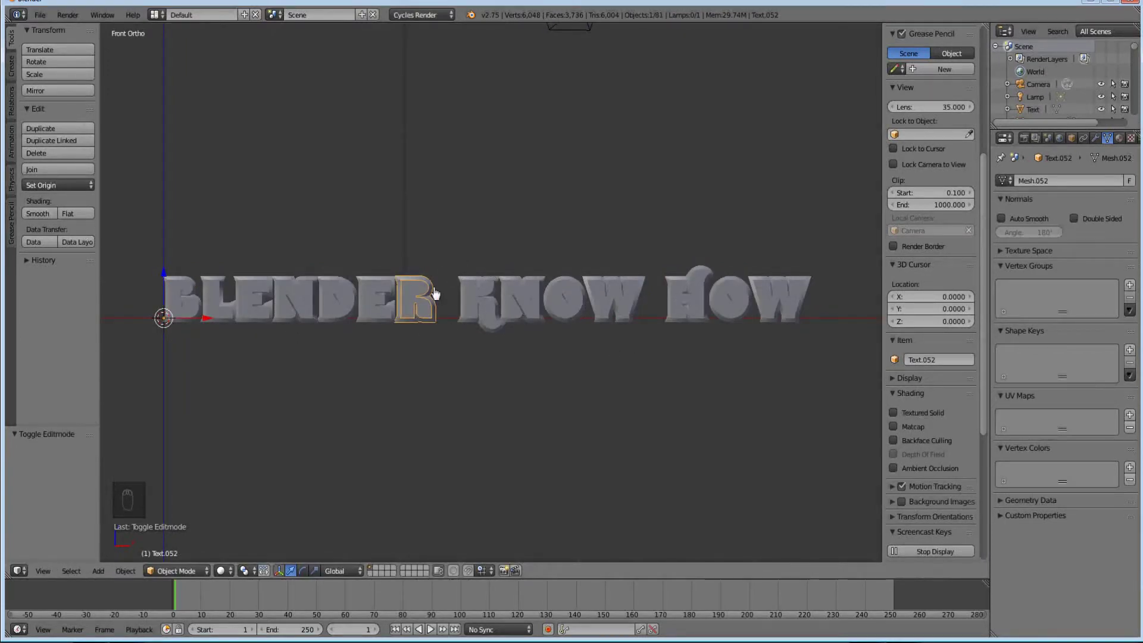
key("g")
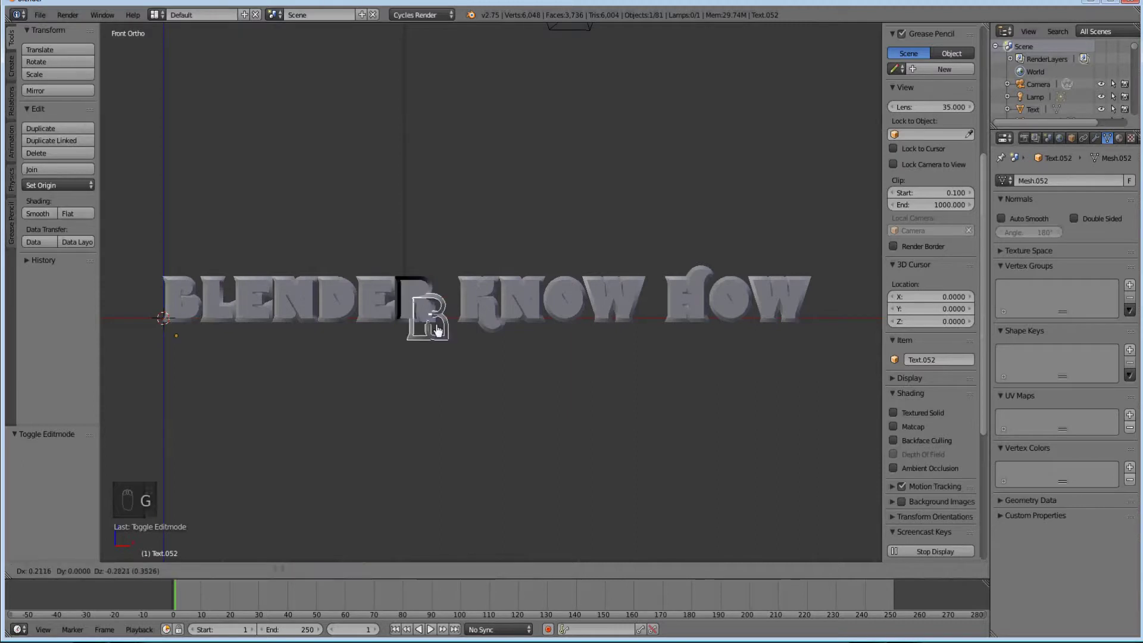
key("a")
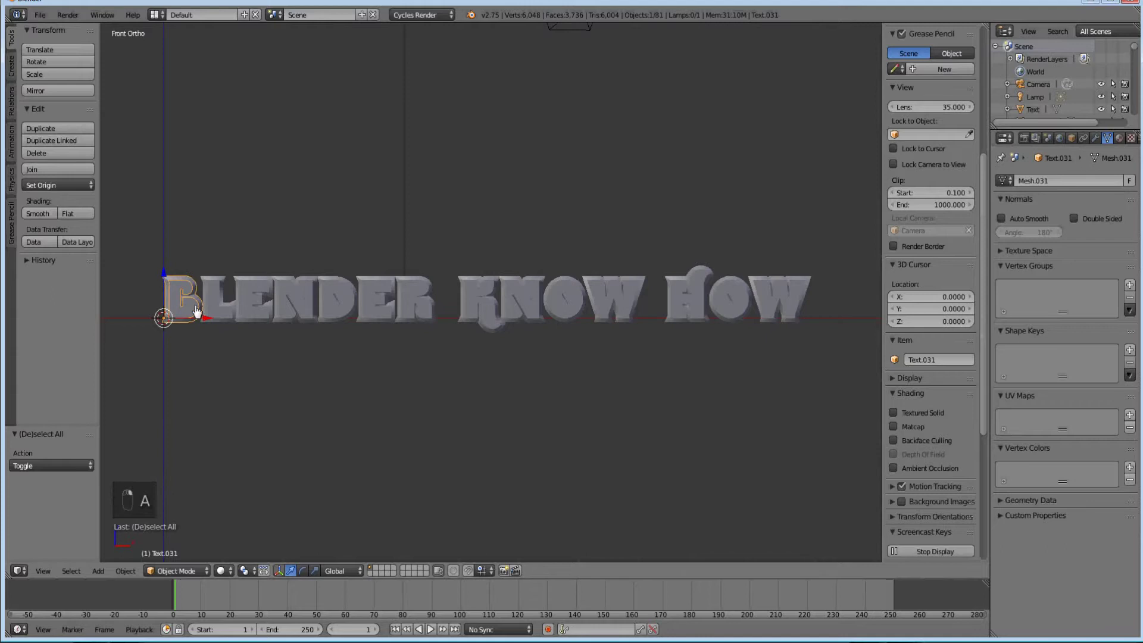
left_click_drag(191, 330, 181, 290)
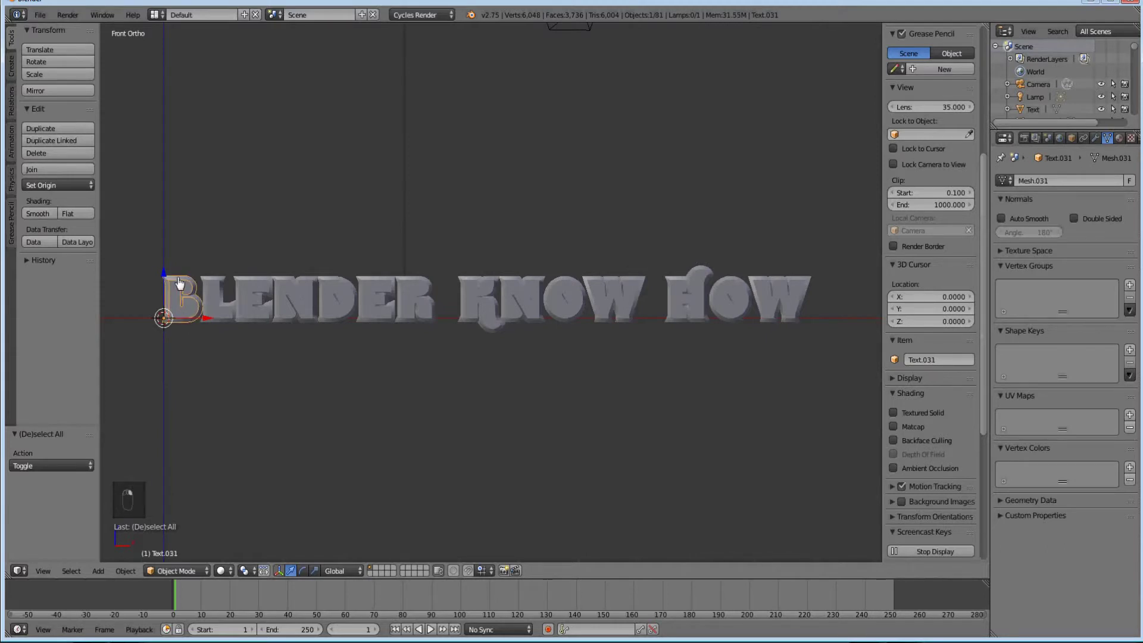
left_click_drag(181, 282, 185, 300)
key("a")
left_click_drag(196, 314, 172, 263)
key("b")
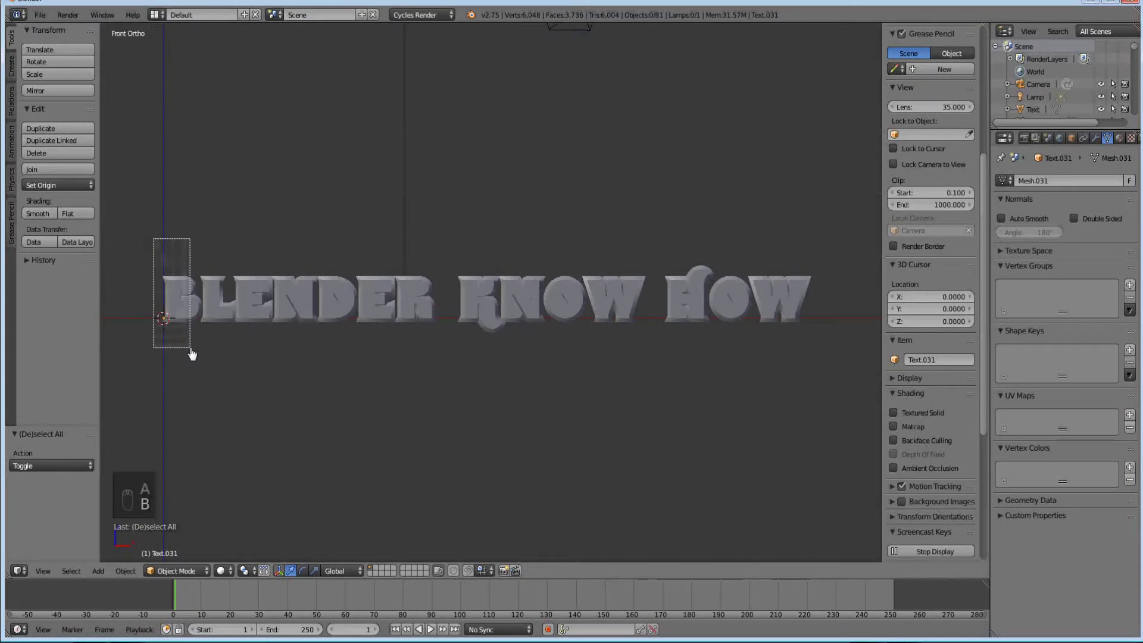
left_click(191, 352)
left_click(191, 353)
left_click(186, 339)
key("ctrl+j")
Step: Box-select and join the pieces of the letter L and the following letters, one Ctrl+J per letter
key("a")
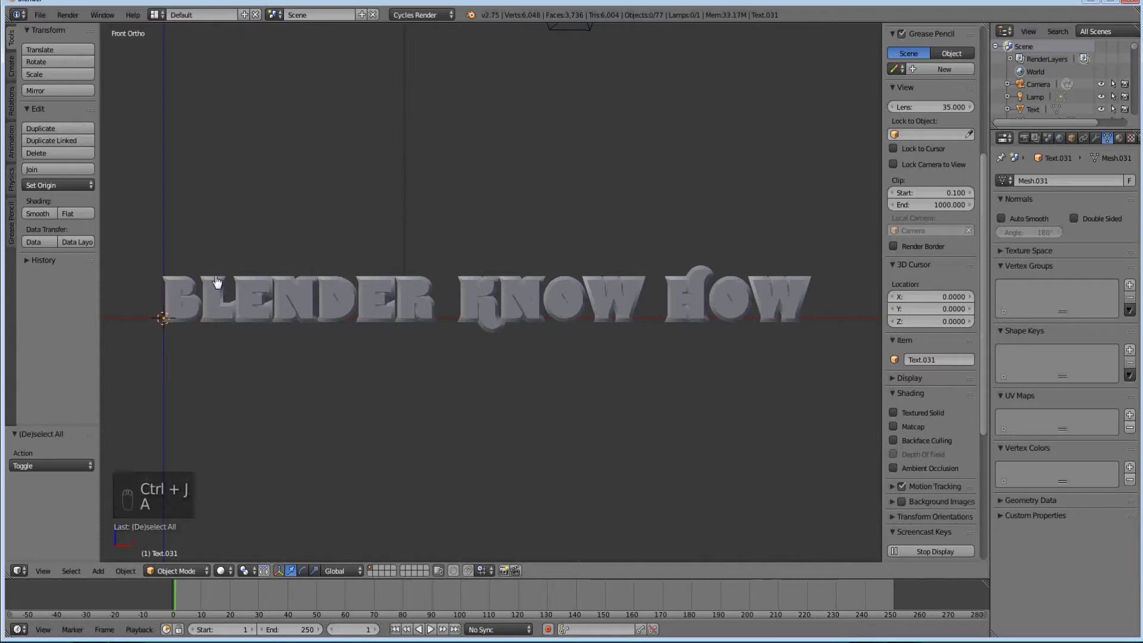
key("b")
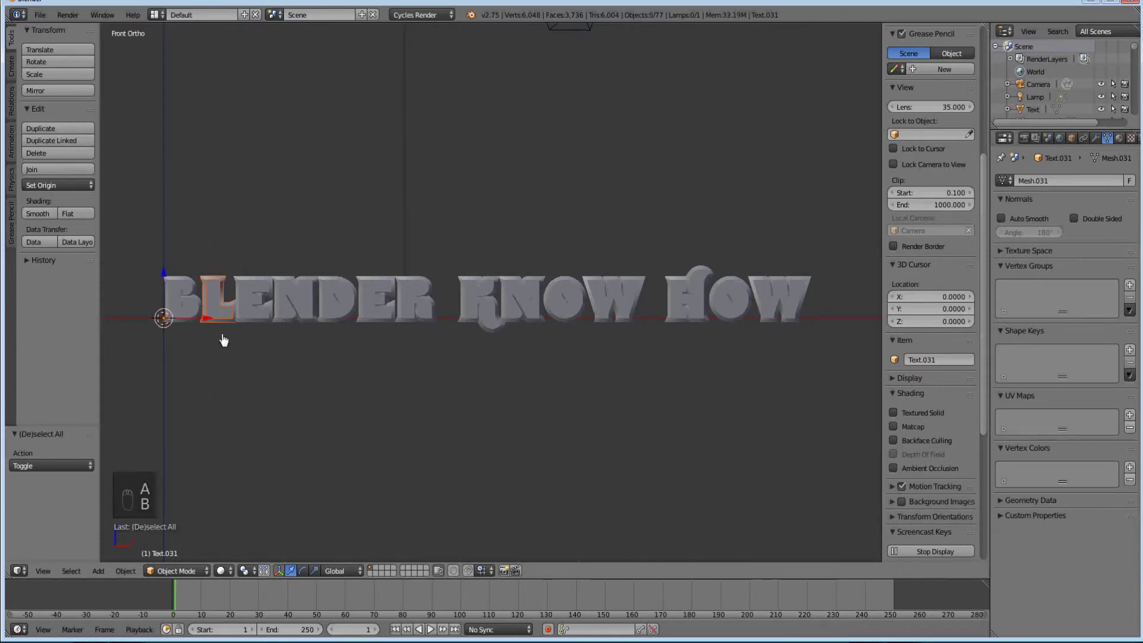
key("ctrl+j")
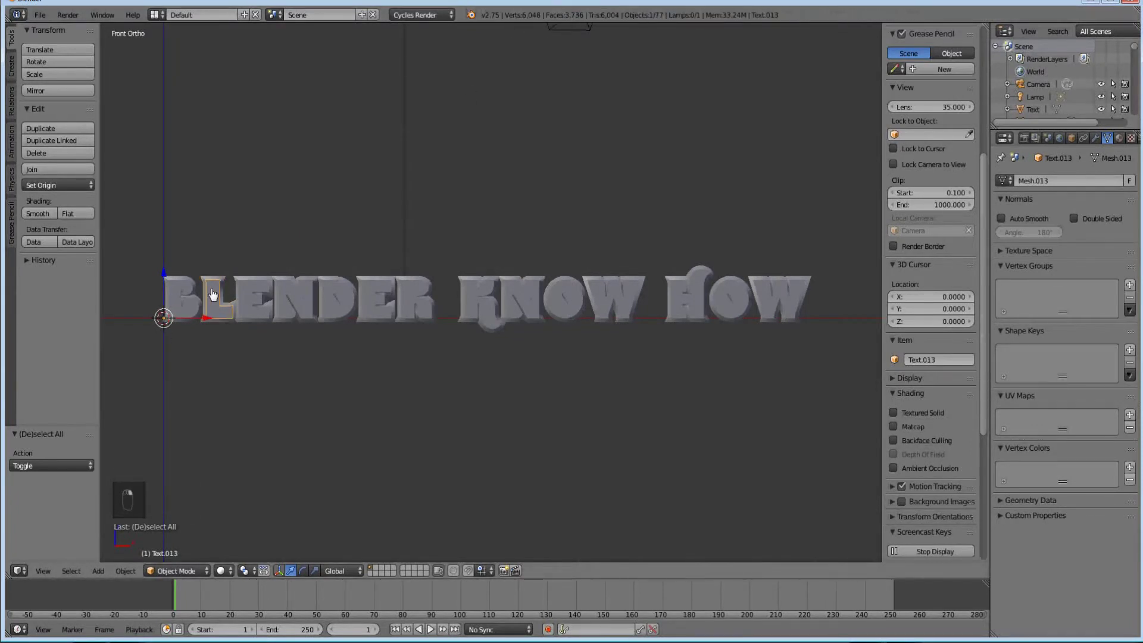
key("b")
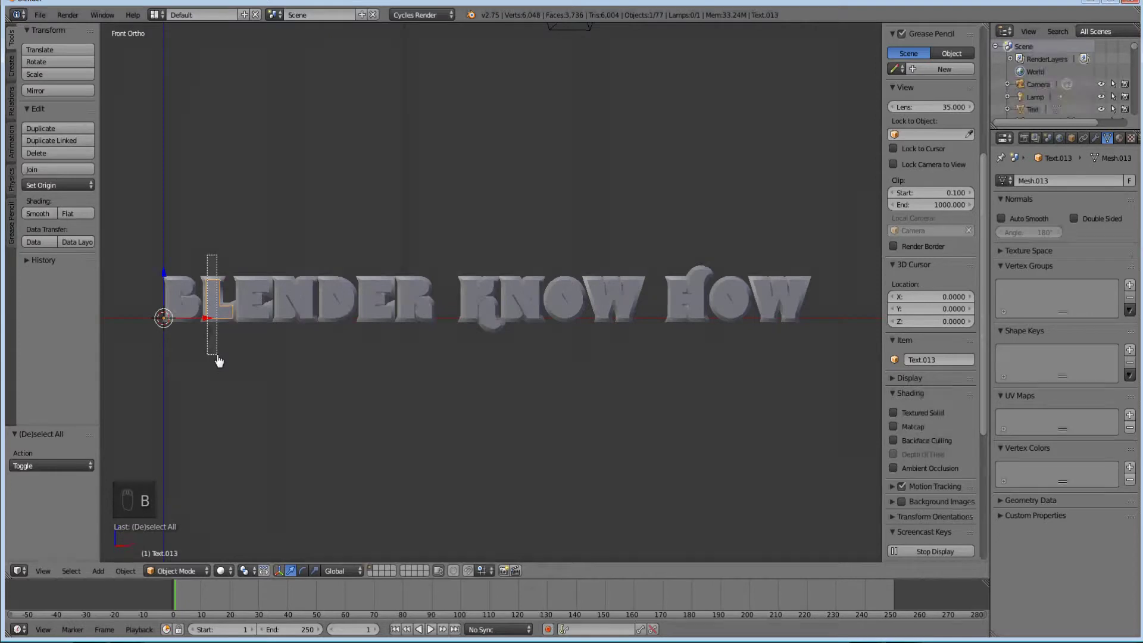
key("ctrl+j")
key("b")
key("ctrl+j")
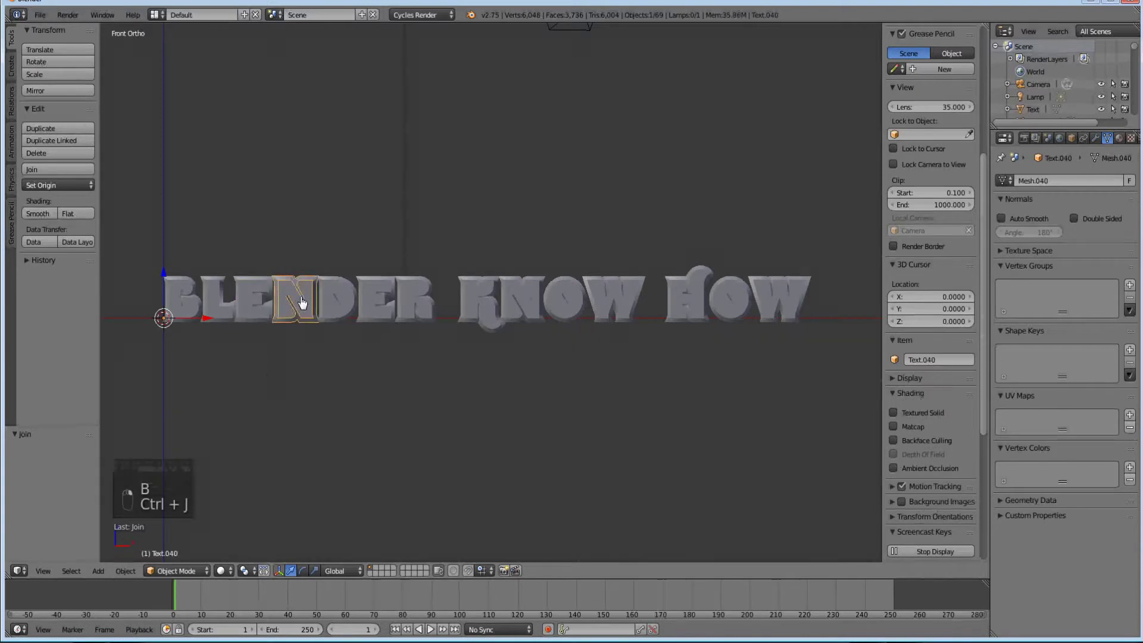
key("b")
key("ctrl+j")
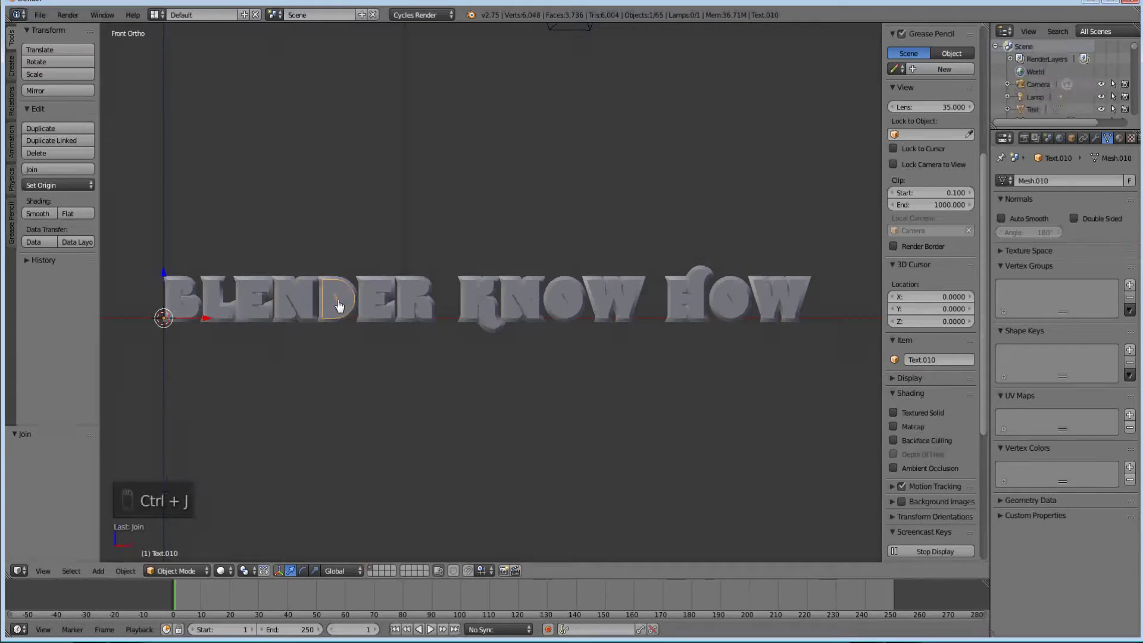
Step: Pick the letter D's pieces, box-select them and join them into a single object
middle_click(342, 305)
middle_click(346, 309)
middle_click(345, 280)
right_click(336, 292)
left_click(338, 288)
middle_click(339, 288)
right_click(339, 288)
key("b")
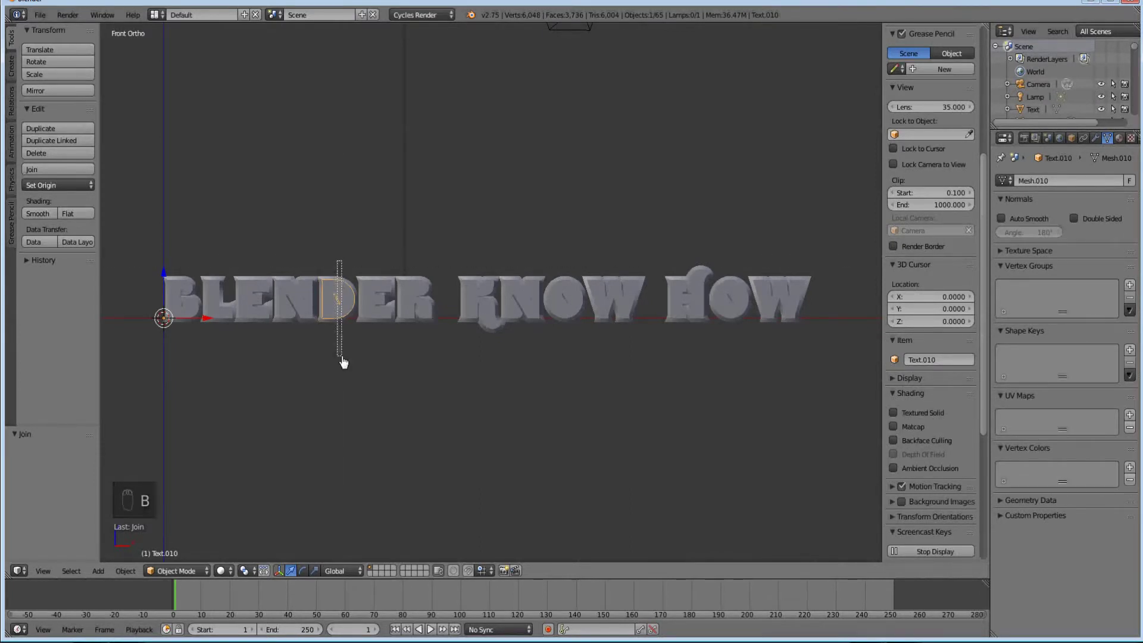
key("ctrl+j")
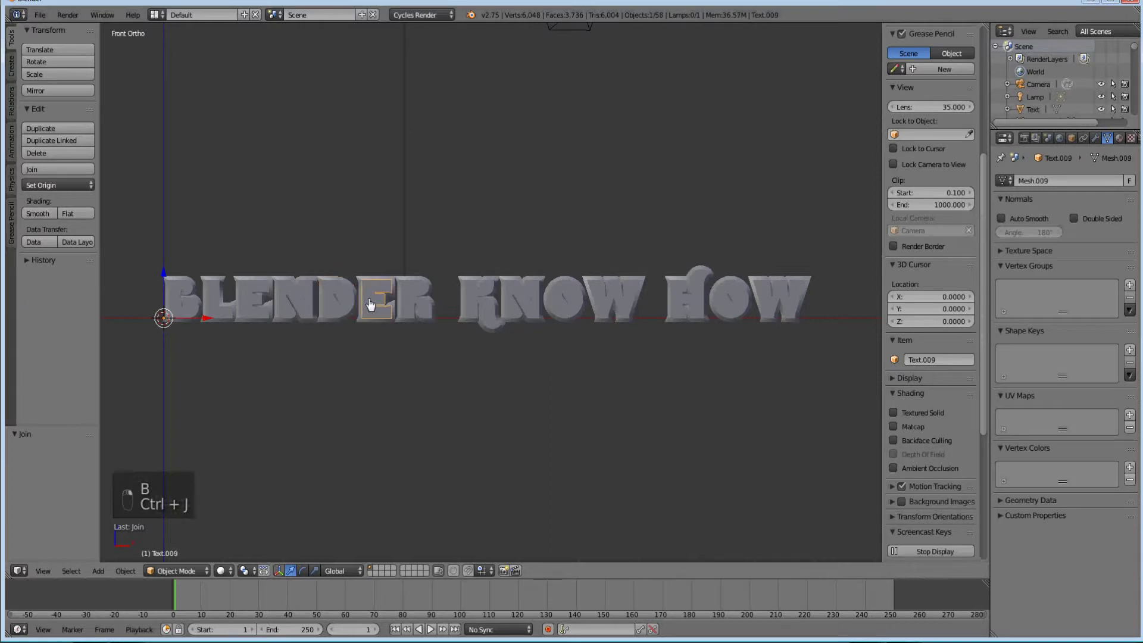
Step: Join the separated pieces of the next two letters after D, each into one object
key("b")
left_click(374, 276)
left_click(385, 356)
key("ctrl+j")
left_click(417, 296)
key("b")
key("ctrl+j")
Step: Join the remaining BLENDER letter pieces and the letter K's pieces into single objects
key("b")
left_click(475, 270)
key("ctrl+j")
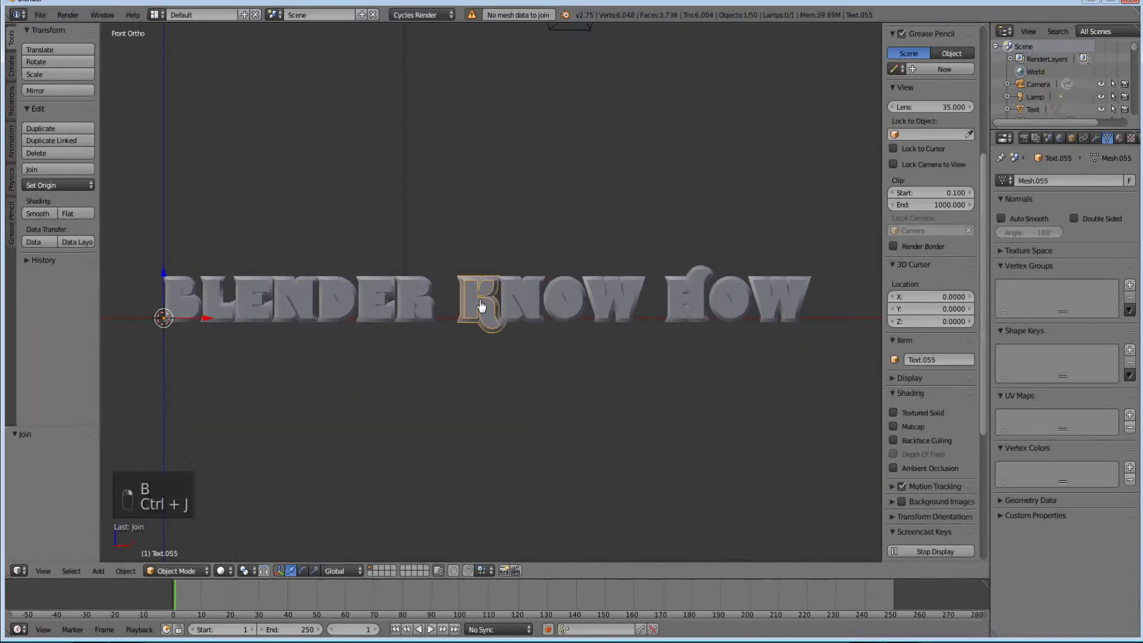
key("b")
key("ctrl+j")
middle_click(483, 310)
key("g")
Step: Select and join the pieces of the letter N and the next letter of KNOW
left_click_drag(531, 317, 553, 317)
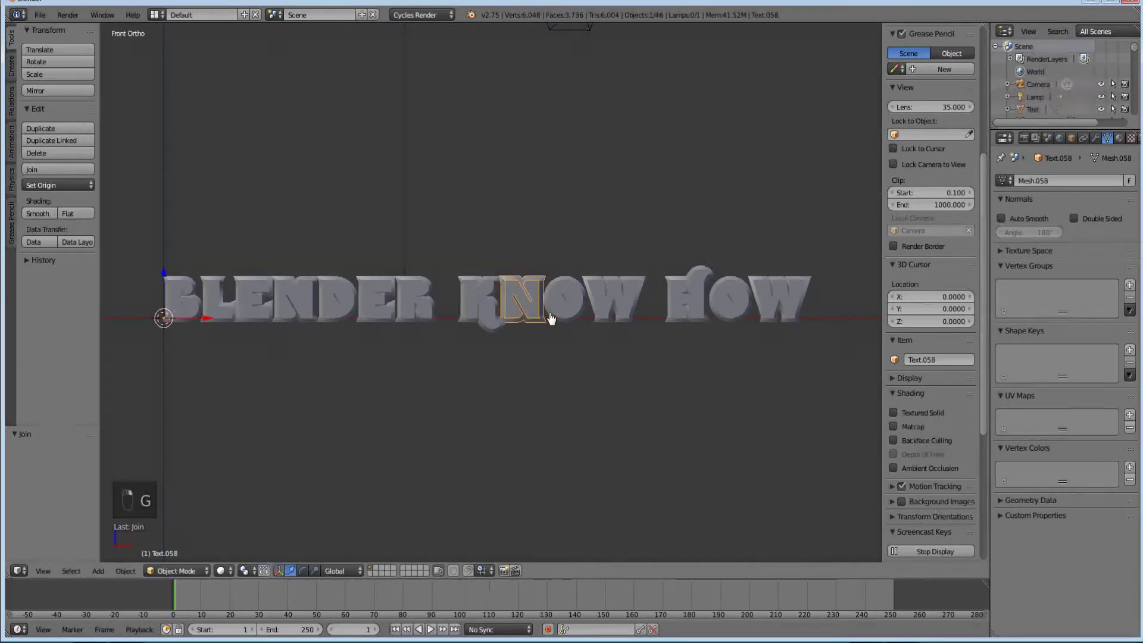
left_click(555, 319)
left_click_drag(551, 318, 543, 293)
key("b")
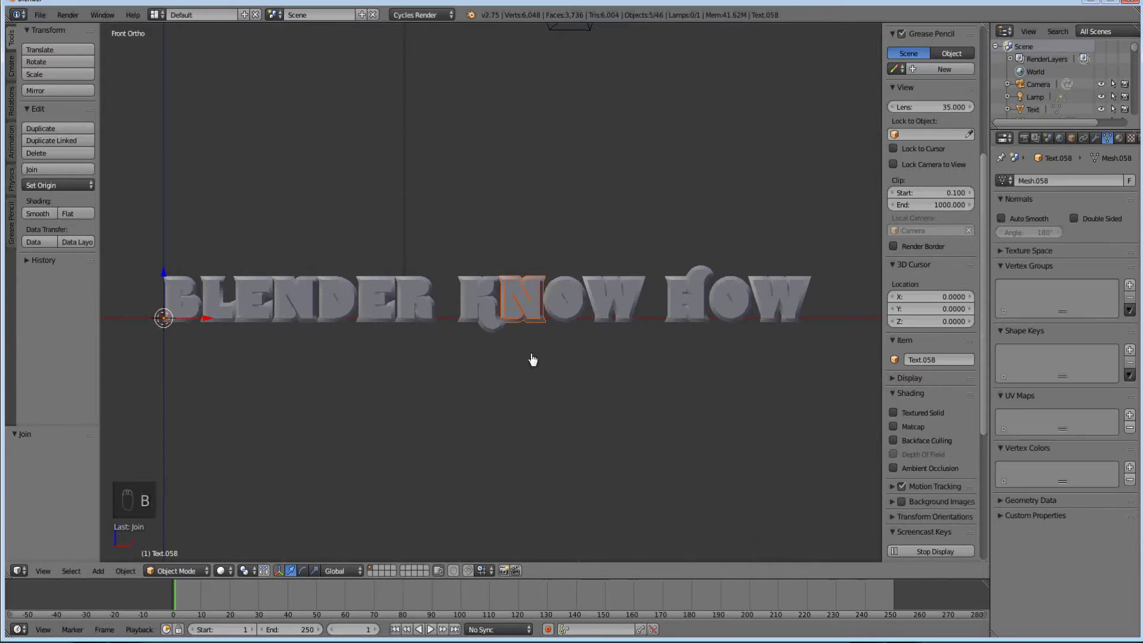
key("ctrl+j")
key("b")
key("ctrl+j")
key("b")
left_click_drag(605, 258, 620, 383)
key("ctrl+j")
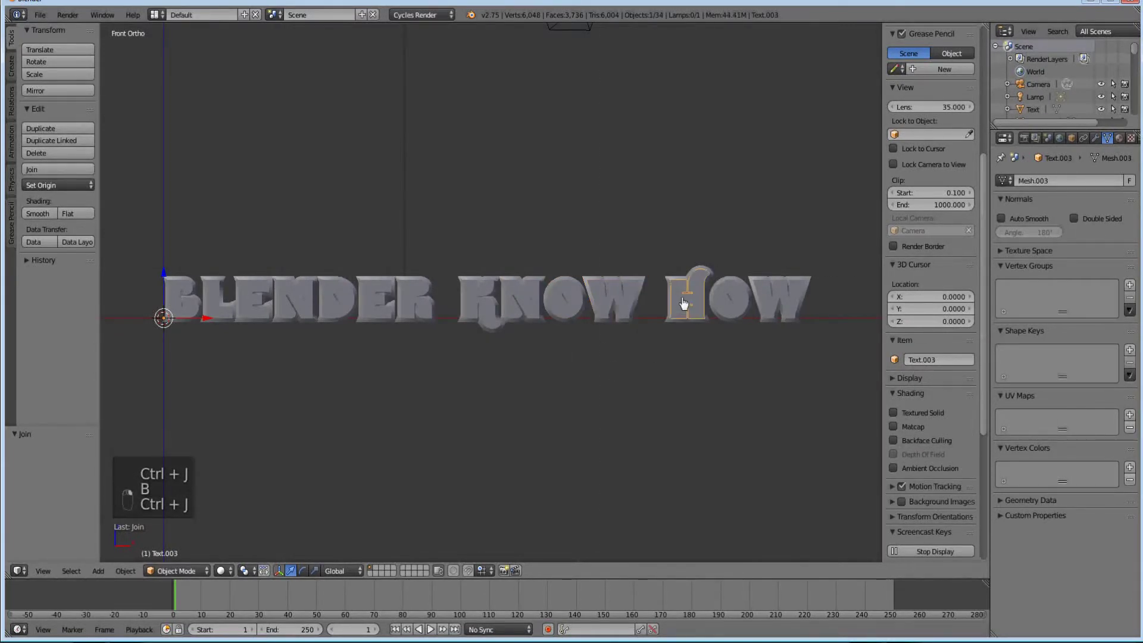
Step: Box-select and join the pieces of the following letters toward the W
key("b")
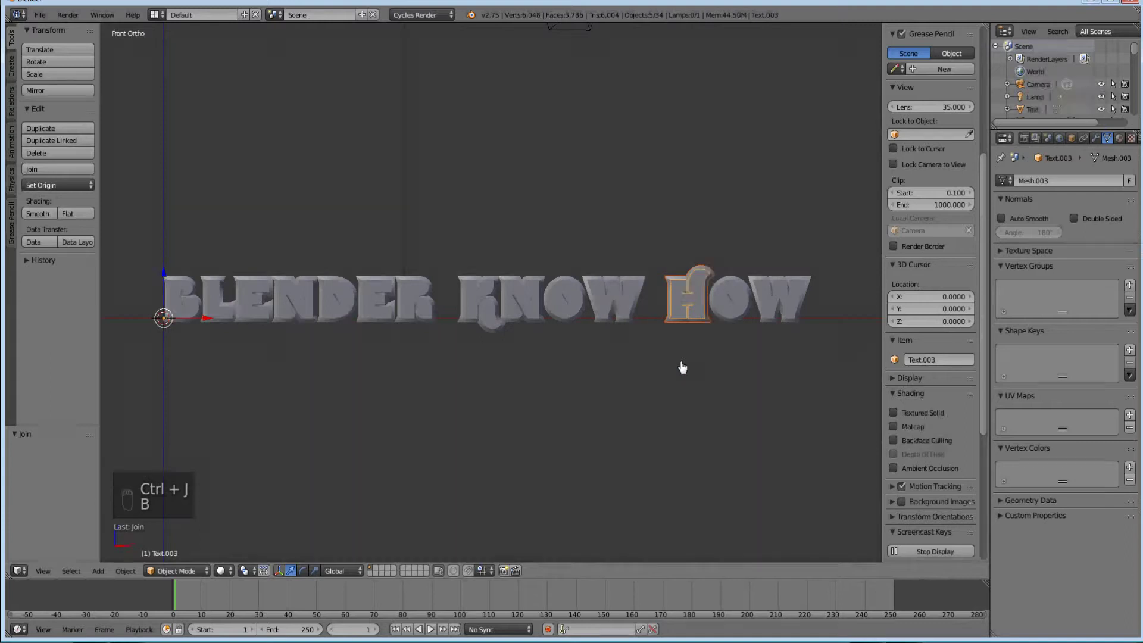
key("ctrl+j")
left_click(724, 303)
key("b")
left_click(722, 270)
left_click(741, 351)
key("ctrl+j")
Step: Join the letter W's pieces into one object, then check the letters L and E
key("b")
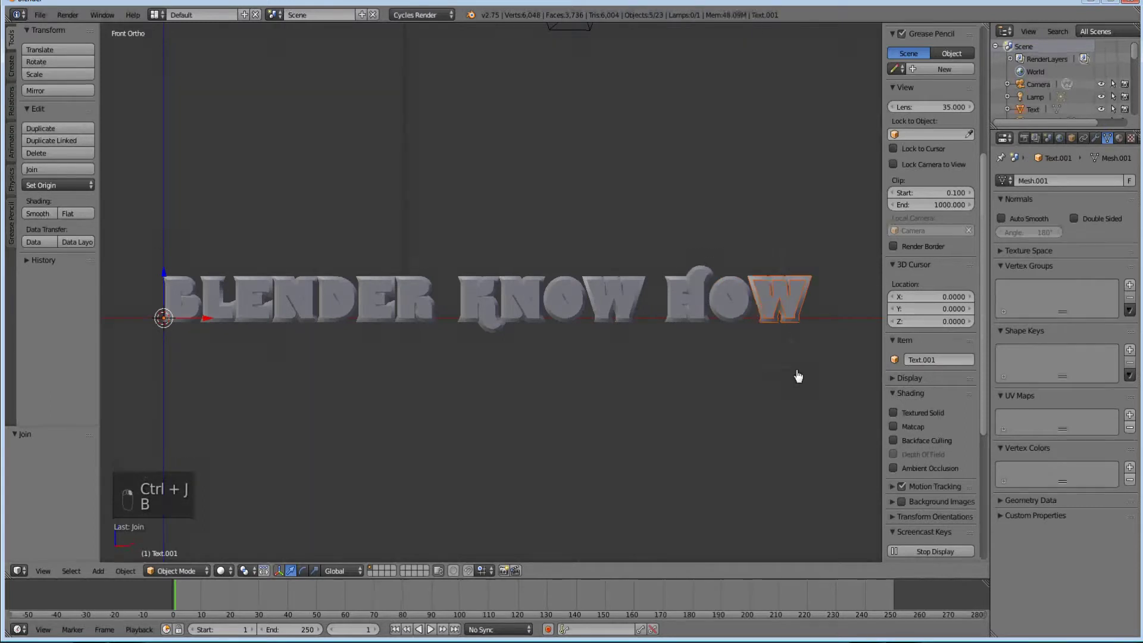
key("ctrl+j")
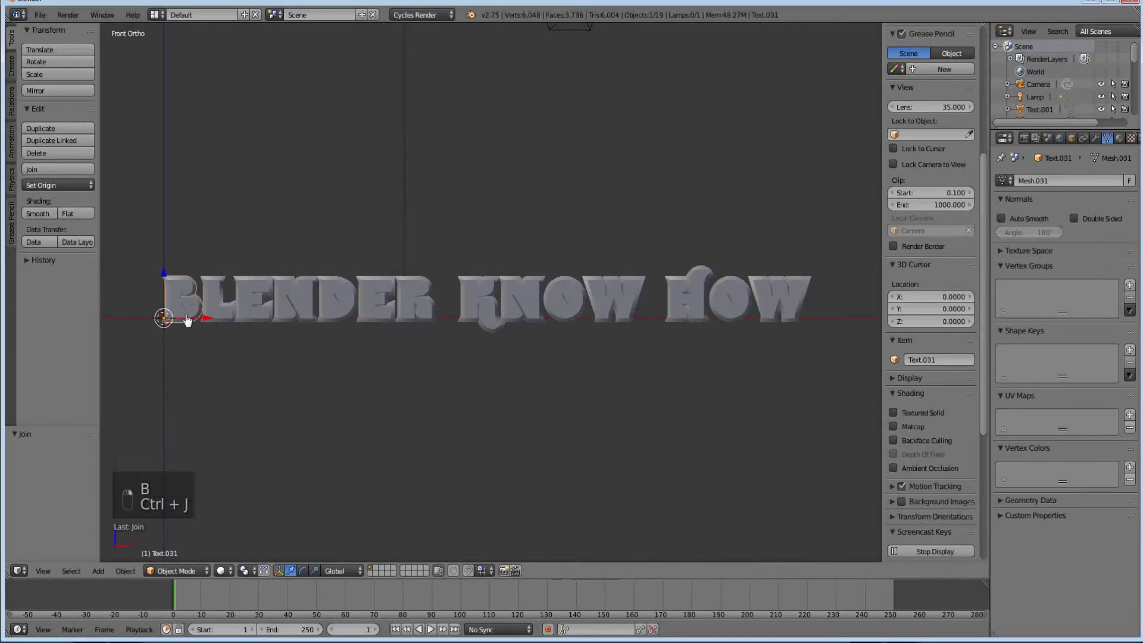
key("g")
key("g")
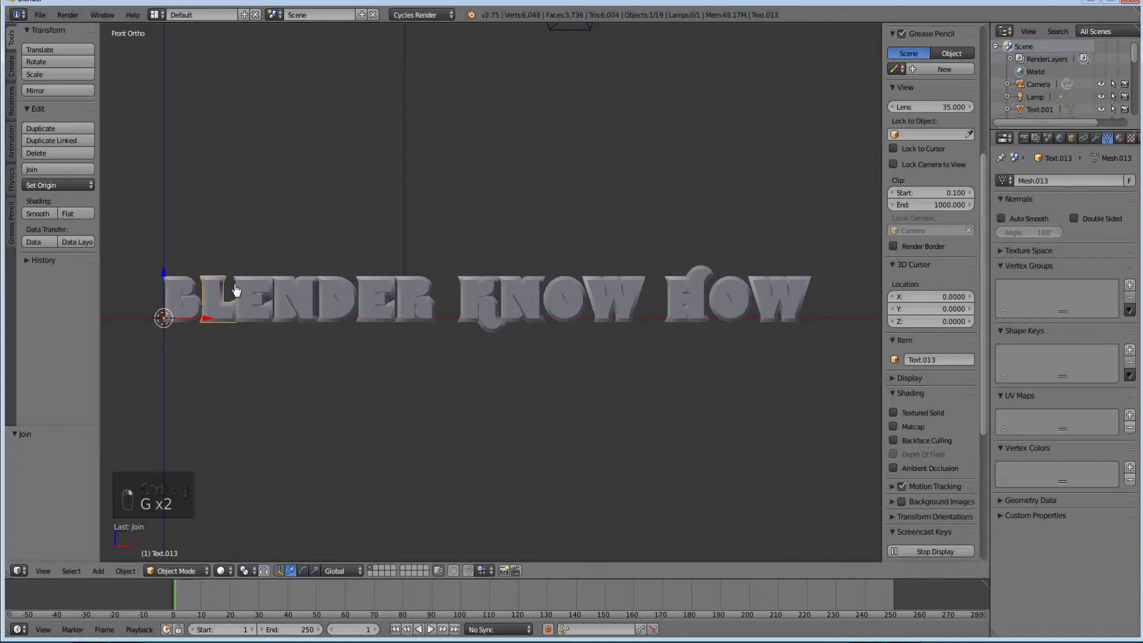
left_click(231, 320)
left_click(258, 309)
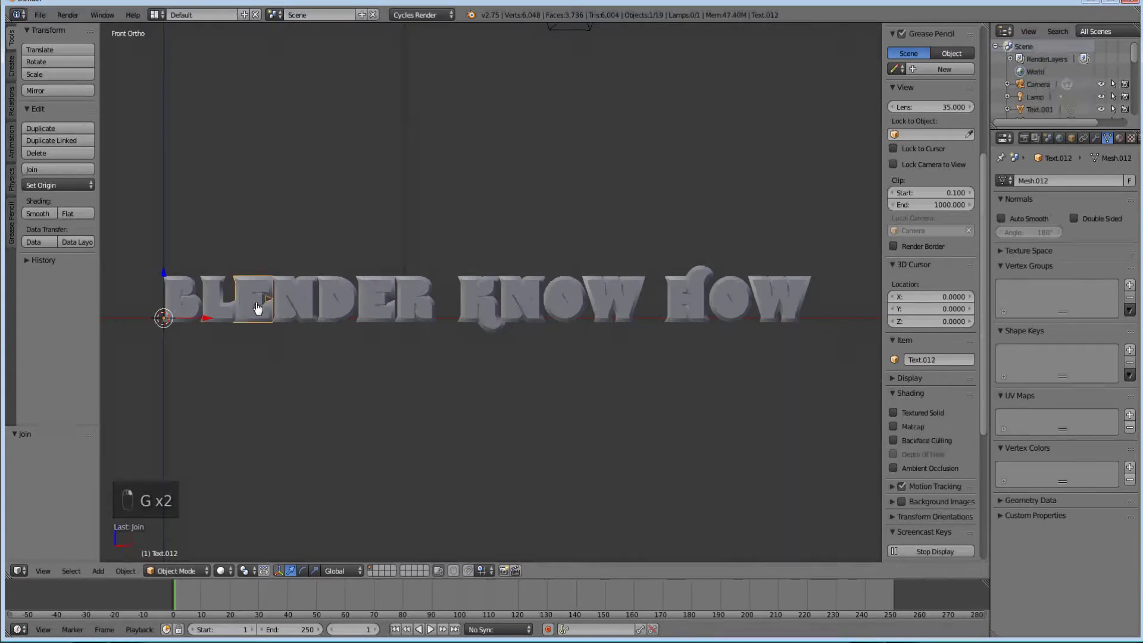
Step: Step through the letters to check each is a single object, including the letter K
key("g")
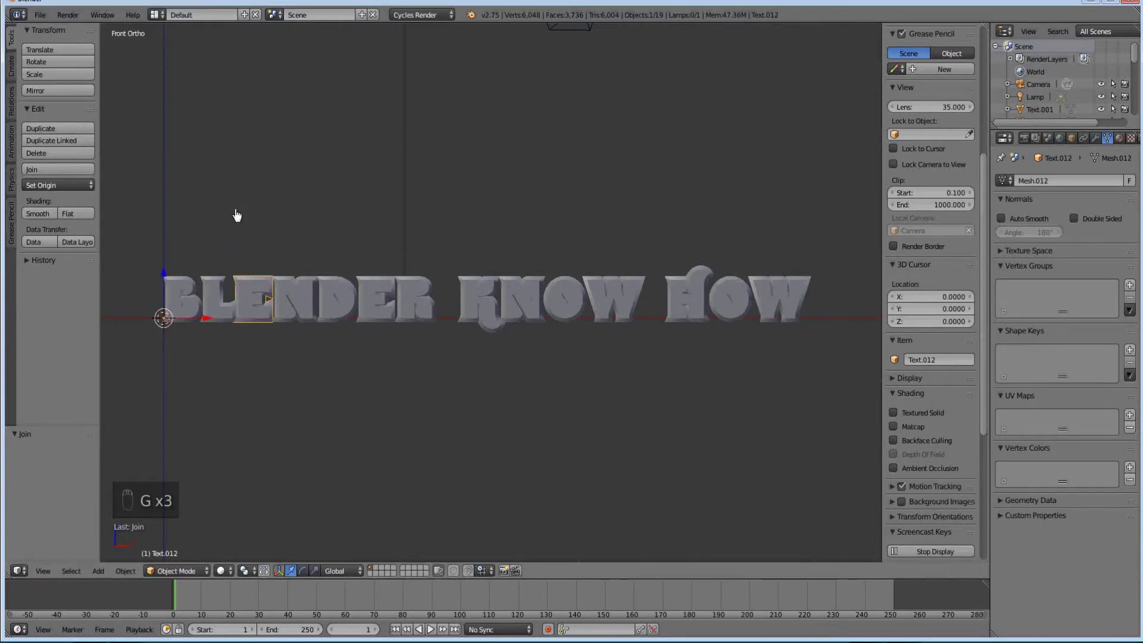
key("g")
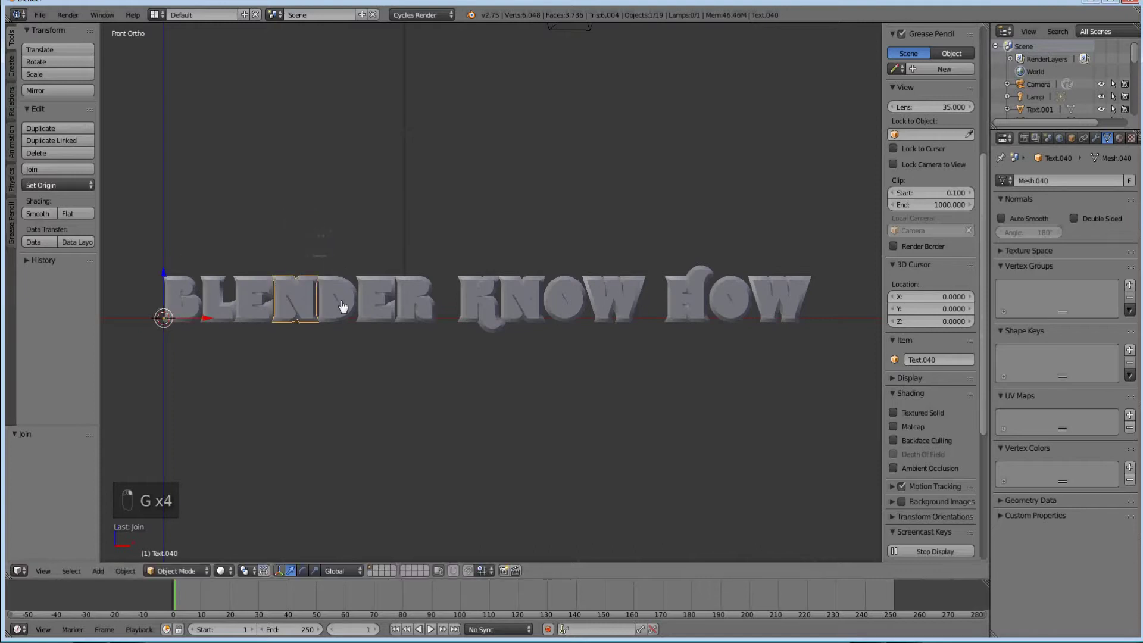
key("g")
key("g")
key("g")
key("g")
key("g")
right_click(478, 307)
key("g")
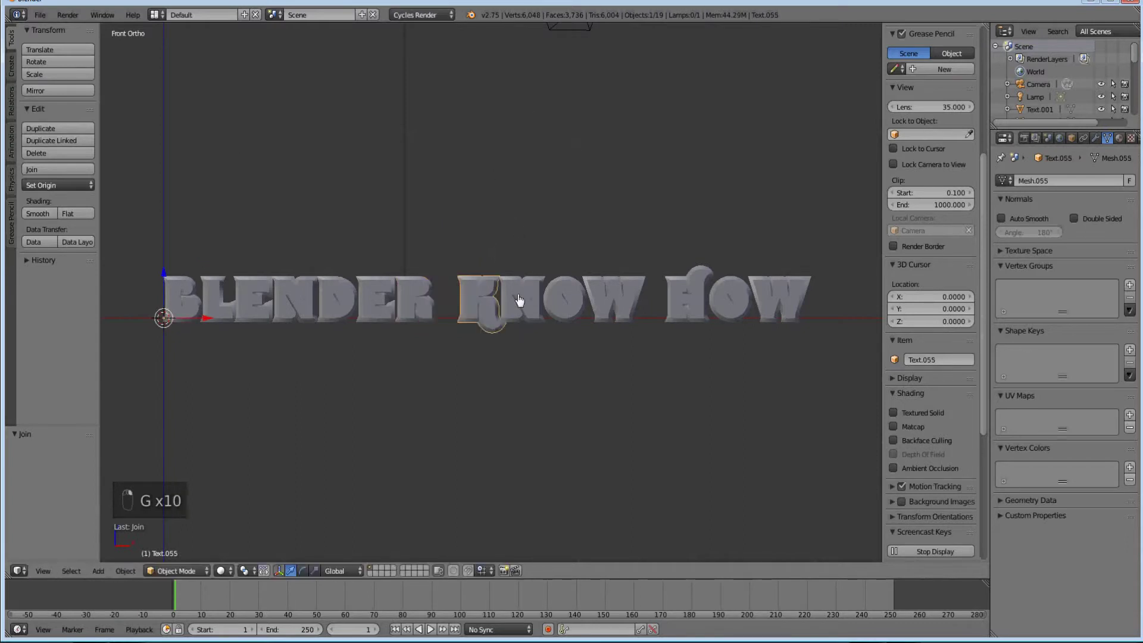
key("g")
key("g")
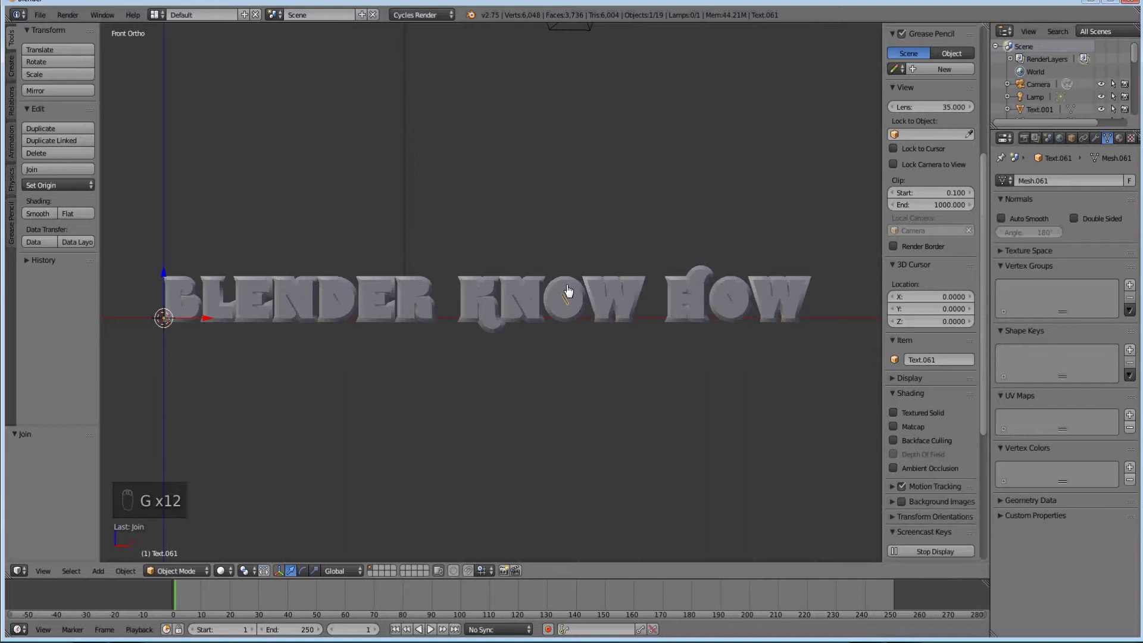
Step: Box-select the O's remaining parts, join them, and check the last letters of HOW
key("b")
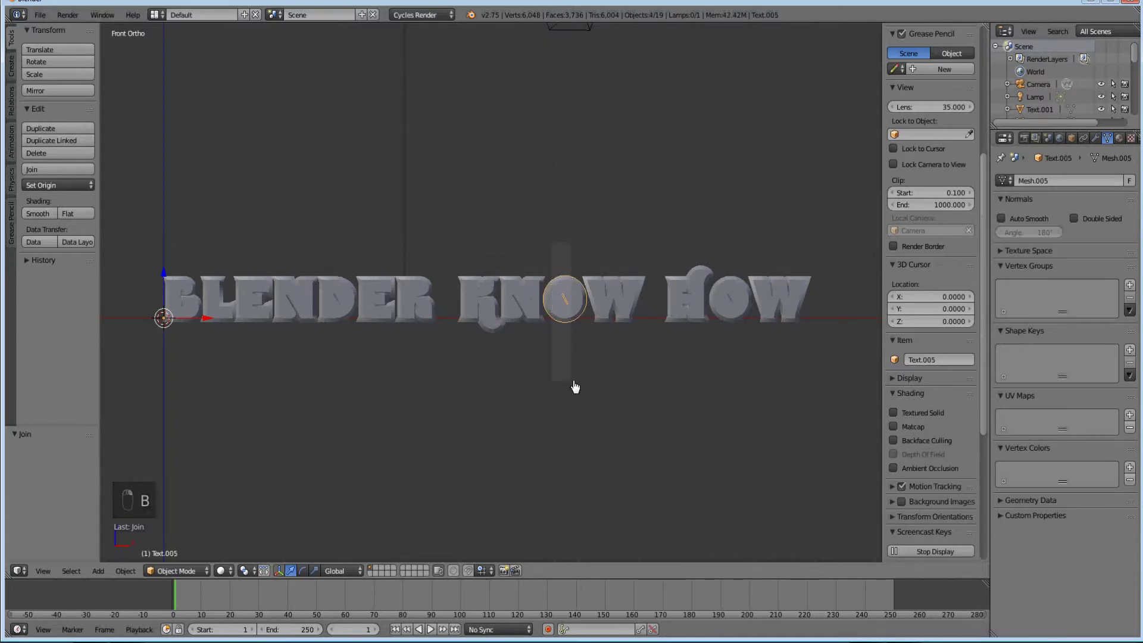
key("ctrl+j")
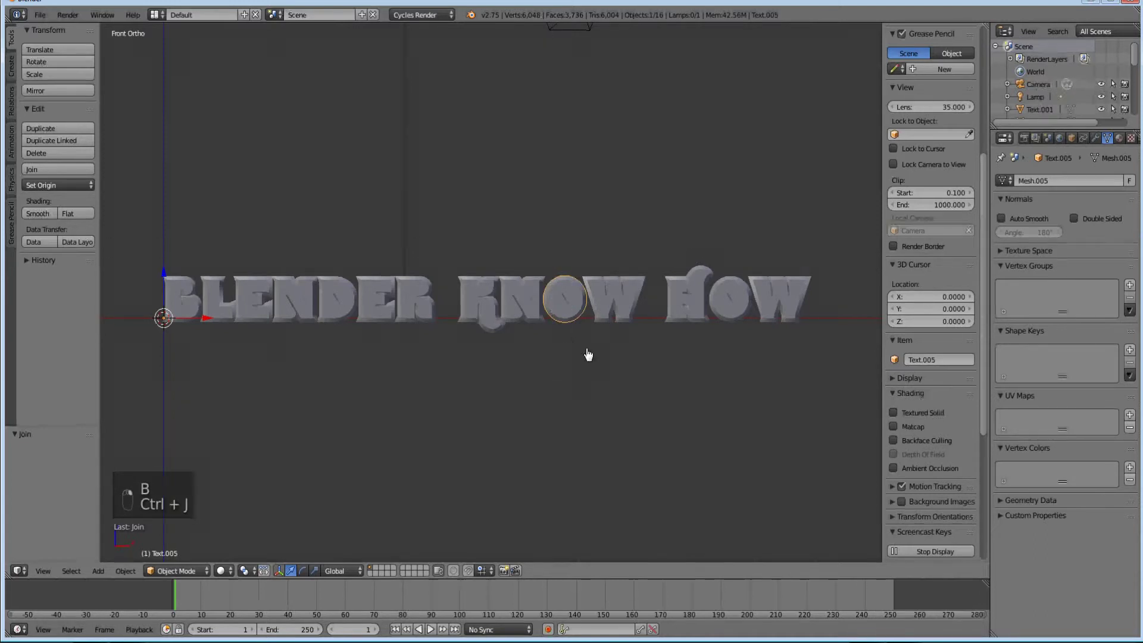
key("g")
key("g")
key("g")
key("g")
left_click(795, 202)
key("g")
left_click(824, 198)
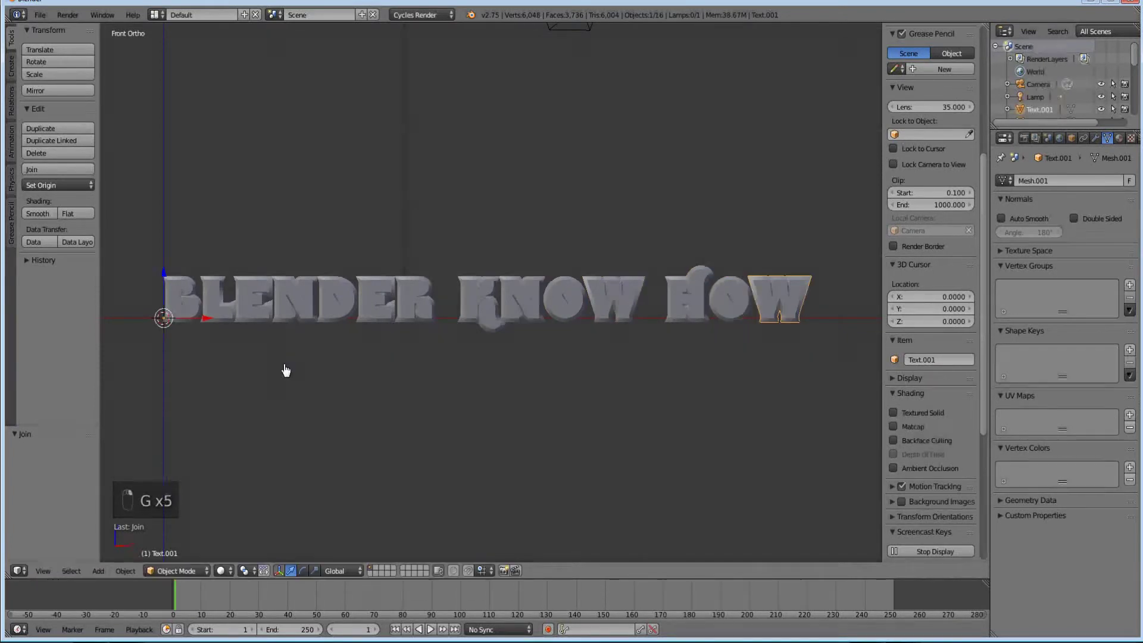
Step: Frame the title in the view and box-select every letter object
middle_click(288, 371)
middle_click(213, 306)
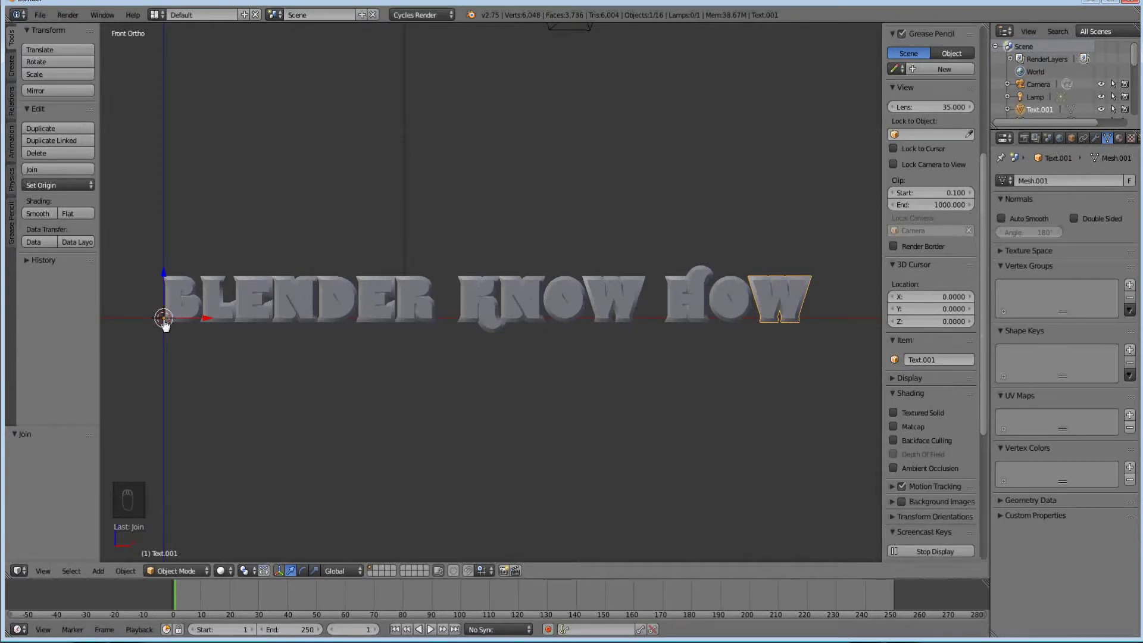
left_click_drag(172, 324, 192, 285)
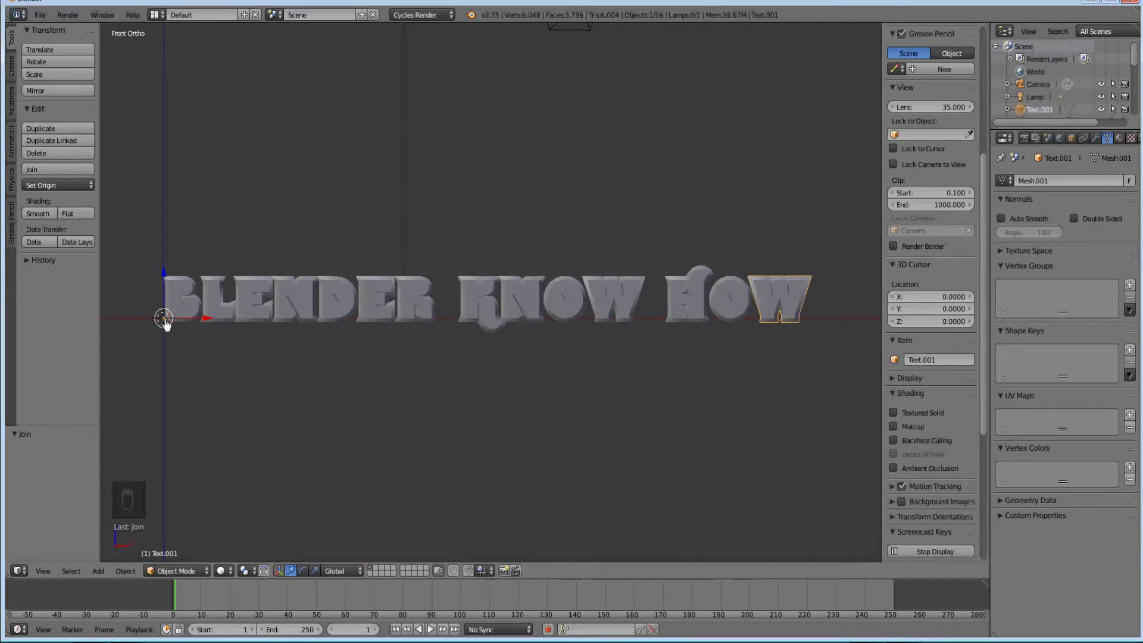
middle_click(170, 322)
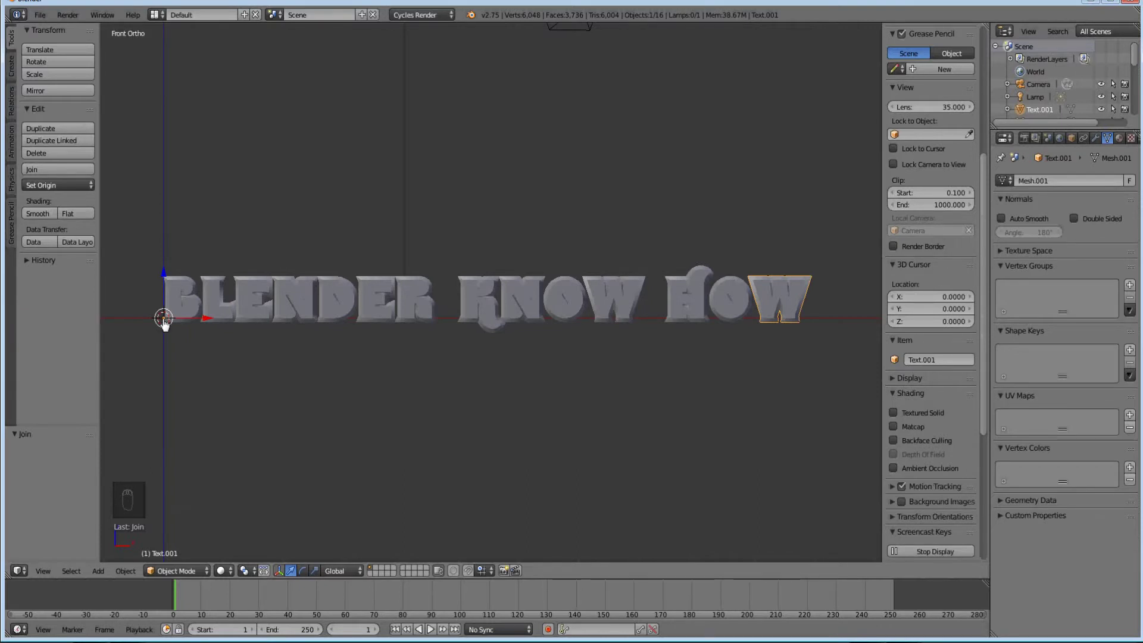
left_click_drag(168, 321, 165, 313)
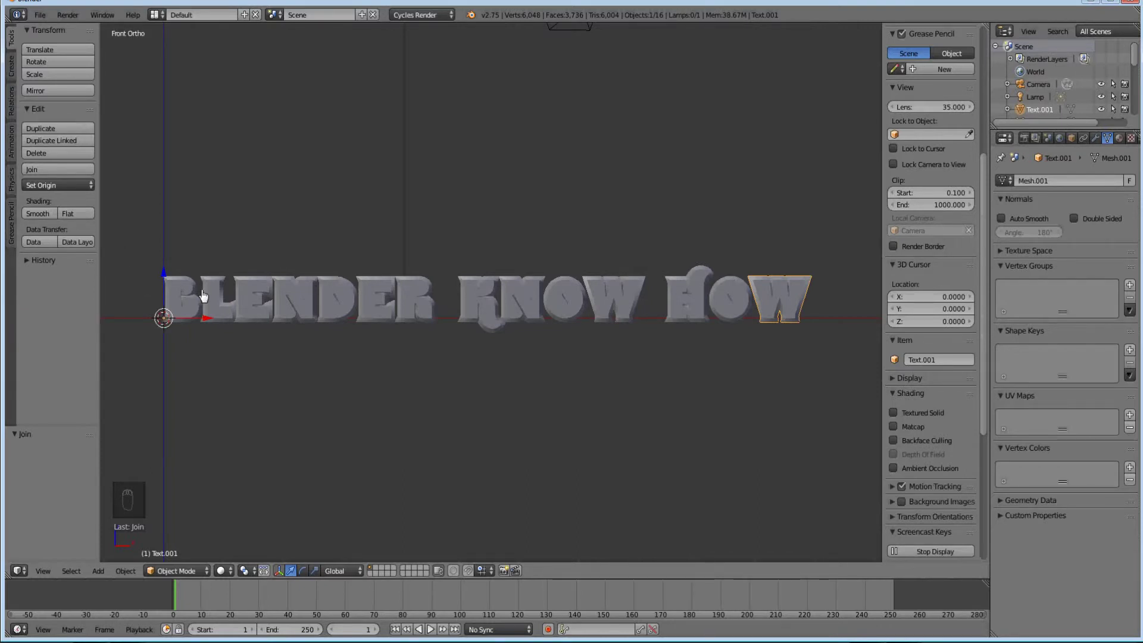
key("b")
middle_click(161, 258)
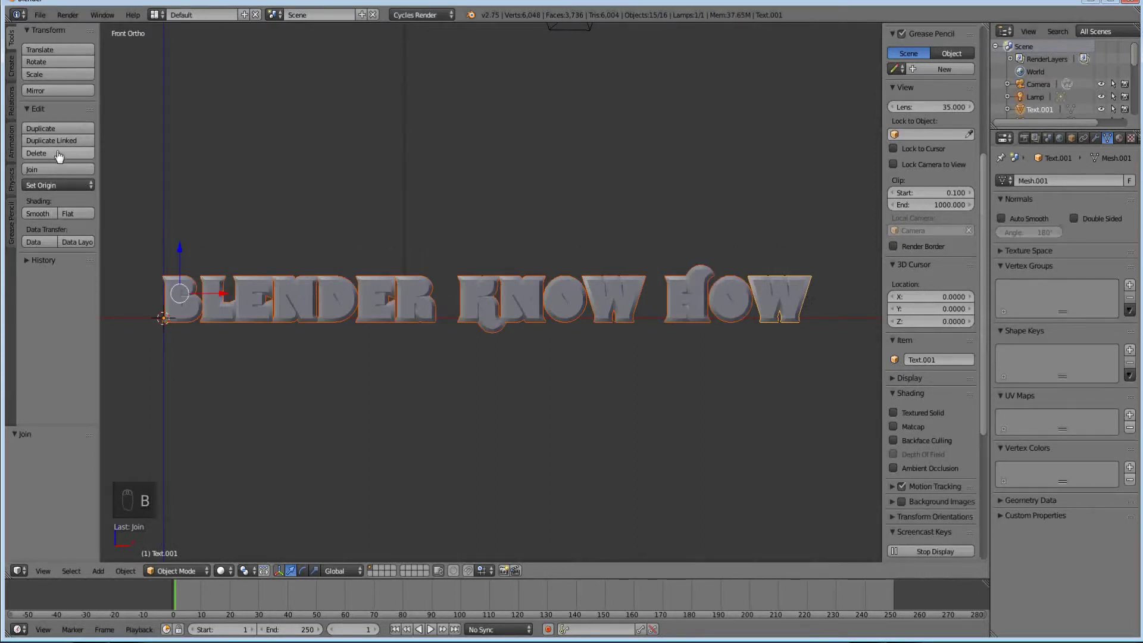
Step: Set Origin to Geometry for all selected letters and orbit to verify the new origins
left_click_drag(55, 189, 64, 228)
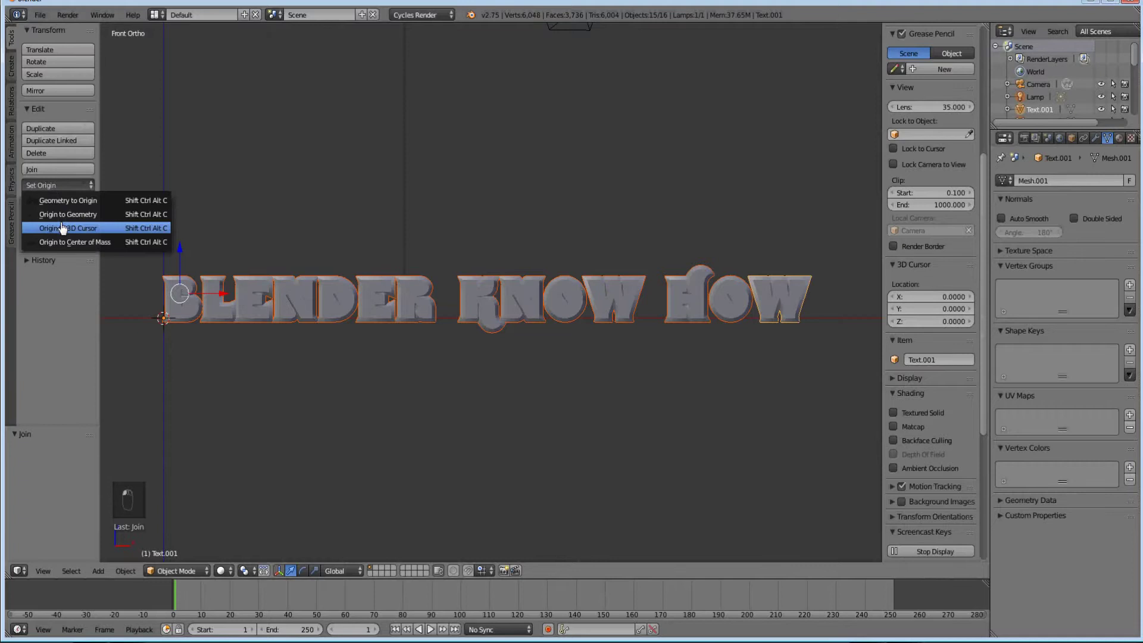
left_click(67, 223)
left_click_drag(68, 223, 150, 229)
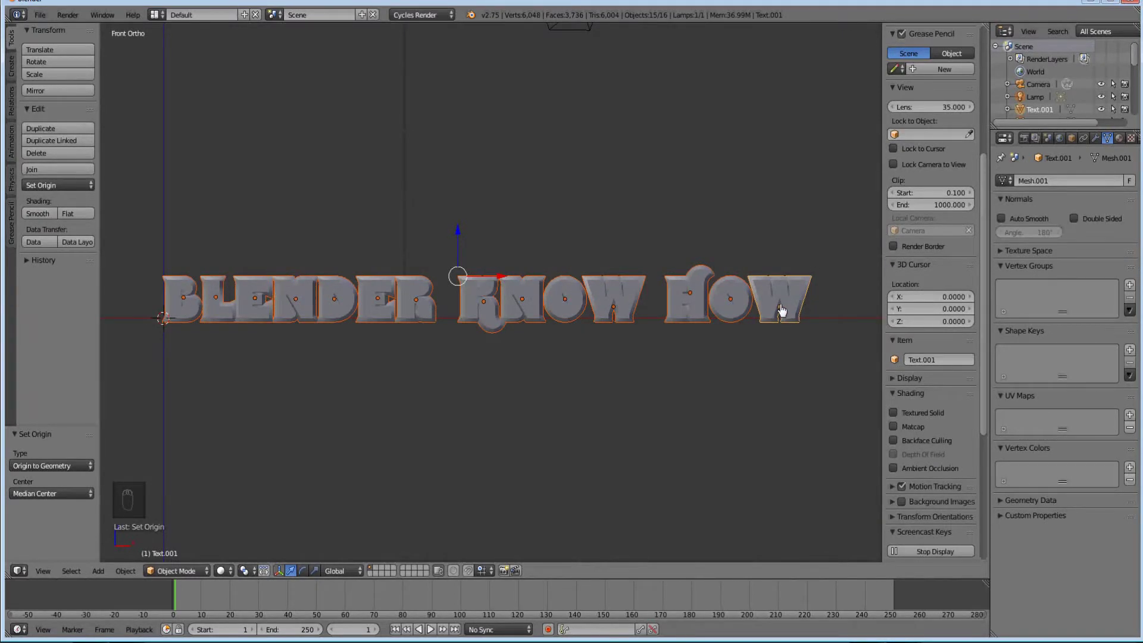
middle_click(784, 310)
left_click_drag(785, 311, 761, 284)
left_click_drag(780, 309, 753, 350)
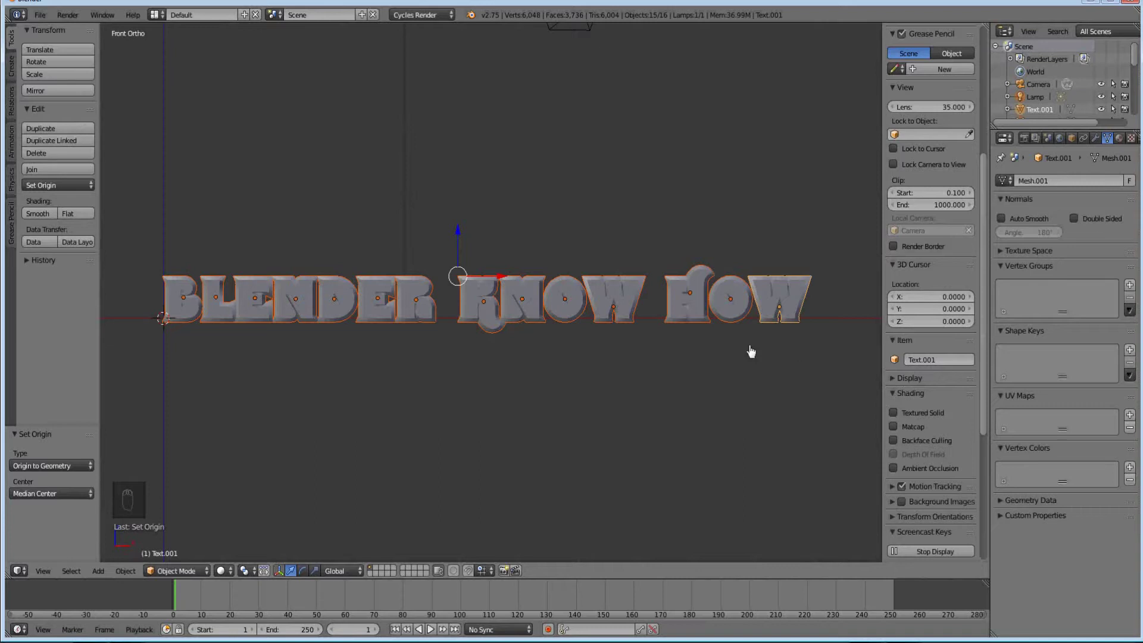
left_click_drag(700, 292, 182, 302)
left_click_drag(182, 303, 225, 278)
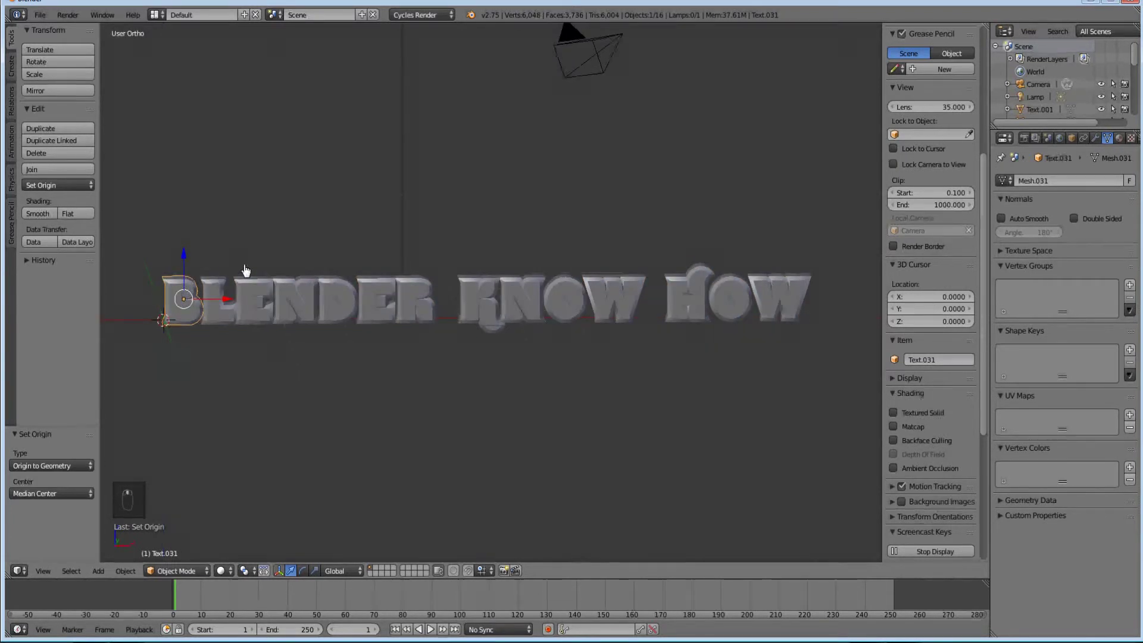
Step: Add a new cube to the scene and view it straight from the front
key("shift+a")
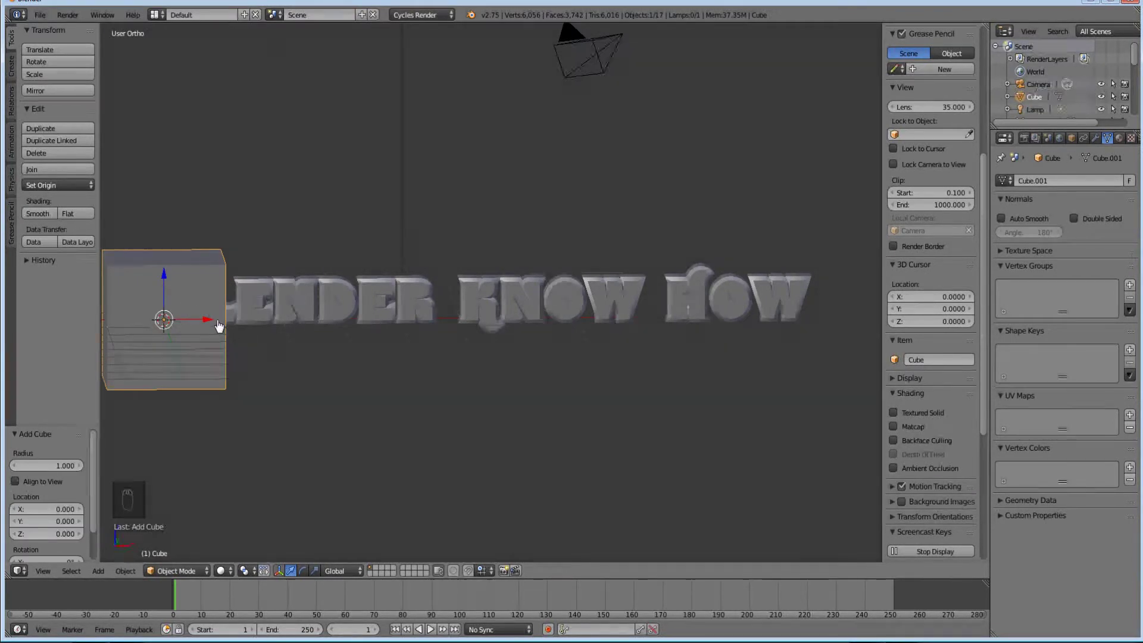
key("s")
left_click_drag(497, 309, 367, 307)
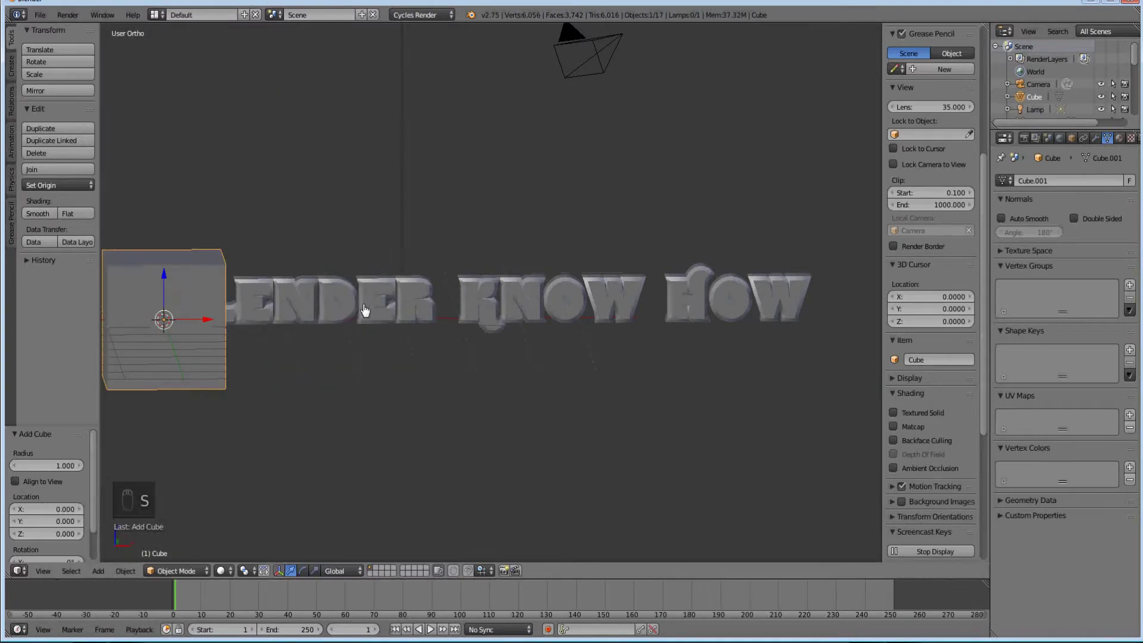
left_click_drag(332, 326, 387, 326)
key("KP_1")
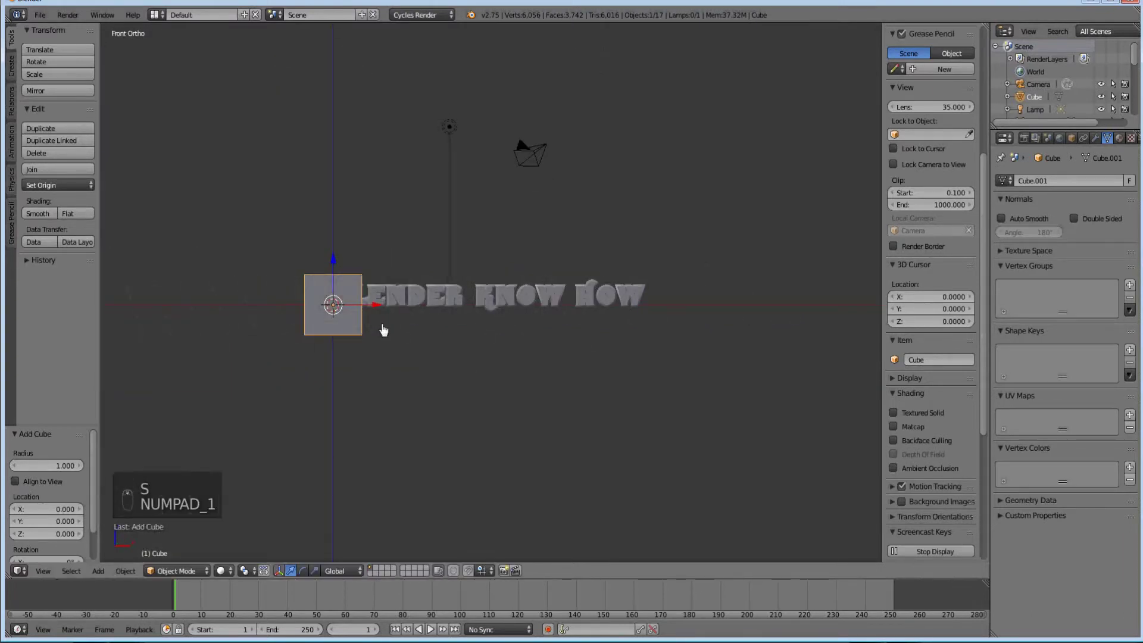
Step: Stretch the cube along X into a wide box and raise it along Z over the lettering
key("g")
key("s")
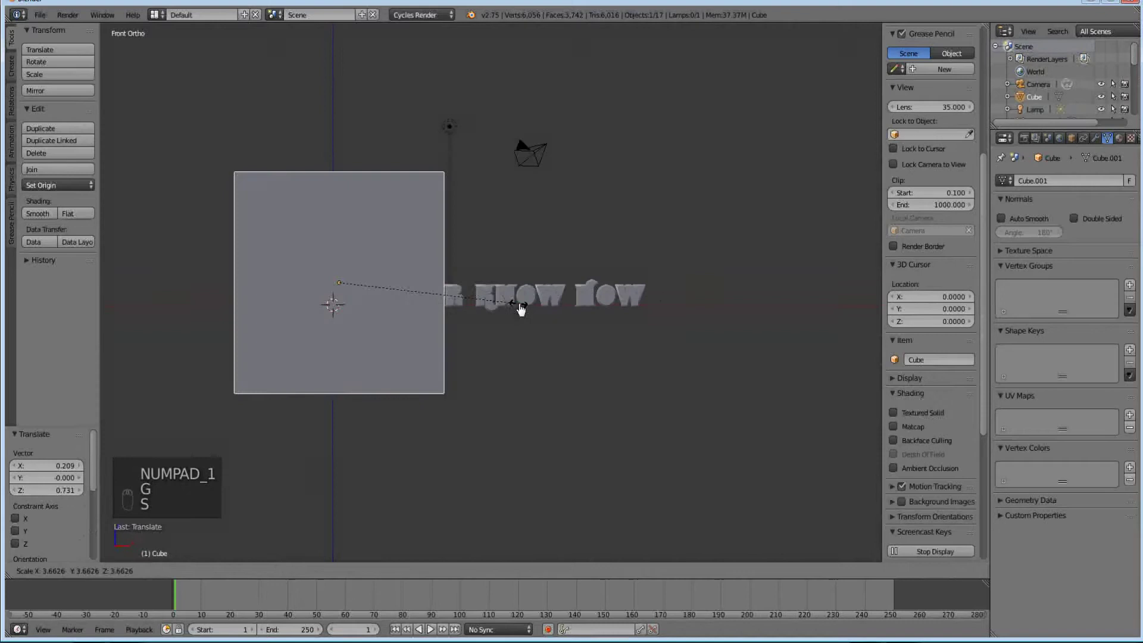
key("g")
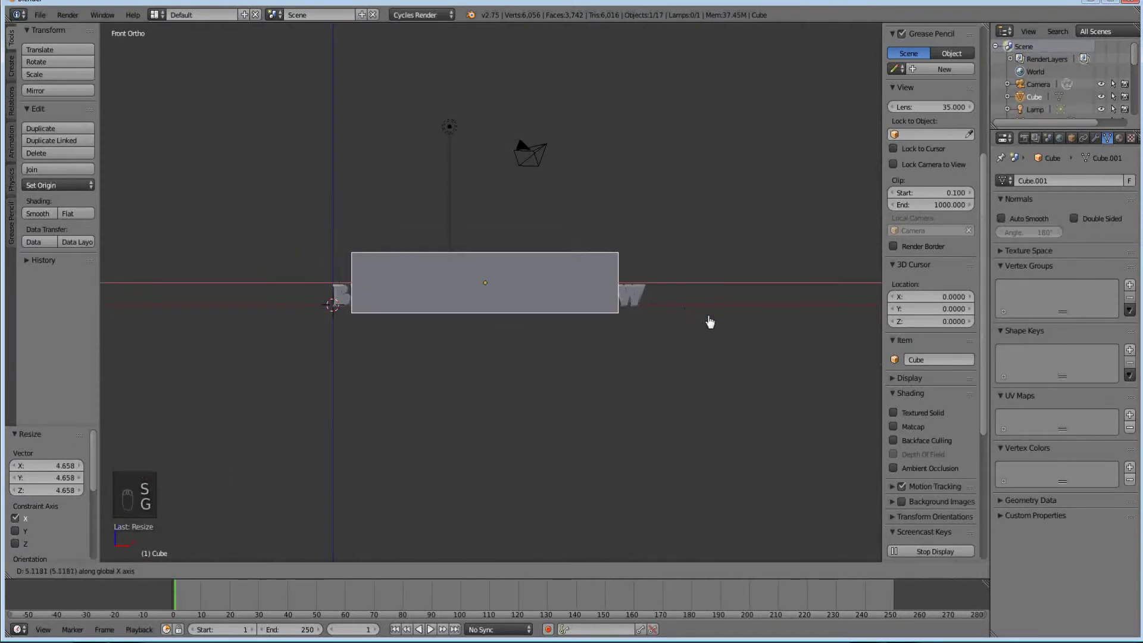
left_click(712, 321)
key("s")
key("s")
key("g")
key("s")
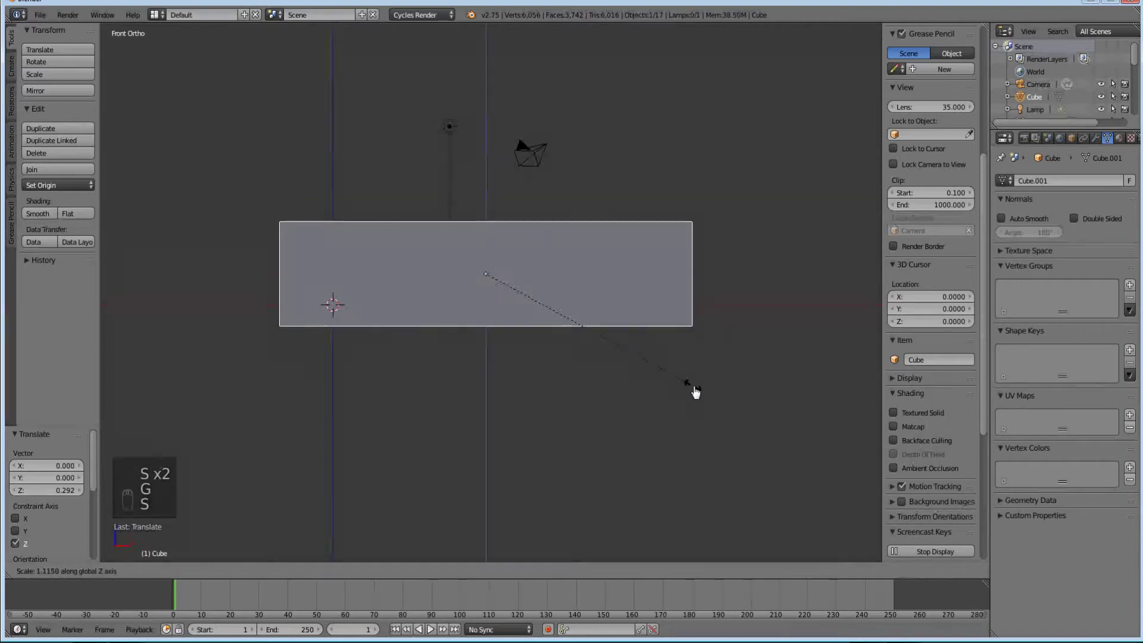
key("z")
Step: Scale the box uniformly so it spans the whole title, viewed in wireframe
key("s")
key("g")
key("s")
key("g")
key("s")
left_click(618, 438)
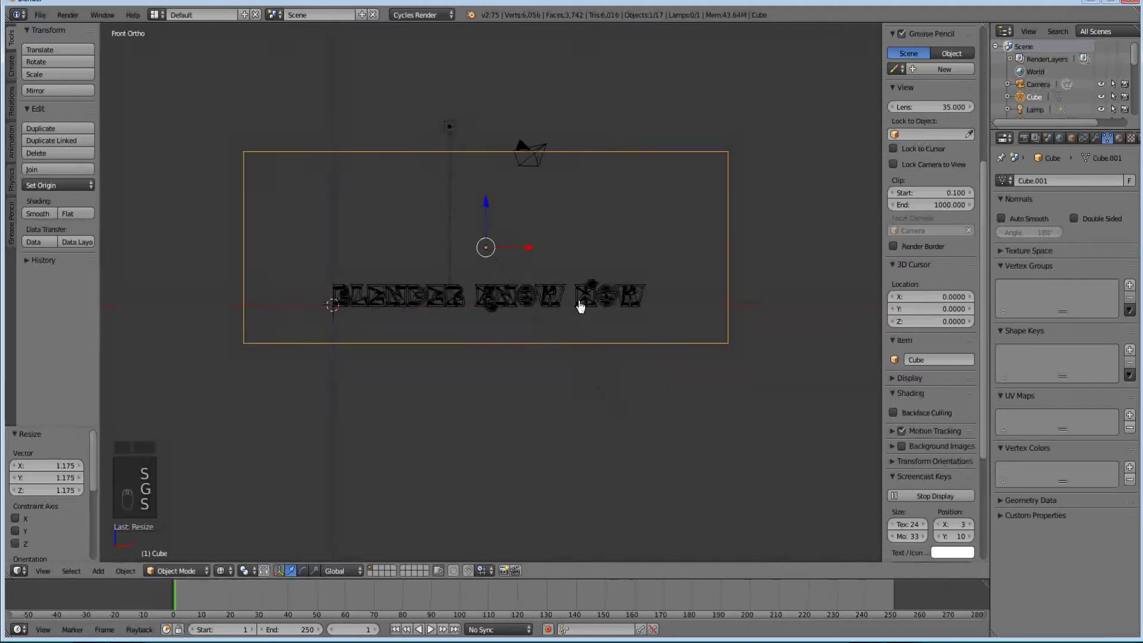
Step: Align the camera to the current viewport view so it frames the lettering
middle_click(583, 306)
middle_click(582, 305)
key("ctrl+alt+KP_0")
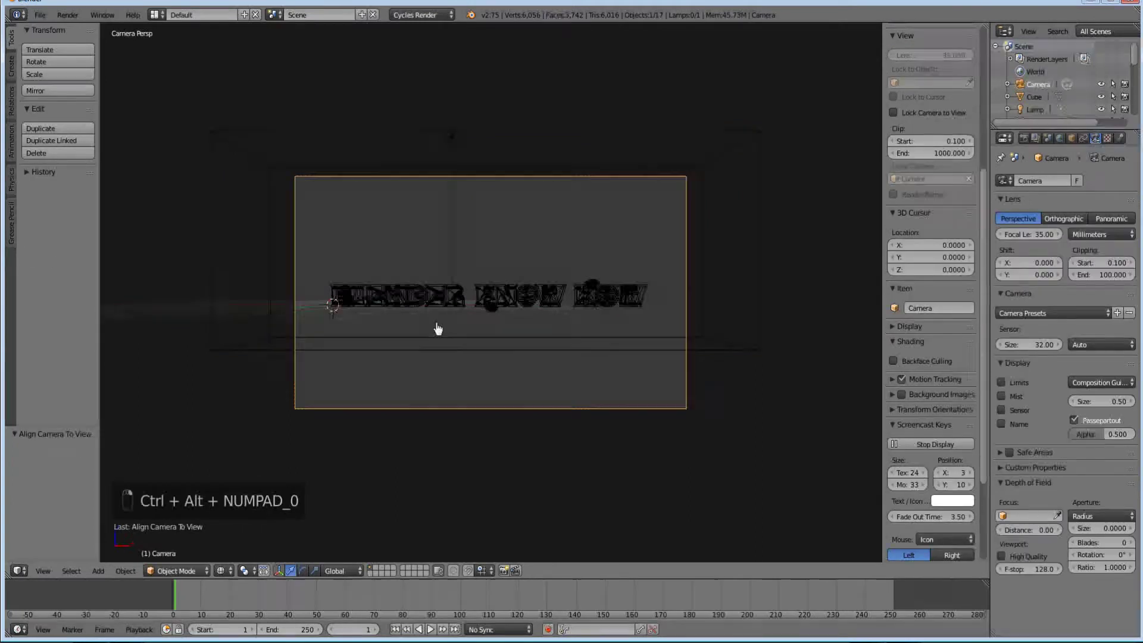
middle_click(440, 329)
middle_click(441, 329)
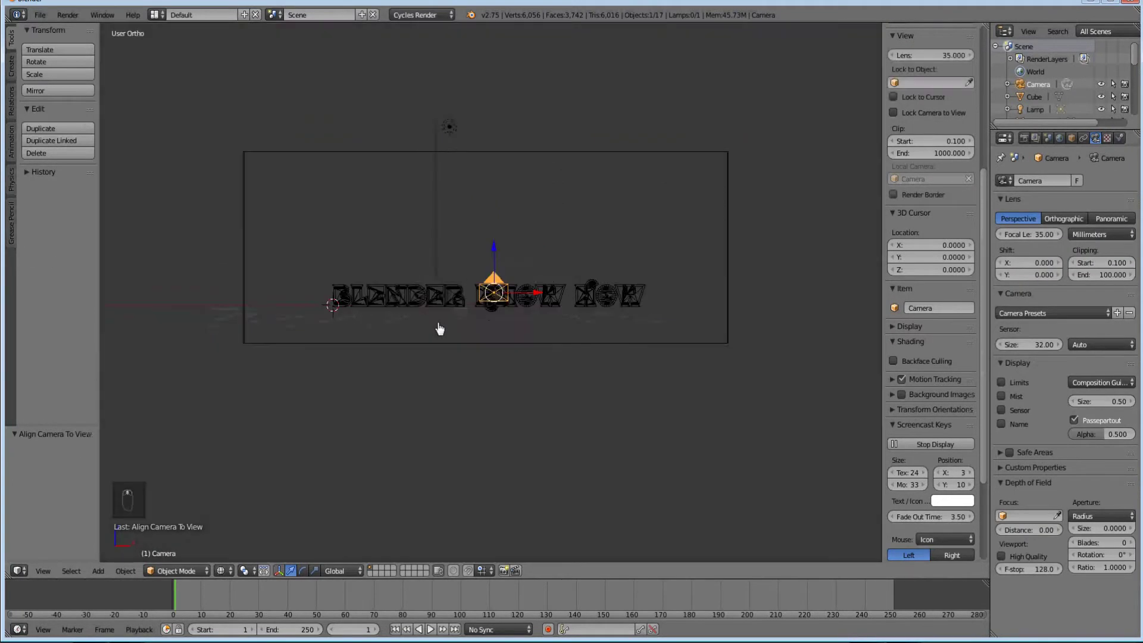
middle_click(455, 331)
middle_click(518, 375)
middle_click(496, 409)
key("KP_7")
middle_click(496, 409)
middle_click(520, 479)
middle_click(486, 302)
key("KP_0")
middle_click(484, 302)
Step: Reposition the camera with grab moves to centre the text in frame
key("g")
left_click_drag(544, 304, 541, 292)
middle_click(539, 288)
middle_click(540, 285)
middle_click(537, 253)
middle_click(537, 251)
middle_click(527, 206)
middle_click(537, 102)
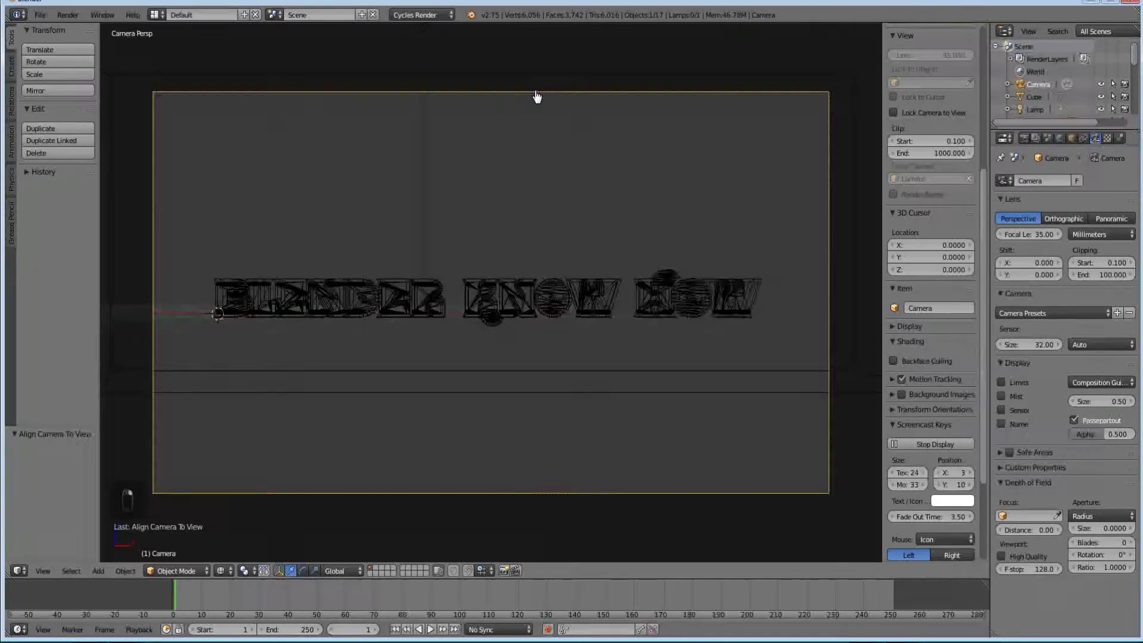
key("g")
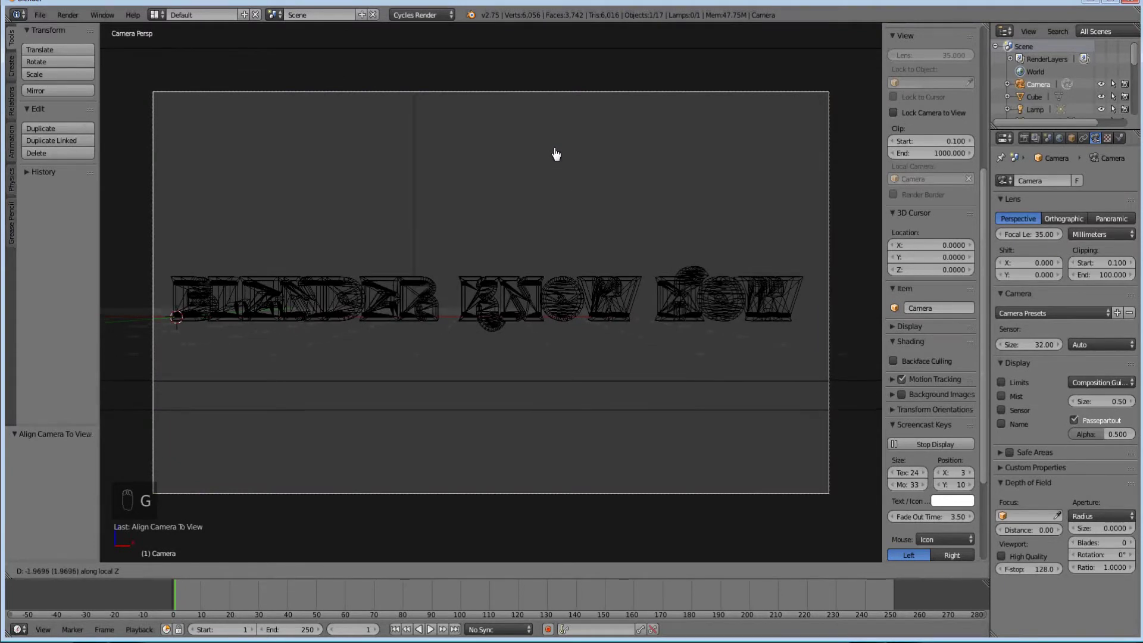
left_click_drag(524, 307, 732, 367)
middle_click(783, 362)
middle_click(610, 301)
Step: Stretch the box front-to-back along Y from the top view to deepen the room
left_click(696, 78)
key("KP_7")
left_click(671, 185)
key("s")
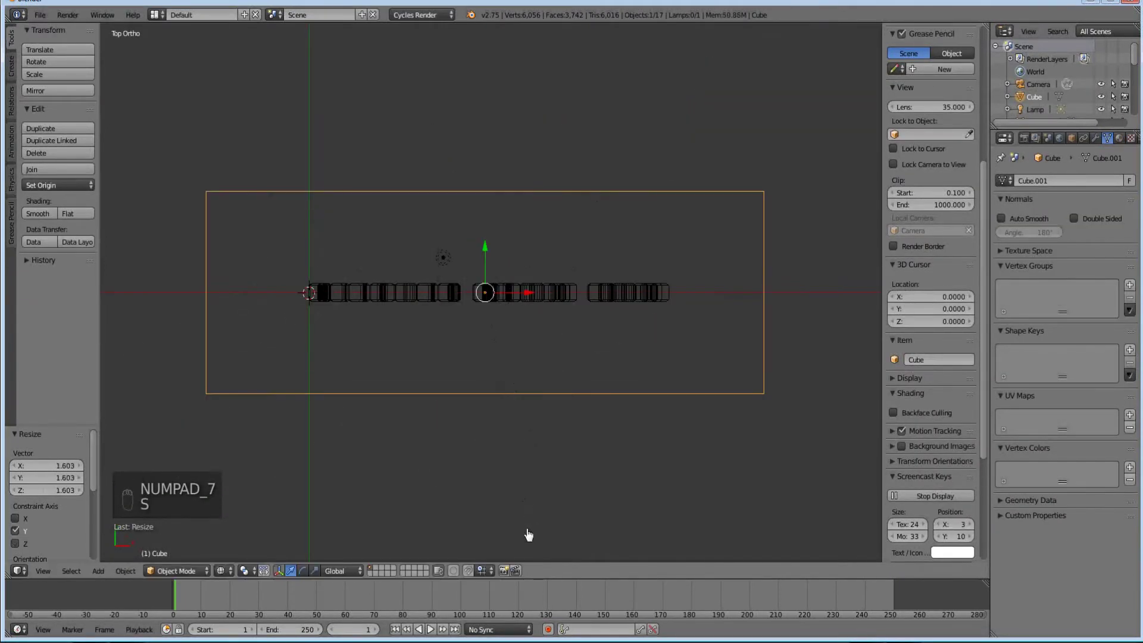
middle_click(522, 392)
key("s")
middle_click(527, 490)
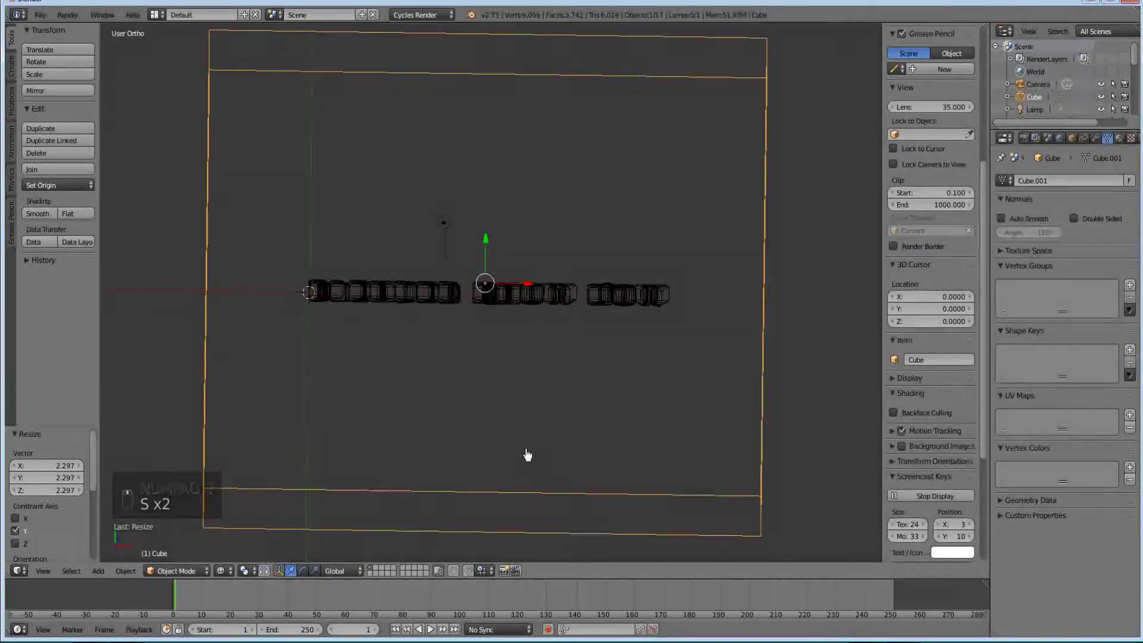
key("KP_0")
Step: From the camera view, scale the box deeper and wider along X to enclose the text
key("z")
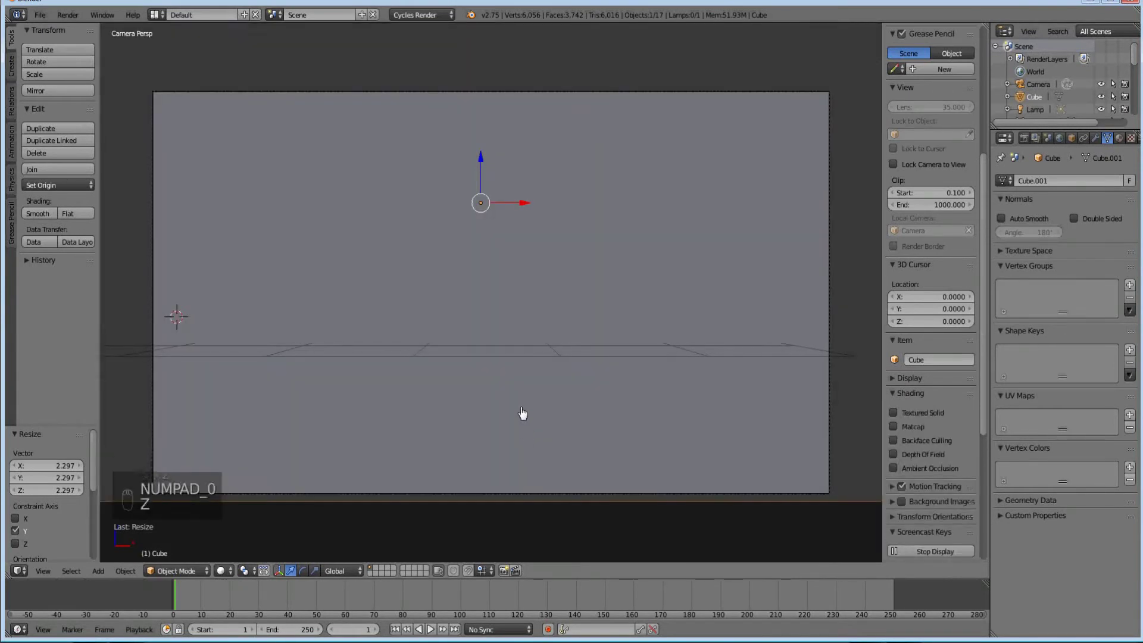
middle_click(478, 336)
middle_click(478, 336)
key("s")
left_click_drag(623, 389, 643, 399)
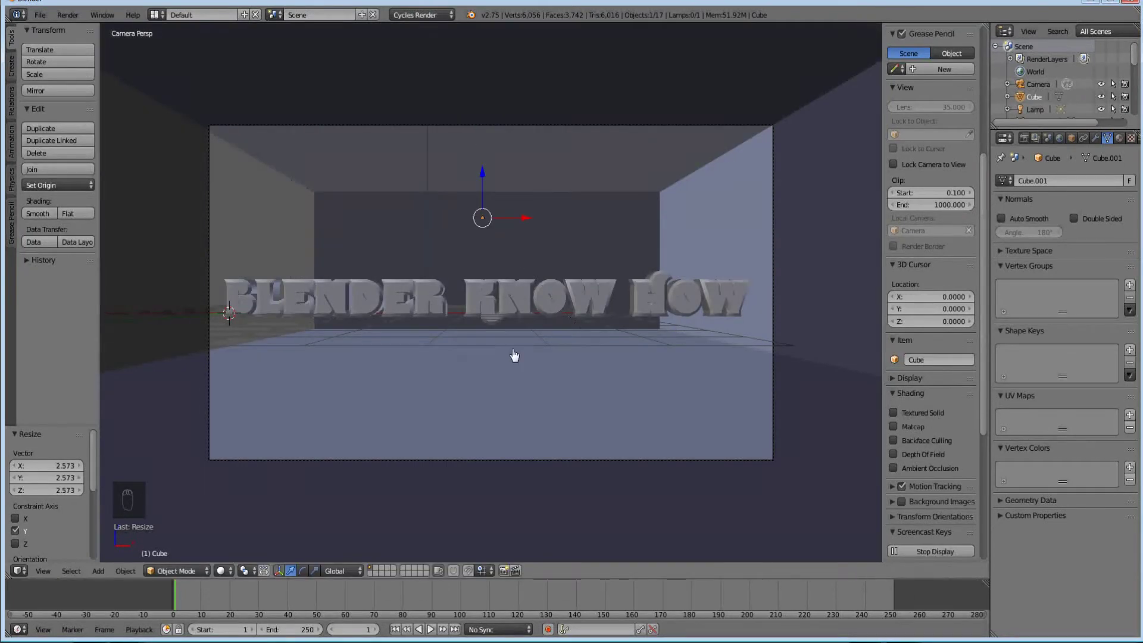
key("s")
left_click_drag(623, 325, 712, 336)
left_click_drag(703, 334, 515, 343)
Step: Add a mesh plane and scale it up large beneath the scene
key("shift+a")
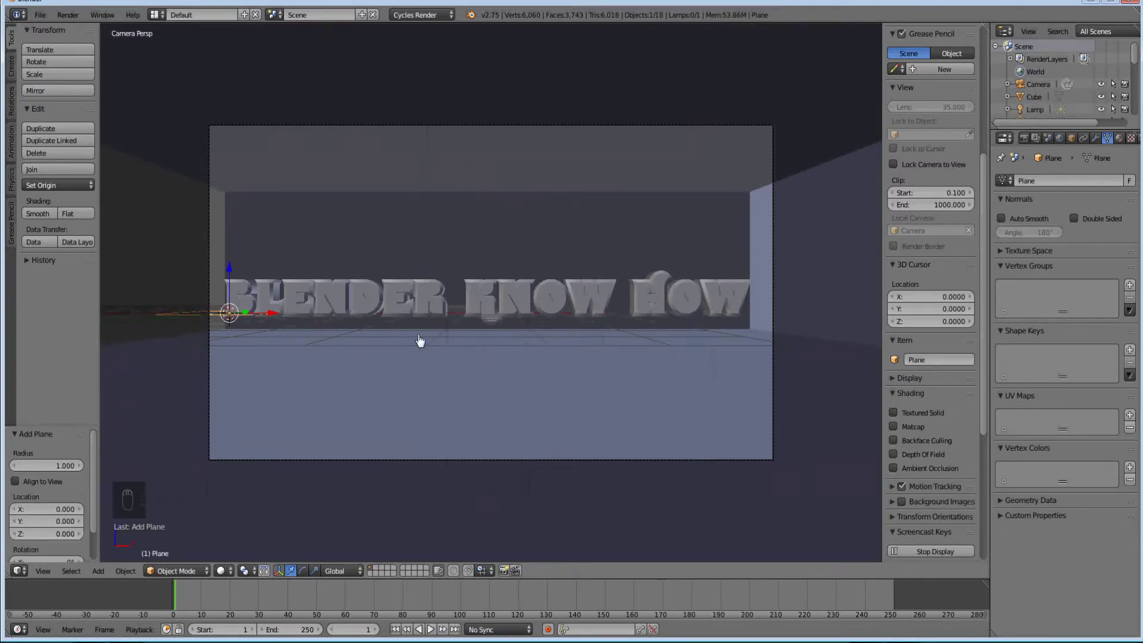
key("g")
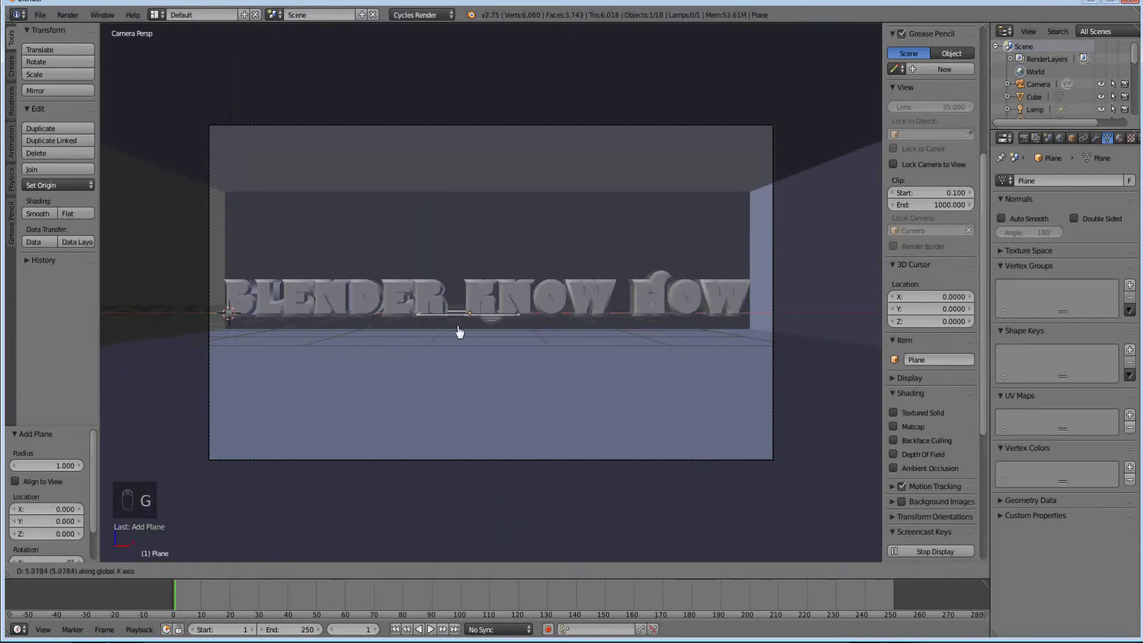
key("s")
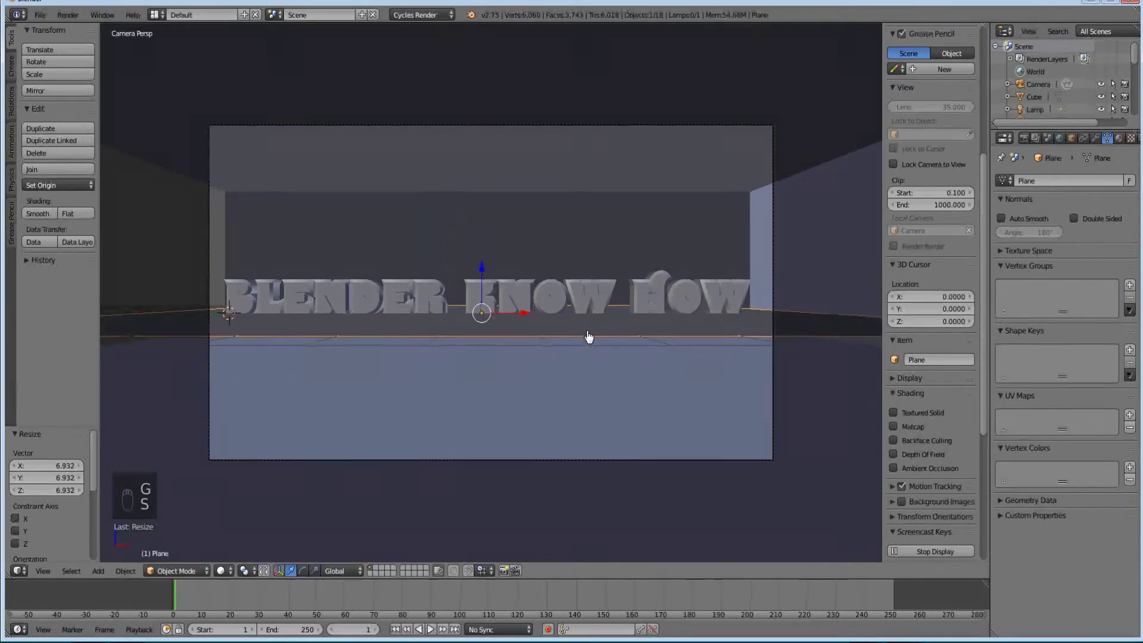
key("KP_7")
key("z")
left_click(544, 359)
left_click(533, 330)
Step: Resize the plane from above to fit the room, then lower it along Z under the letters
key("s")
left_click(574, 347)
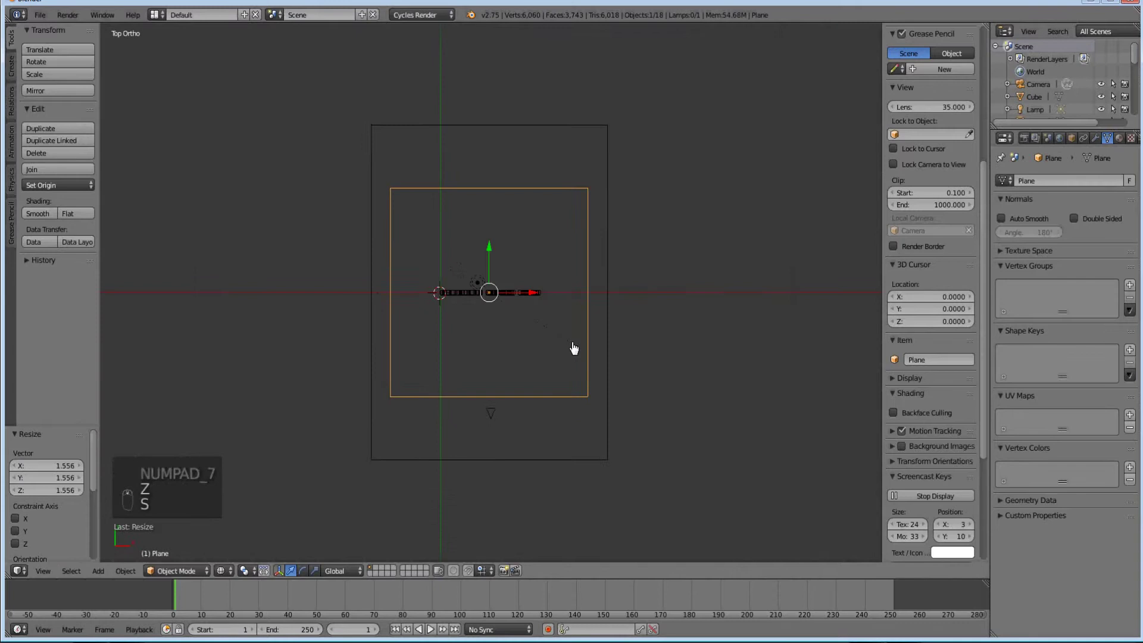
key("s")
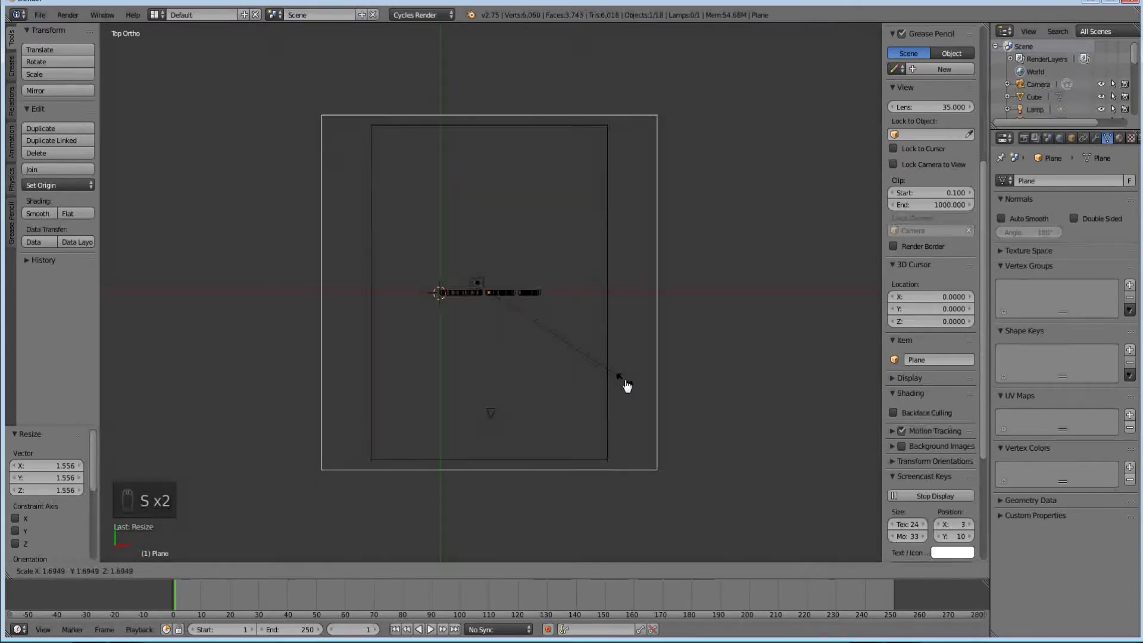
key("KP_0")
key("z")
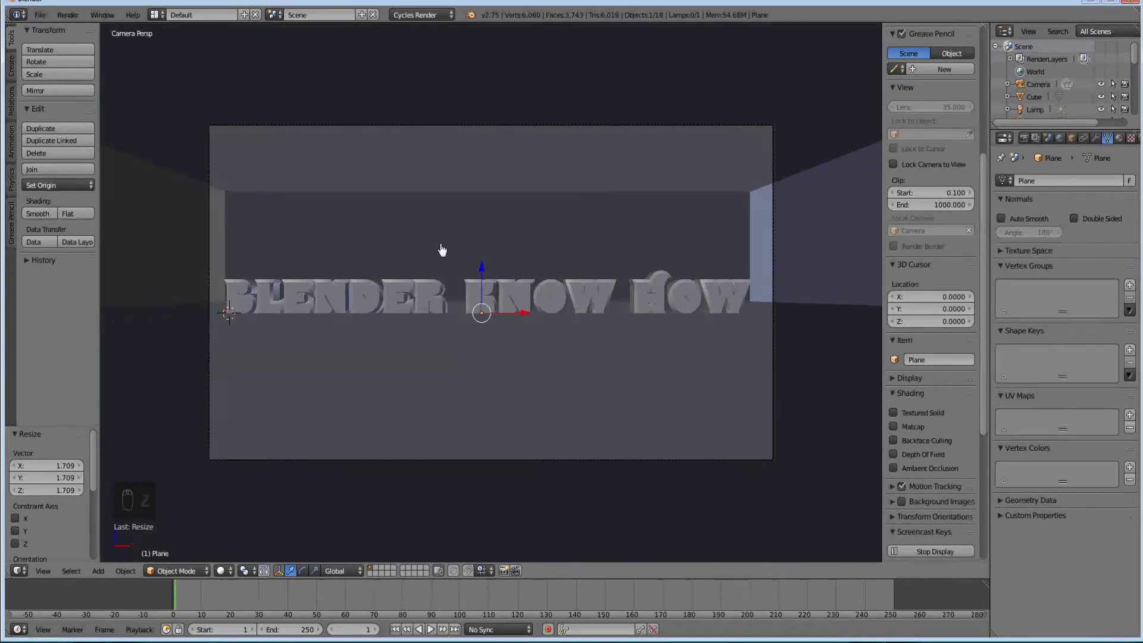
key("g")
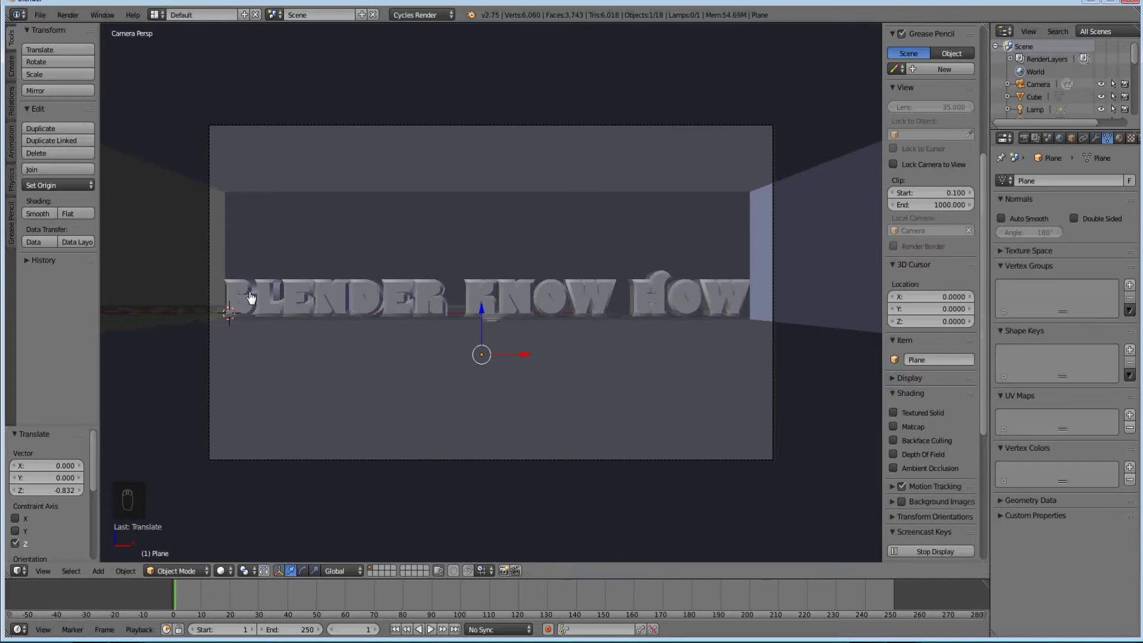
Step: Enable Active rigid body physics on the letter B in the Physics properties
left_click_drag(247, 292, 483, 385)
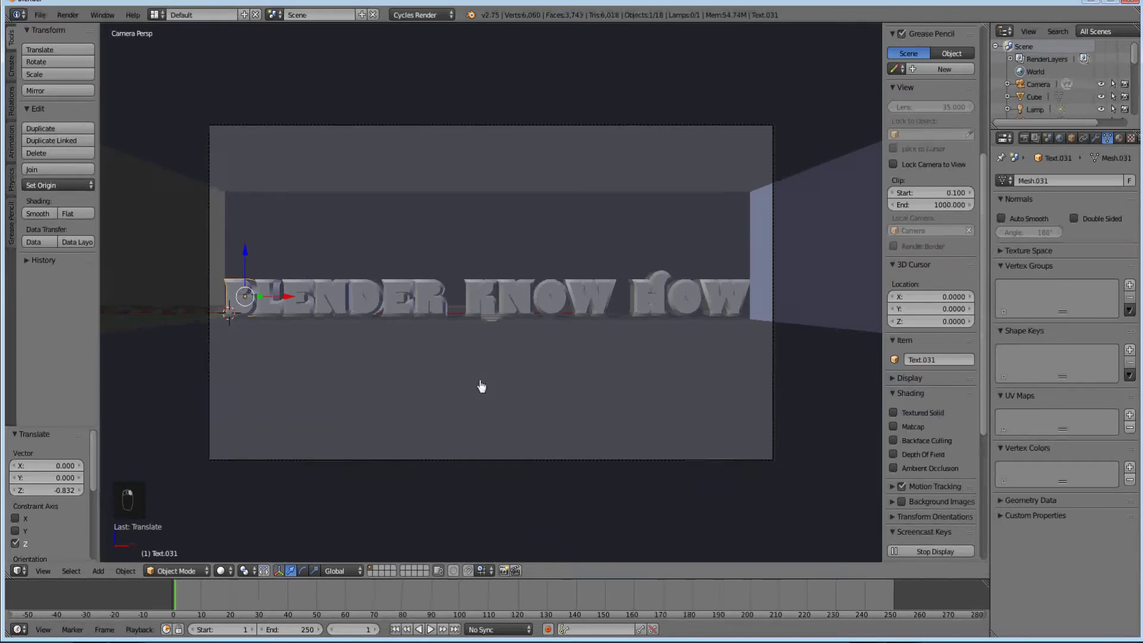
left_click_drag(1109, 242, 1079, 145)
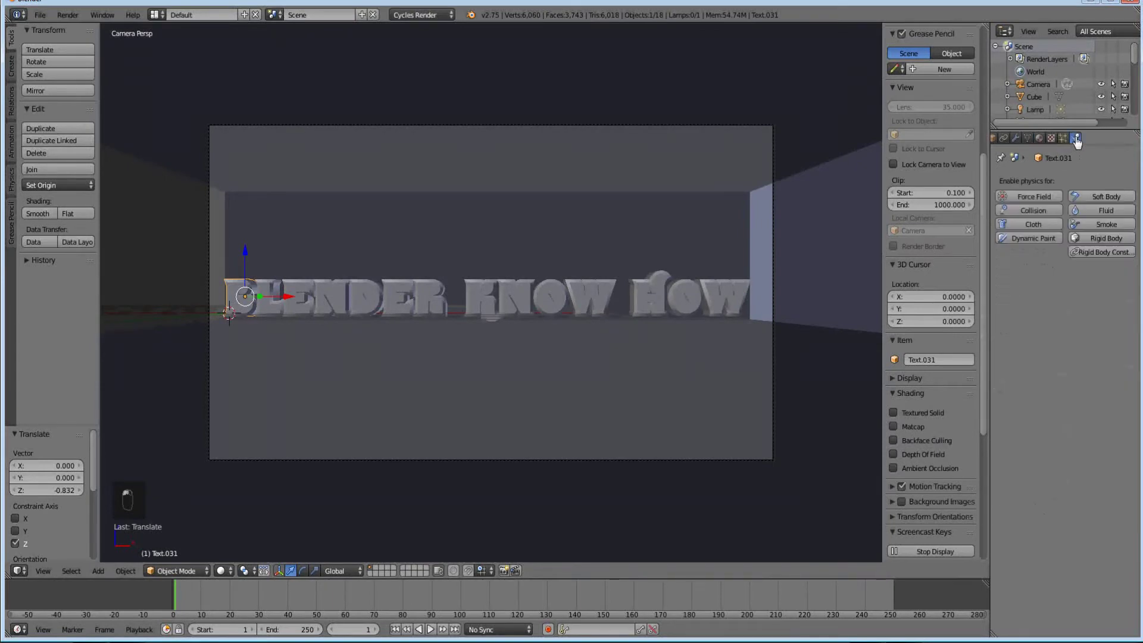
left_click_drag(1080, 142, 1109, 244)
left_click(1108, 245)
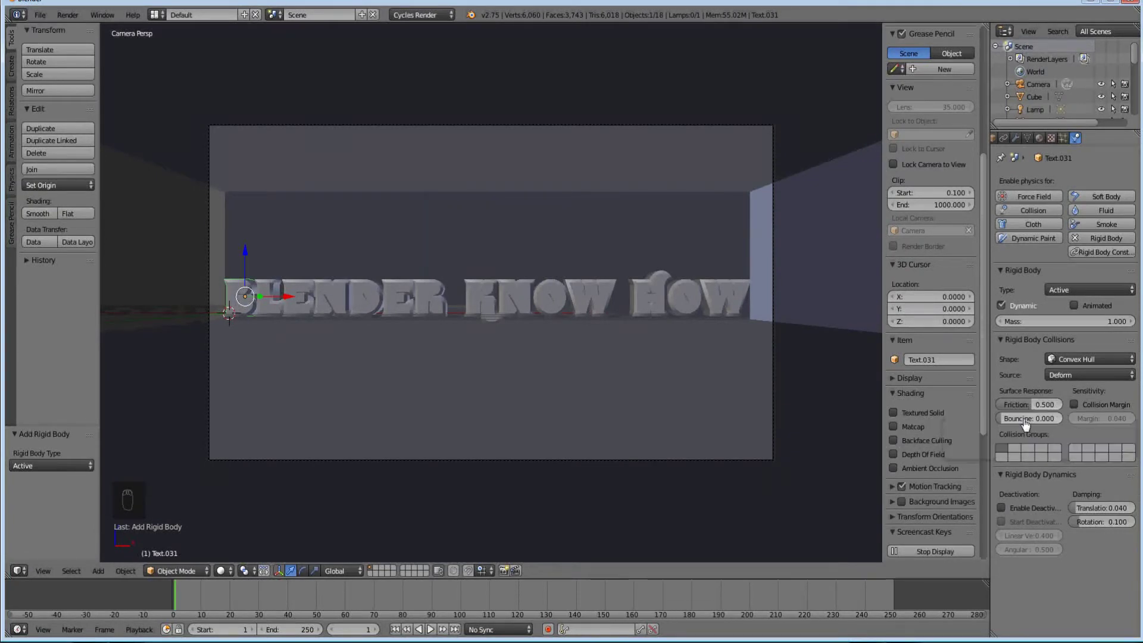
left_click_drag(1045, 411, 1048, 423)
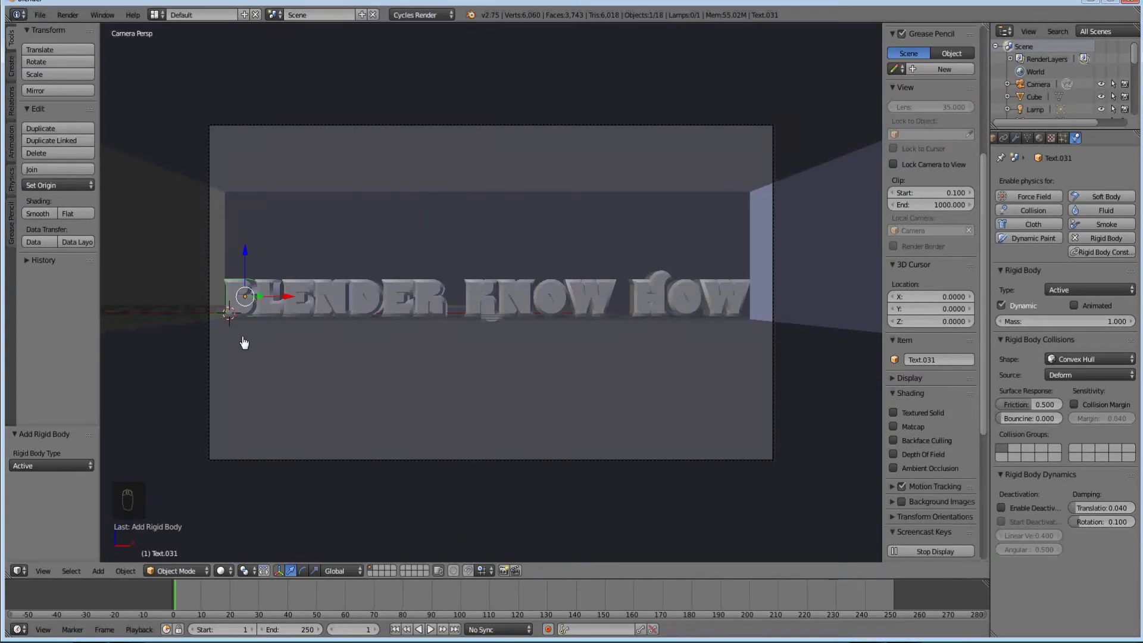
Step: Orbit around the room and adjust the rigid body panel settings for the B
left_click_drag(260, 342, 631, 369)
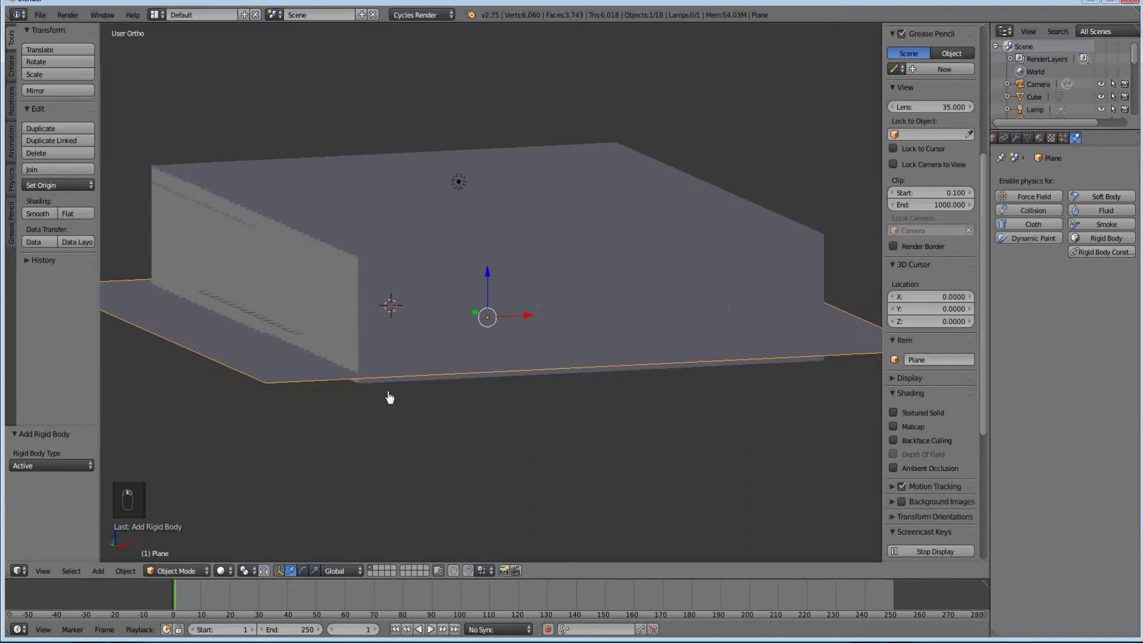
left_click_drag(312, 392, 288, 375)
left_click(288, 375)
key("KP_0")
middle_click(513, 319)
left_click_drag(1096, 264, 549, 339)
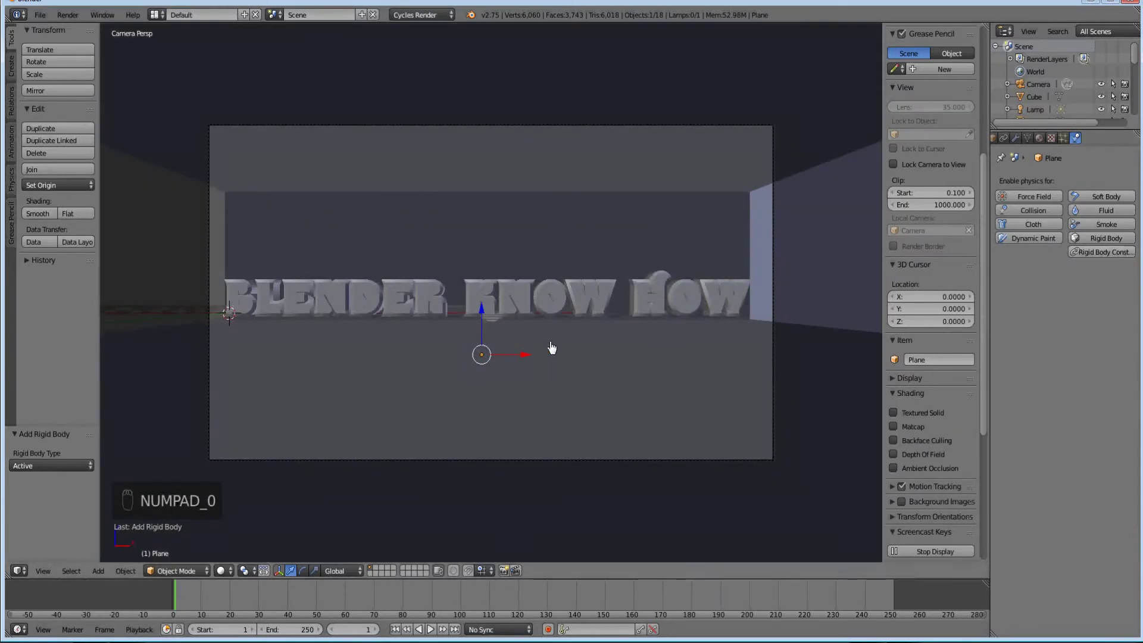
left_click_drag(1110, 242, 1006, 306)
left_click_drag(1006, 306, 1089, 362)
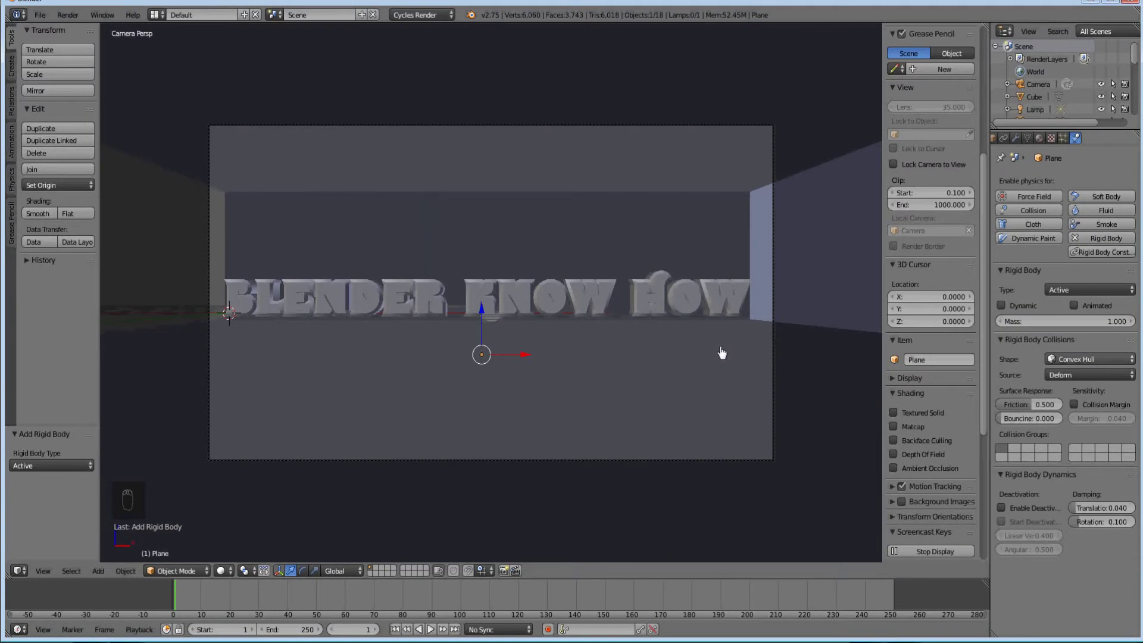
Step: Play the simulation to watch the B fall, then stop back at frame 1
right_click(248, 302)
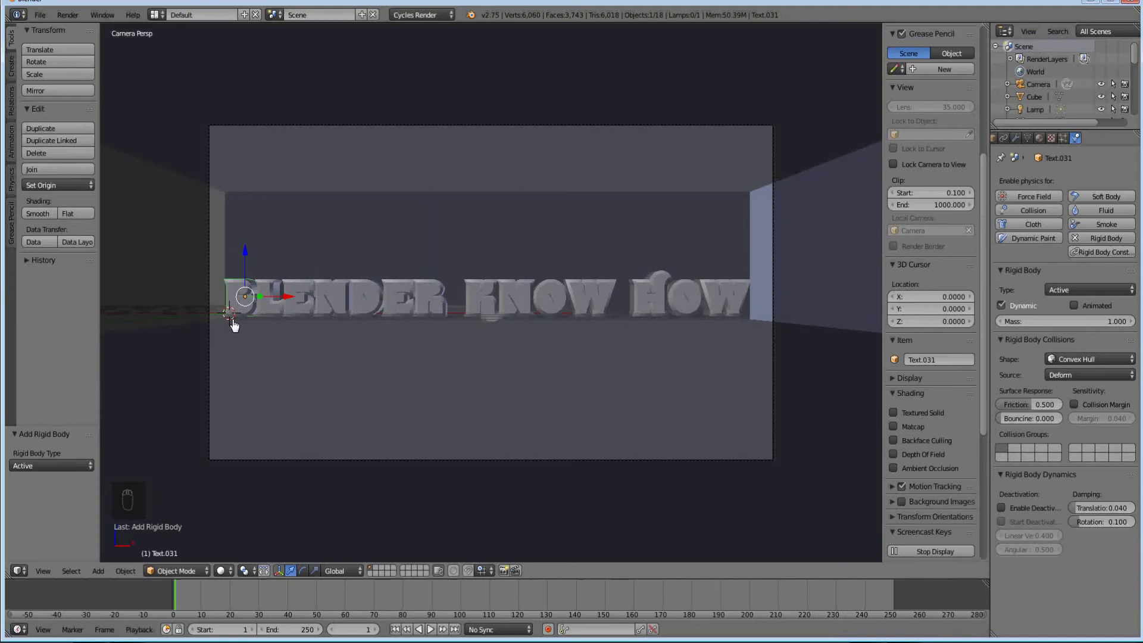
key("alt+a")
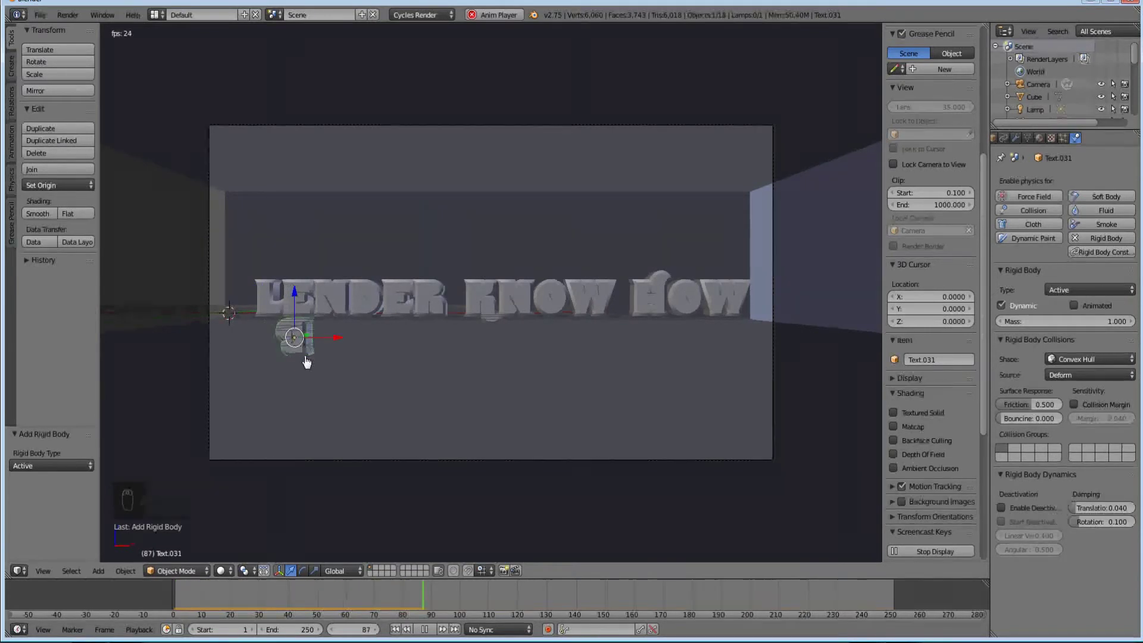
key("Escape")
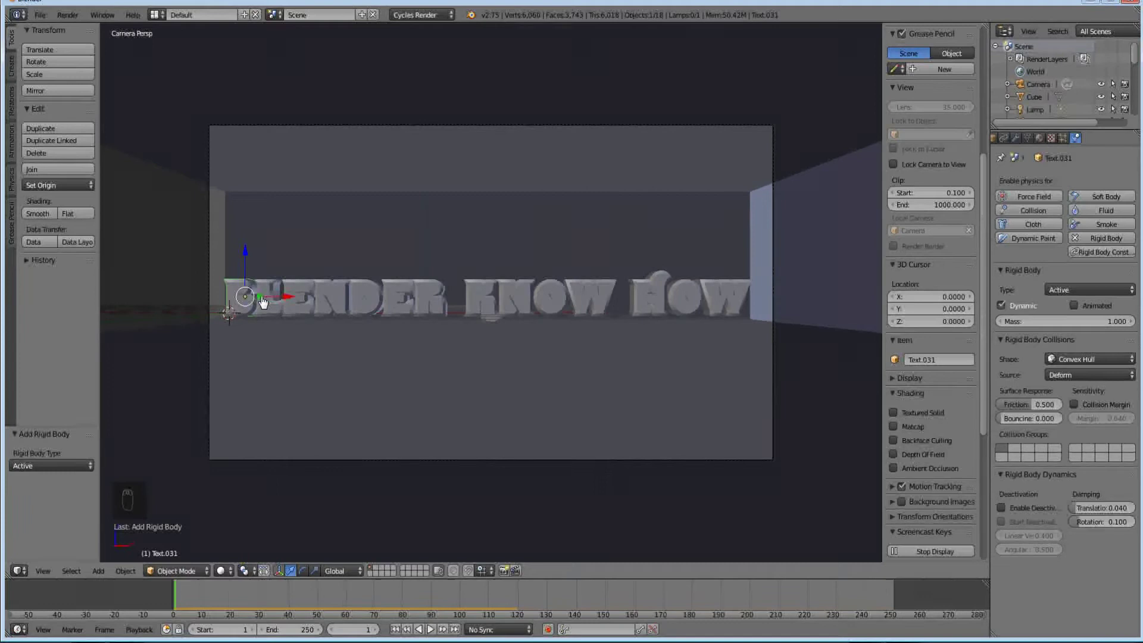
Step: Box-select all the letters and bring up the Rigid Body Tools panel
key("b")
left_click(261, 288)
left_click_drag(247, 292, 228, 305)
key("b")
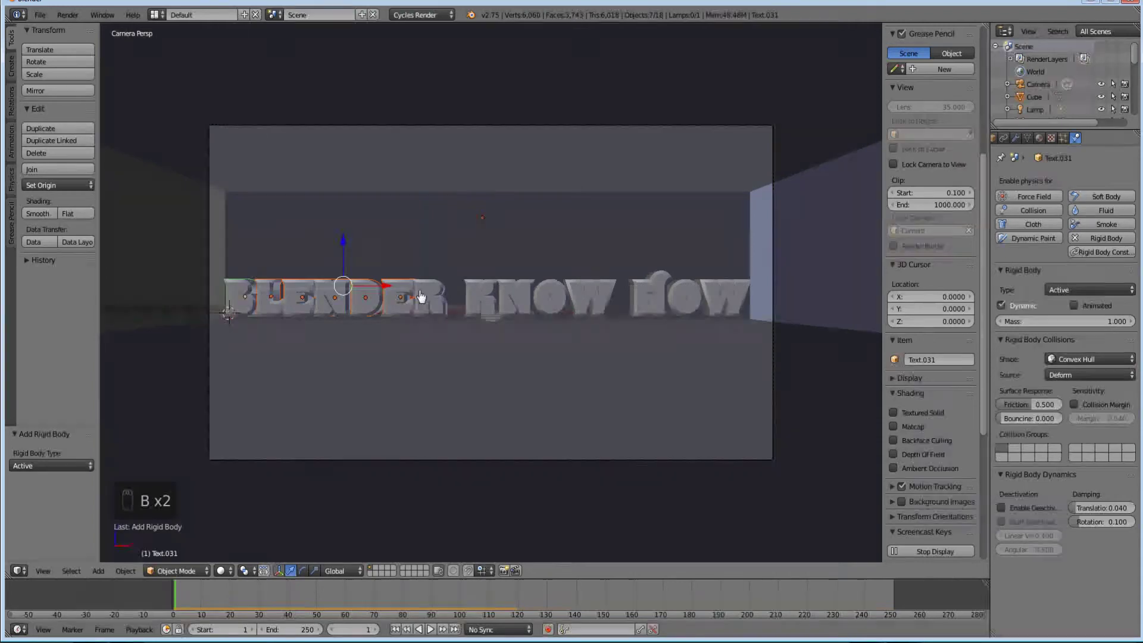
left_click_drag(458, 293, 498, 302)
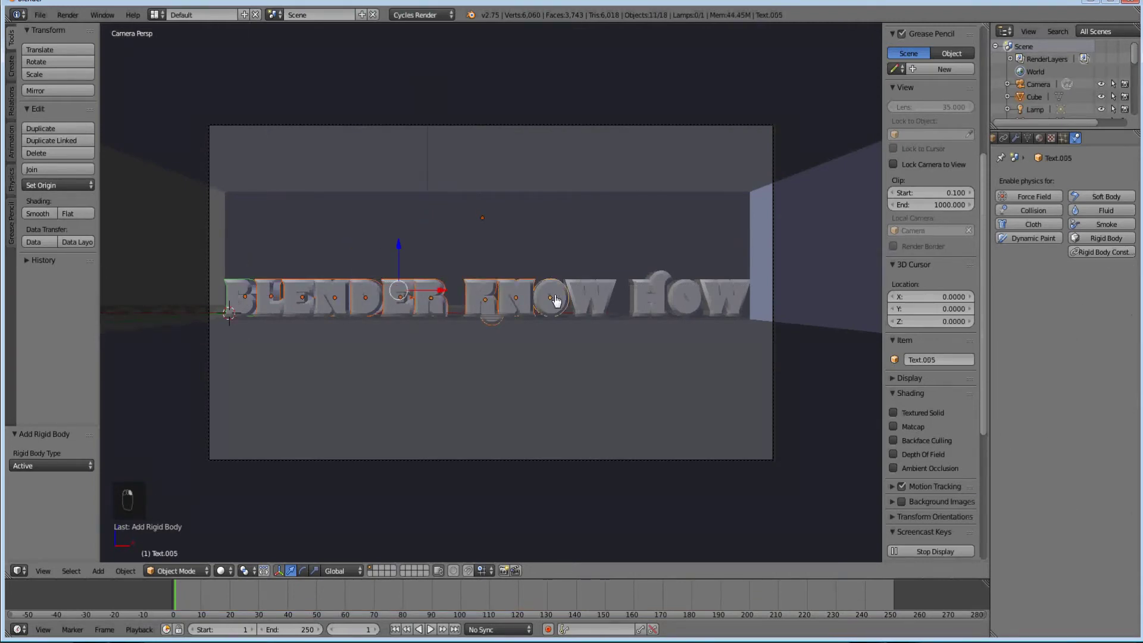
middle_click(698, 304)
left_click_drag(731, 306, 100, 173)
left_click(74, 176)
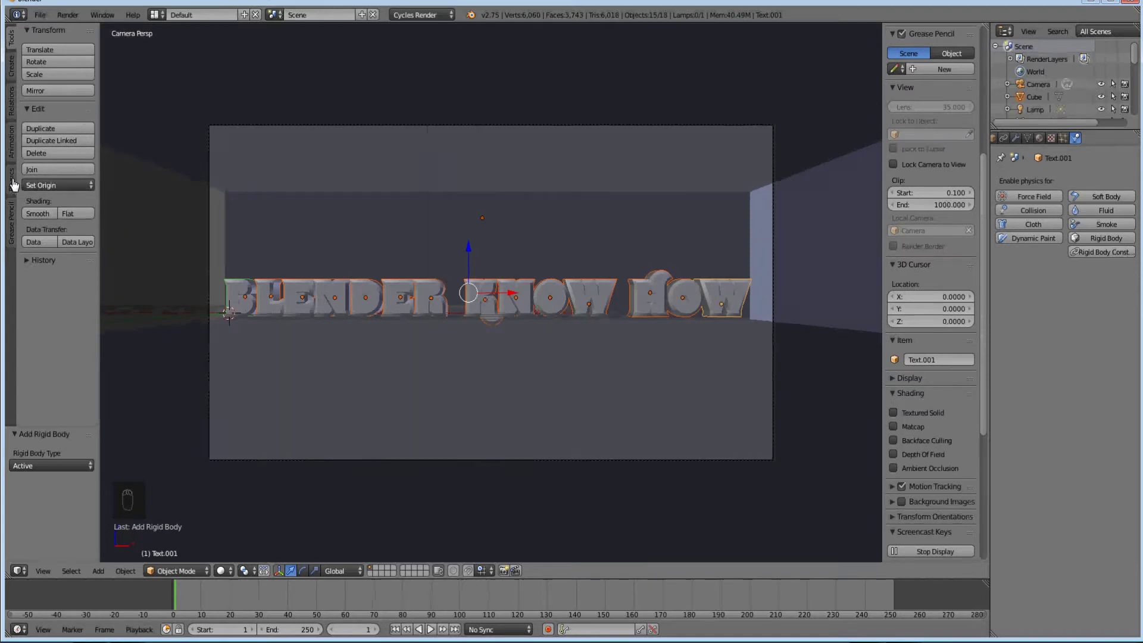
left_click_drag(16, 184, 606, 294)
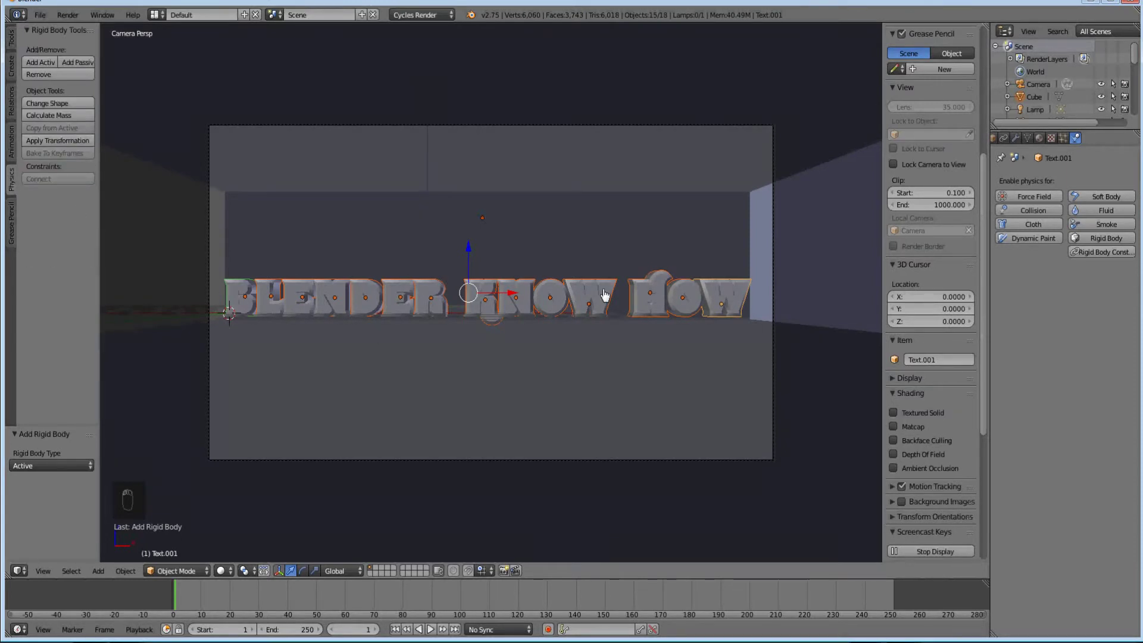
Step: Make B the active object and copy its rigid body settings to every other letter
left_click_drag(728, 317, 249, 287)
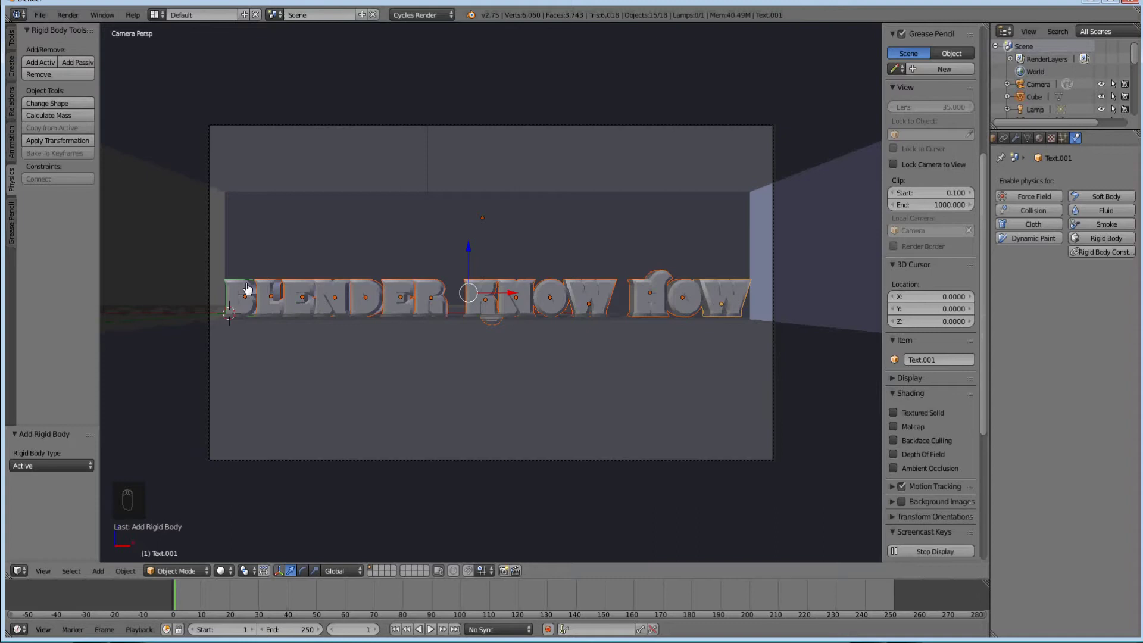
left_click_drag(251, 296, 247, 292)
left_click(247, 291)
middle_click(247, 291)
left_click(117, 154)
left_click_drag(89, 141, 252, 296)
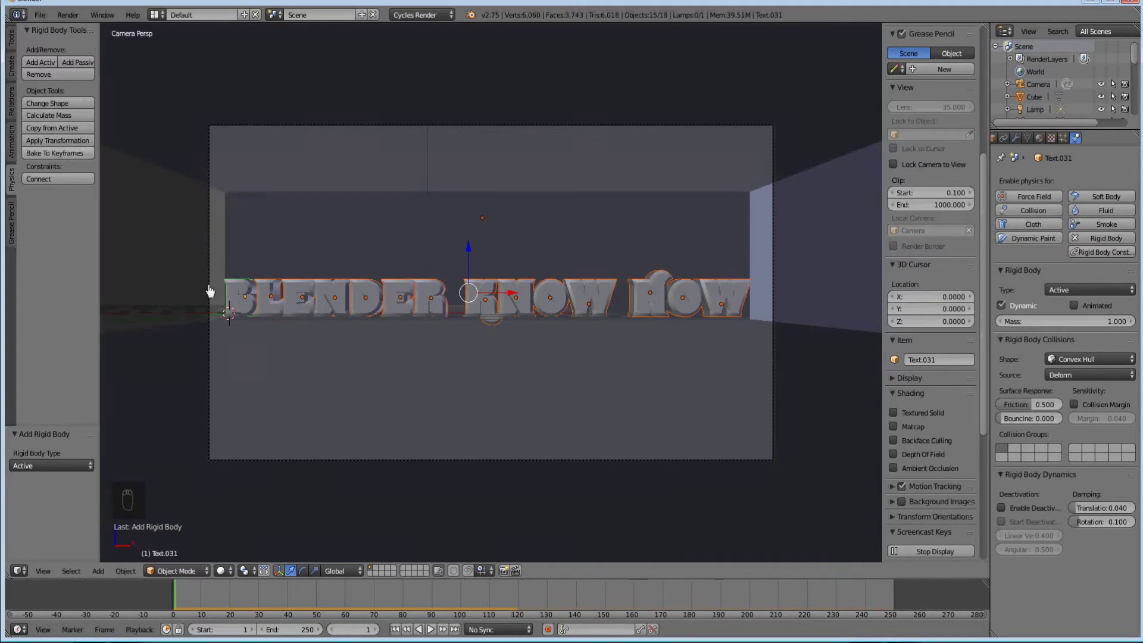
left_click_drag(72, 132, 695, 299)
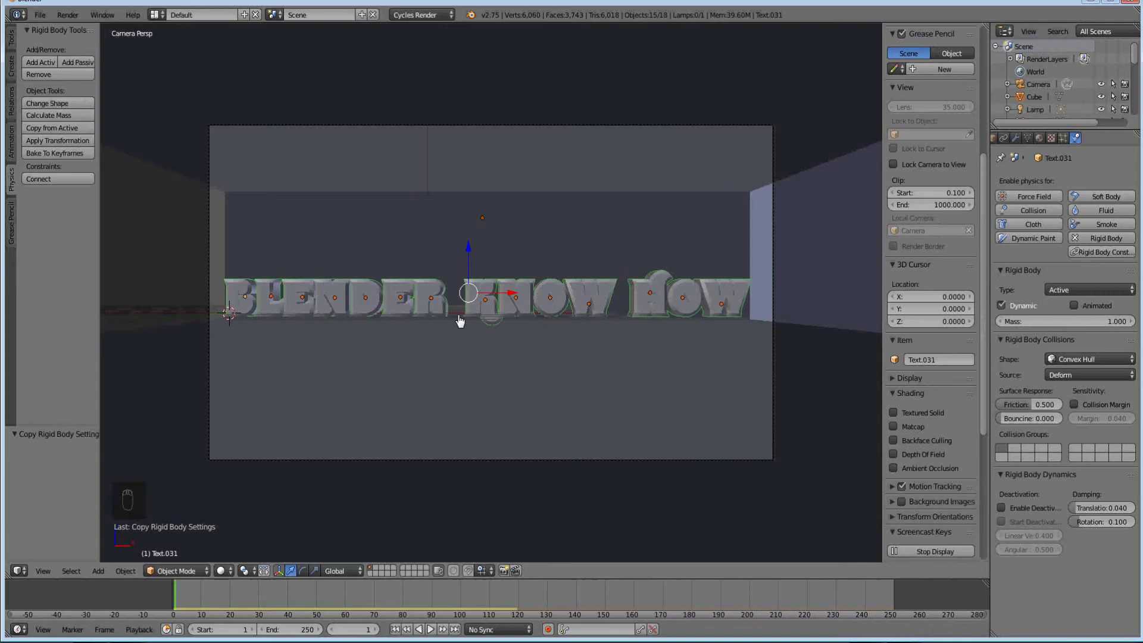
Step: Undo a stray shortcut and play the simulation with all letters falling
key("alt+s")
key("ctrl+z")
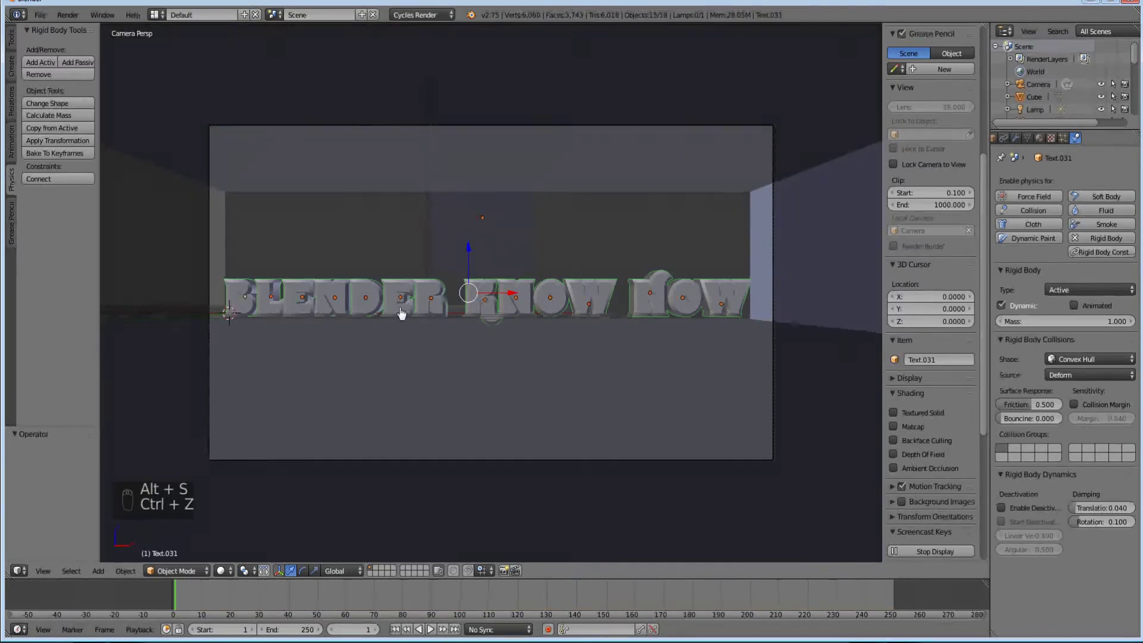
key("alt+a")
middle_click(407, 312)
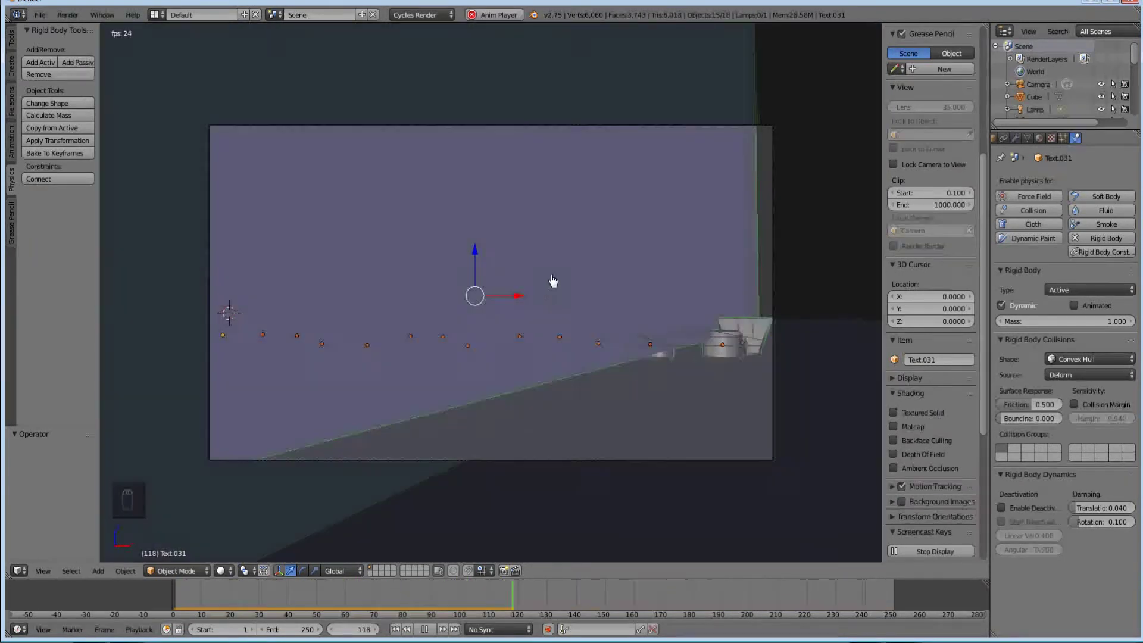
Step: Stop playback, select the room cube and remove its rigid body physics
middle_click(554, 279)
key("Escape")
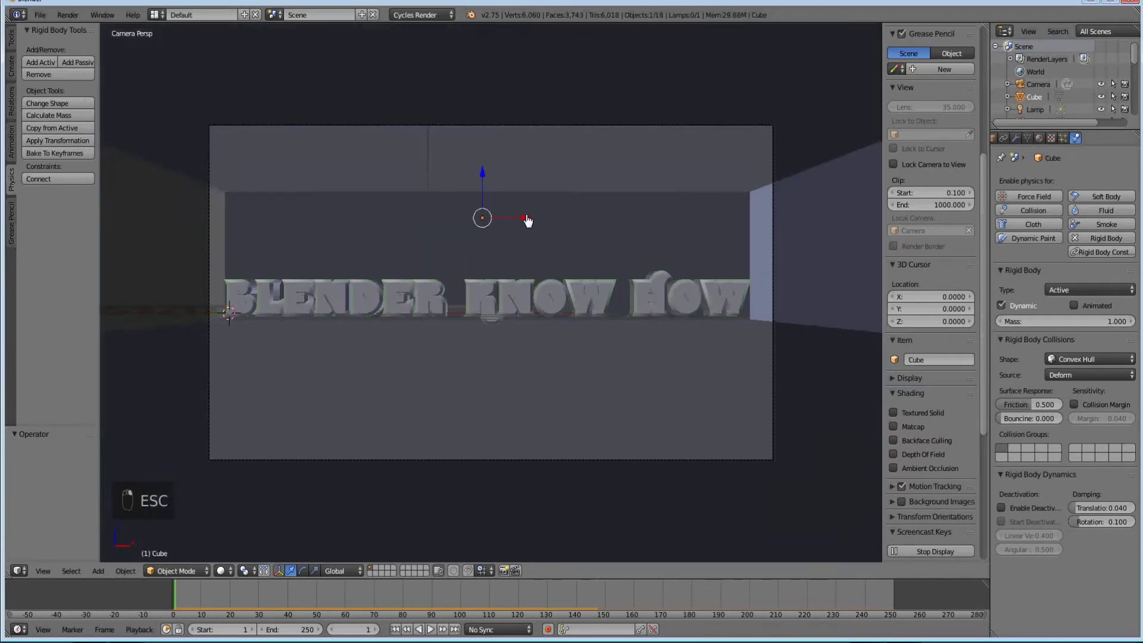
left_click_drag(512, 220, 61, 151)
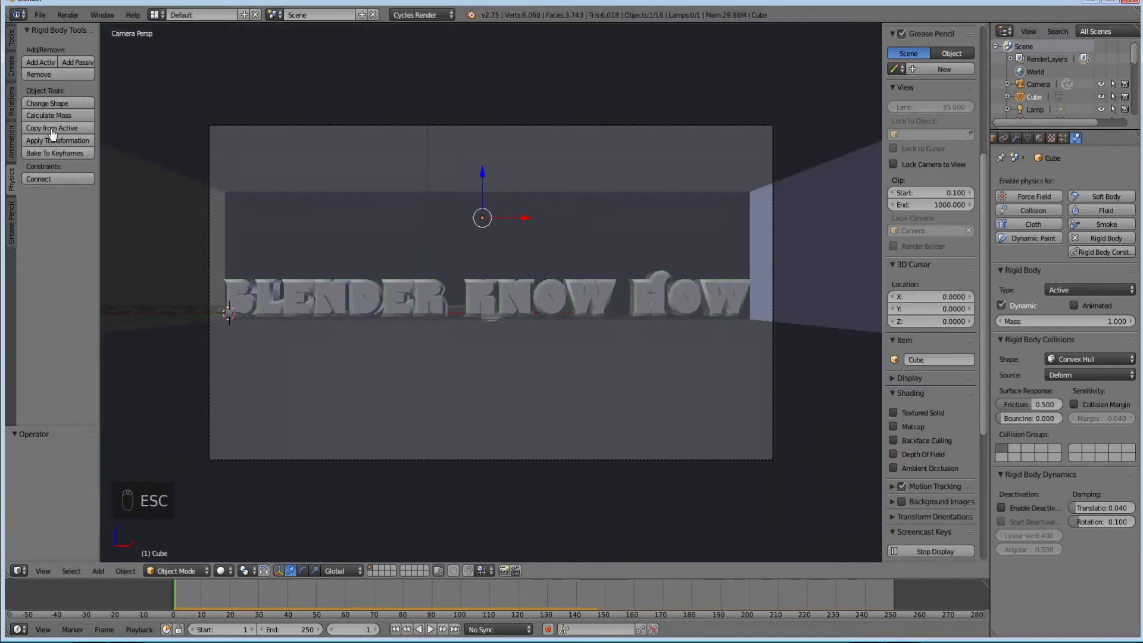
left_click_drag(58, 104, 75, 74)
middle_click(59, 72)
left_click(59, 80)
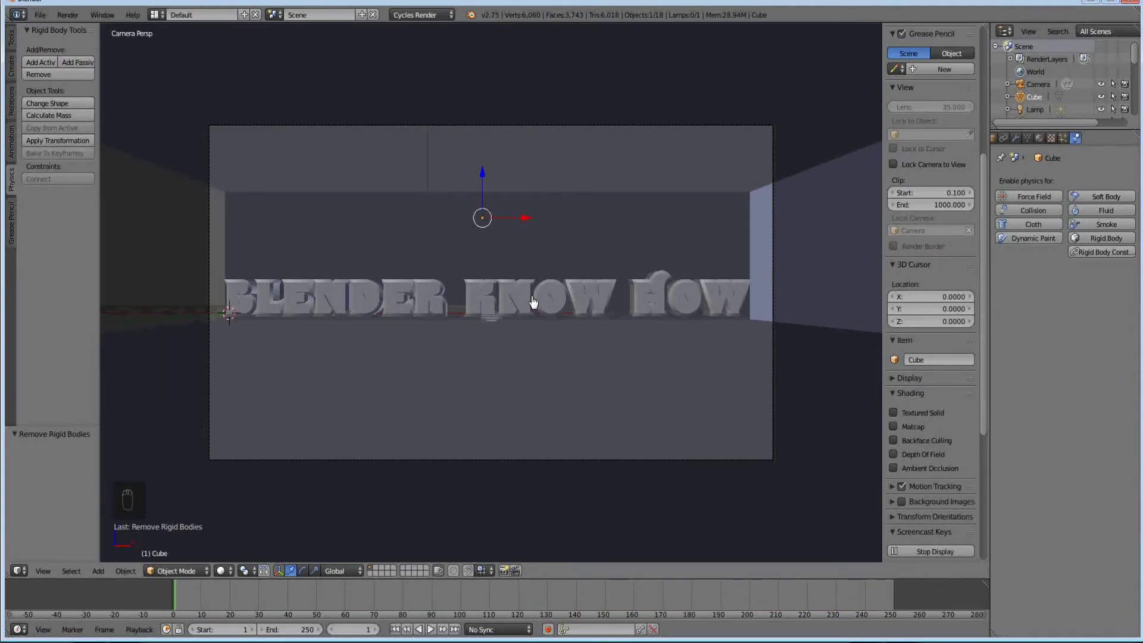
Step: Play the simulation and view the letters settling inside the room from above
key("alt+a")
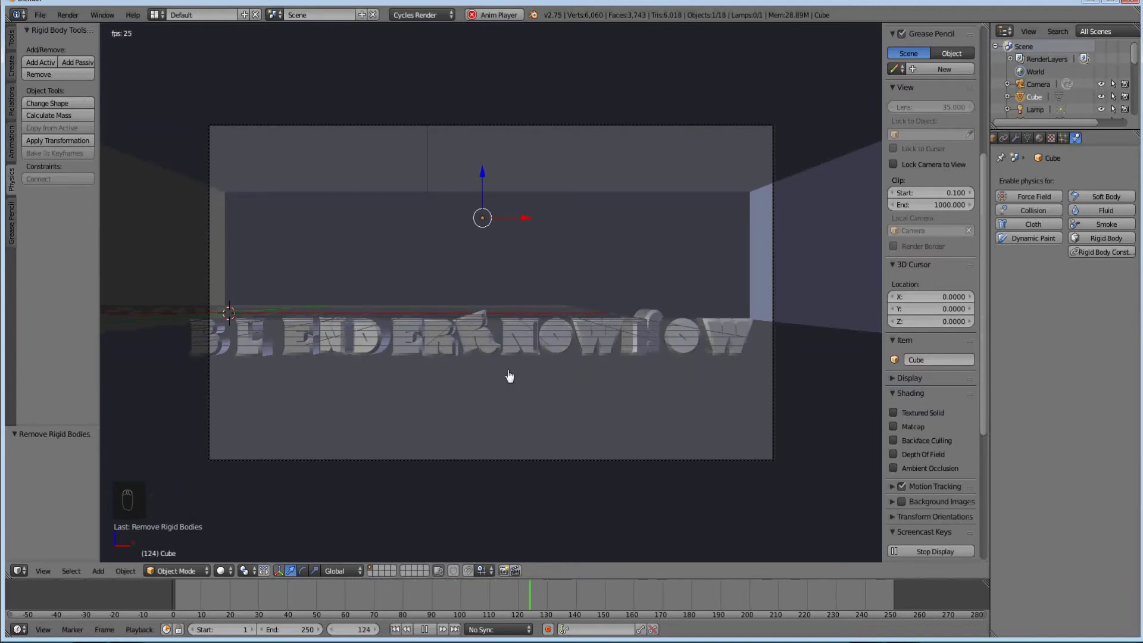
left_click_drag(398, 283, 413, 293)
middle_click(412, 292)
key("z")
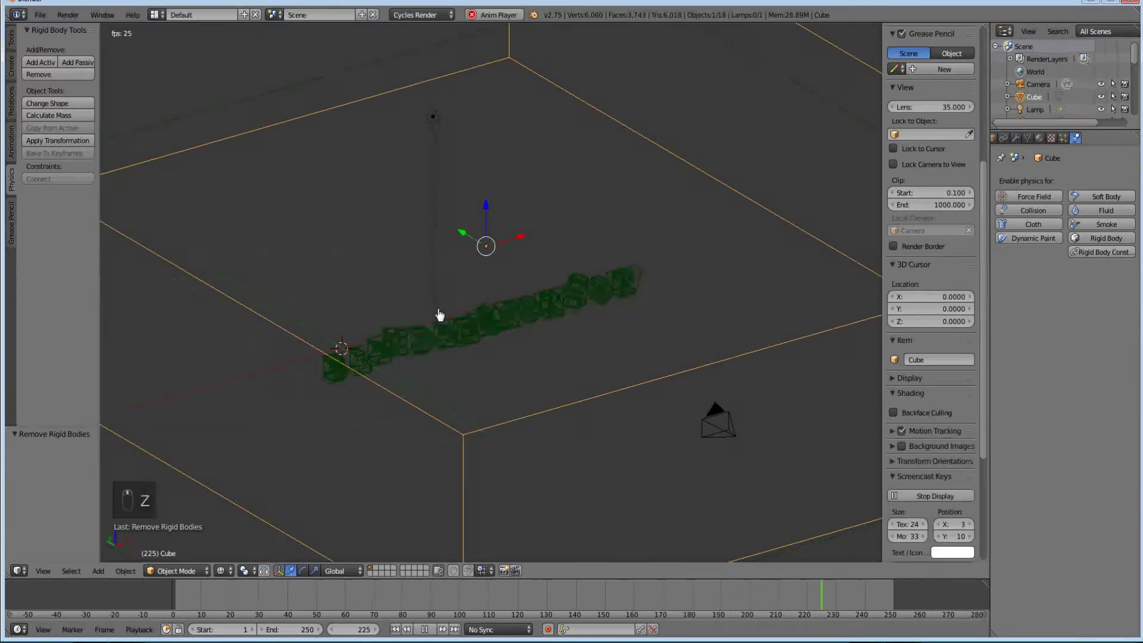
key("KP_7")
middle_click(474, 334)
middle_click(485, 346)
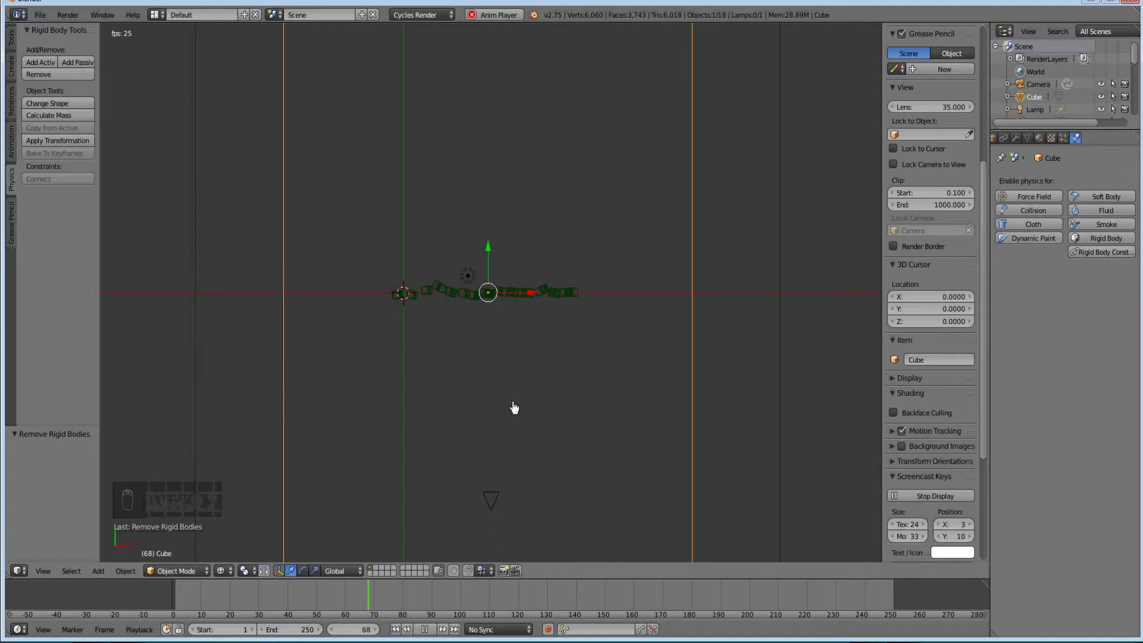
middle_click(518, 420)
Step: Pull the camera back along Y from the letters and reset playback to the first frame
right_click(497, 506)
key("g")
middle_click(496, 523)
left_click(499, 541)
key("shift+a")
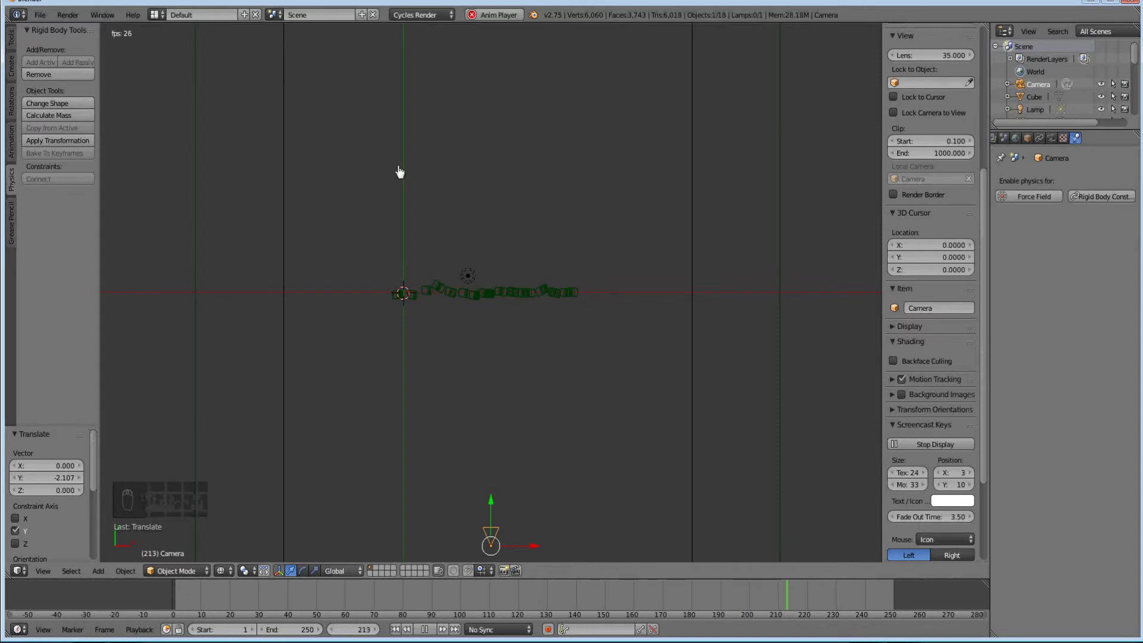
key("Escape")
middle_click(421, 474)
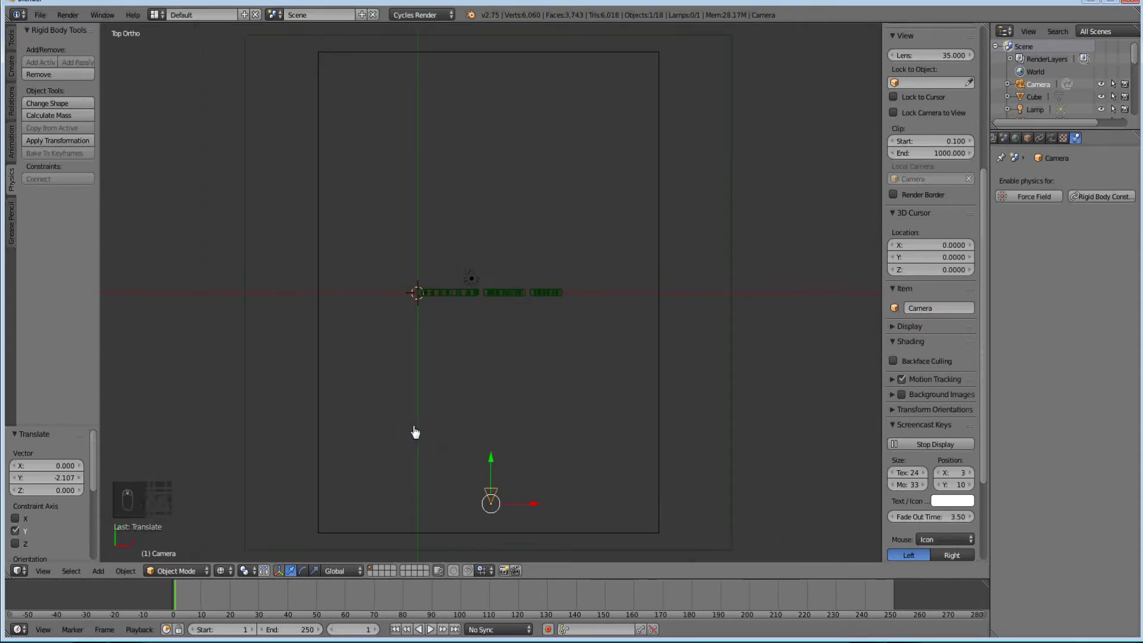
key("shift+a")
Step: Move the lamp in front of the letters and switch its type to Spot
key("g")
key("g")
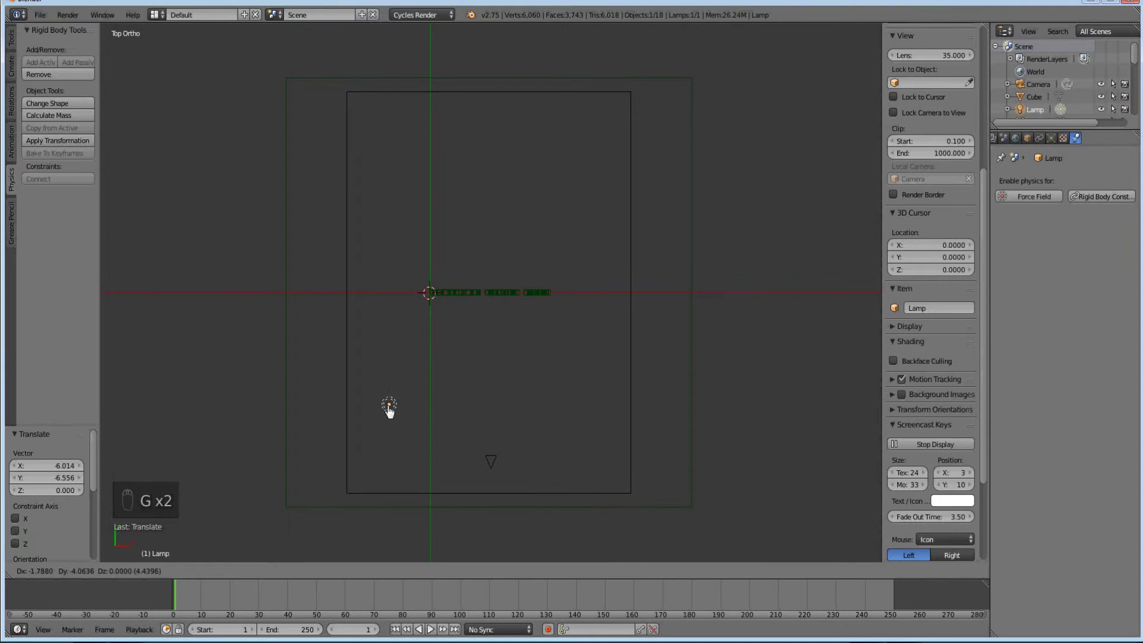
left_click_drag(393, 402, 1086, 147)
left_click_drag(1088, 146, 1056, 142)
left_click_drag(1056, 142, 1056, 159)
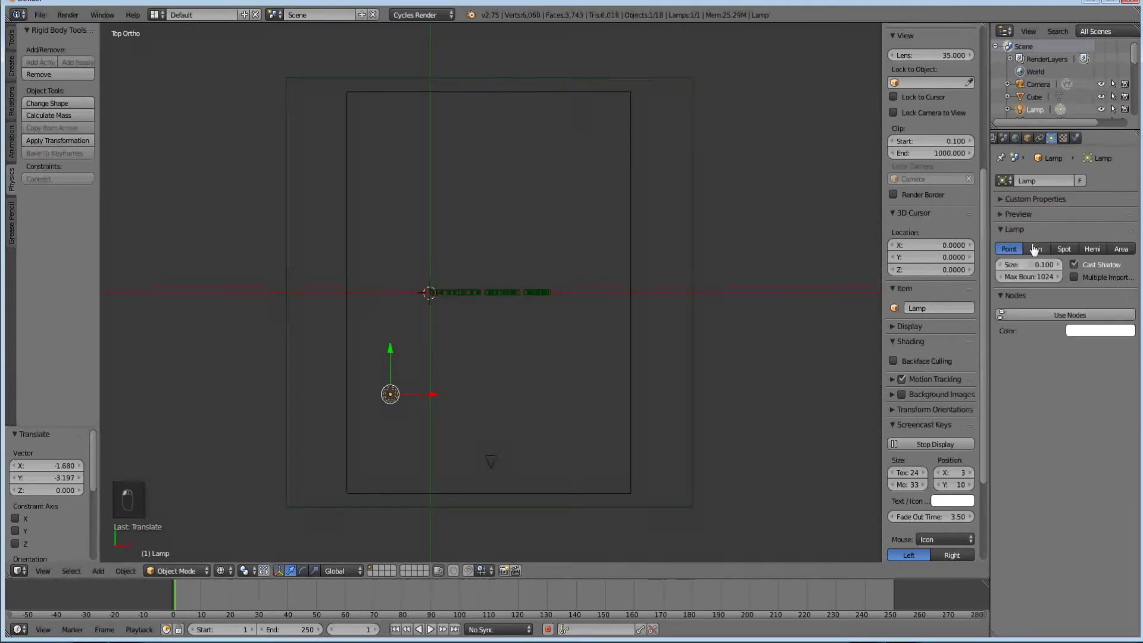
left_click_drag(1067, 252, 537, 357)
middle_click(221, 313)
left_click_drag(277, 441, 273, 450)
left_click_drag(272, 451, 285, 249)
Step: Rotate the spotlight and widen its cone to 106° with 0.15 blend
key("r")
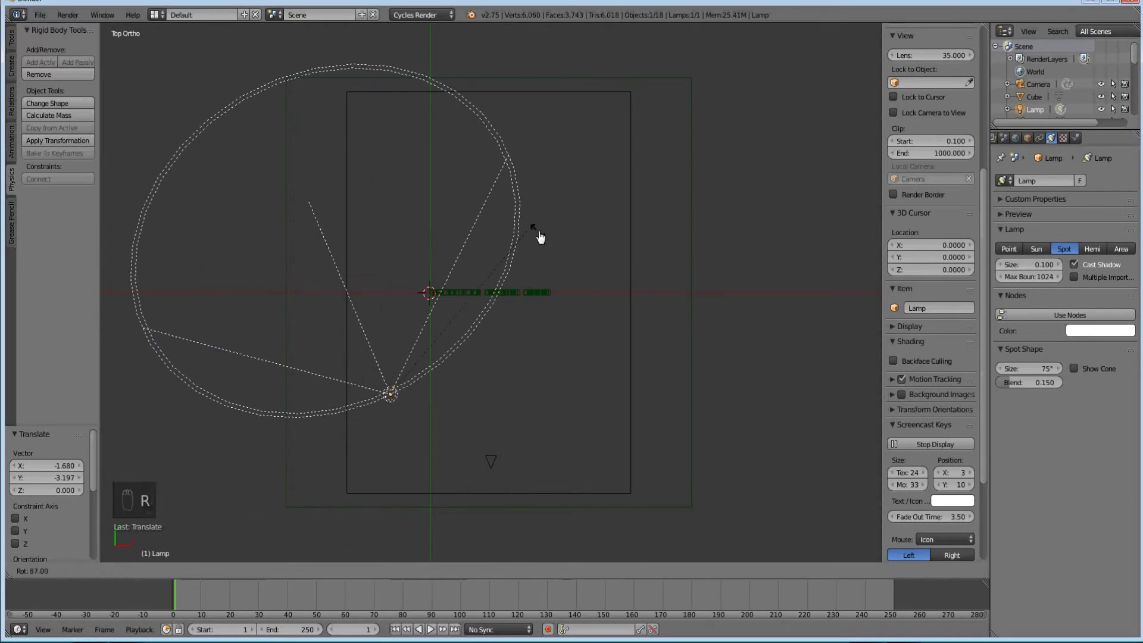
middle_click(593, 291)
middle_click(622, 413)
middle_click(619, 457)
left_click_drag(437, 337, 456, 320)
left_click_drag(496, 255, 1046, 375)
left_click_drag(1047, 375, 1033, 374)
middle_click(513, 432)
middle_click(548, 398)
middle_click(662, 331)
middle_click(680, 337)
middle_click(682, 338)
Step: From side view, tilt the spotlight down so it shines across the letters
key("KP_3")
middle_click(681, 338)
middle_click(681, 338)
middle_click(467, 388)
left_click_drag(462, 404, 462, 472)
key("r")
middle_click(564, 462)
middle_click(602, 449)
left_click_drag(594, 437, 508, 301)
left_click_drag(522, 321, 535, 319)
middle_click(491, 291)
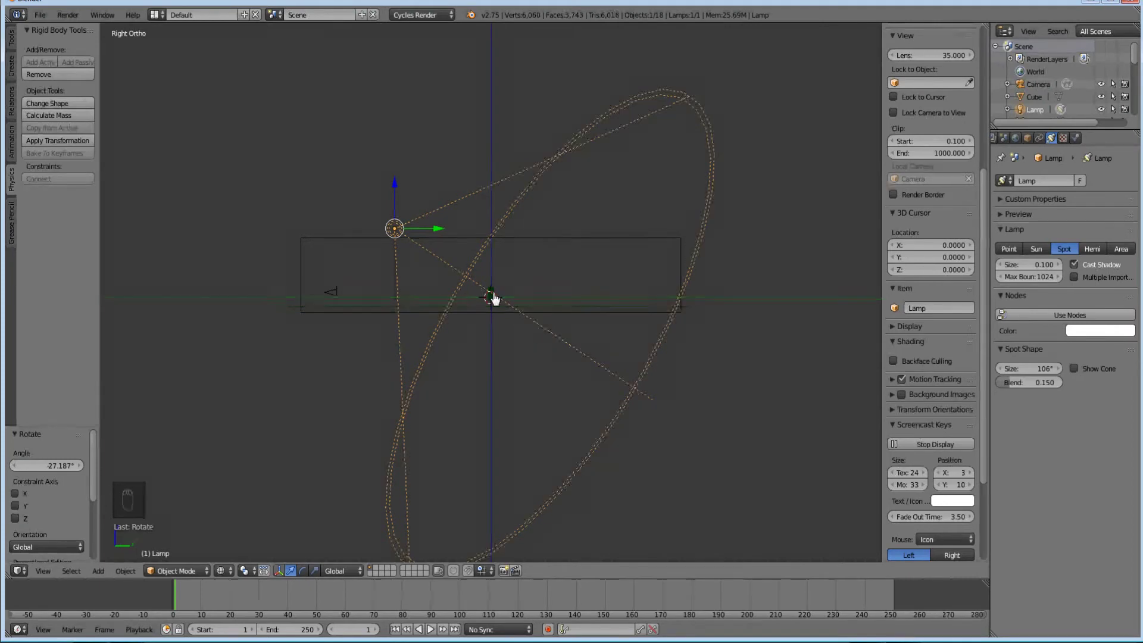
middle_click(498, 299)
Step: Refine the spotlight's aim from top and side views and check it through the camera
key("KP_7")
middle_click(497, 299)
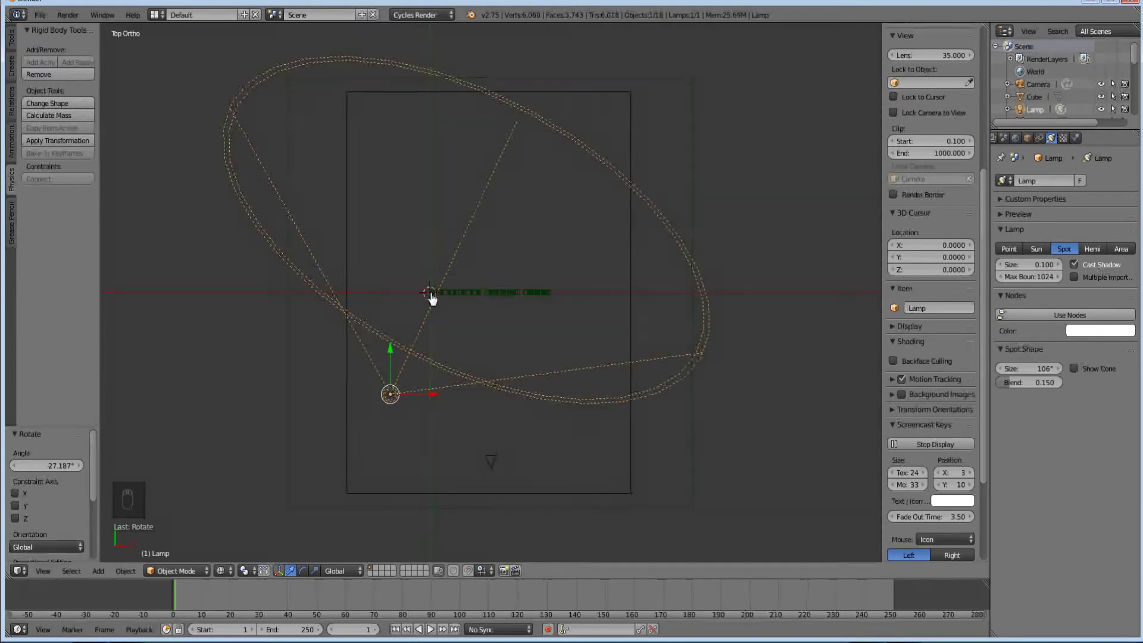
left_click_drag(434, 298, 438, 302)
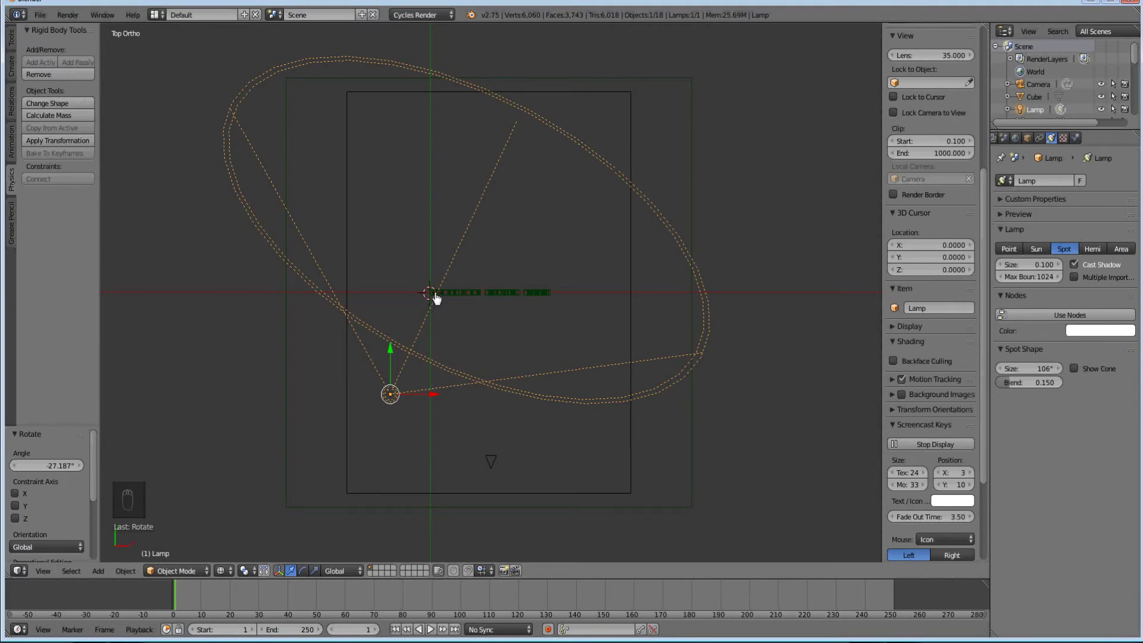
middle_click(437, 300)
left_click_drag(439, 296, 437, 296)
left_click_drag(439, 309, 447, 374)
middle_click(447, 372)
middle_click(438, 328)
key("KP_7")
key("KP_3")
middle_click(438, 329)
key("KP_1")
middle_click(439, 329)
middle_click(438, 329)
Step: Play the letter simulation through the camera under the new spotlight
key("KP_0")
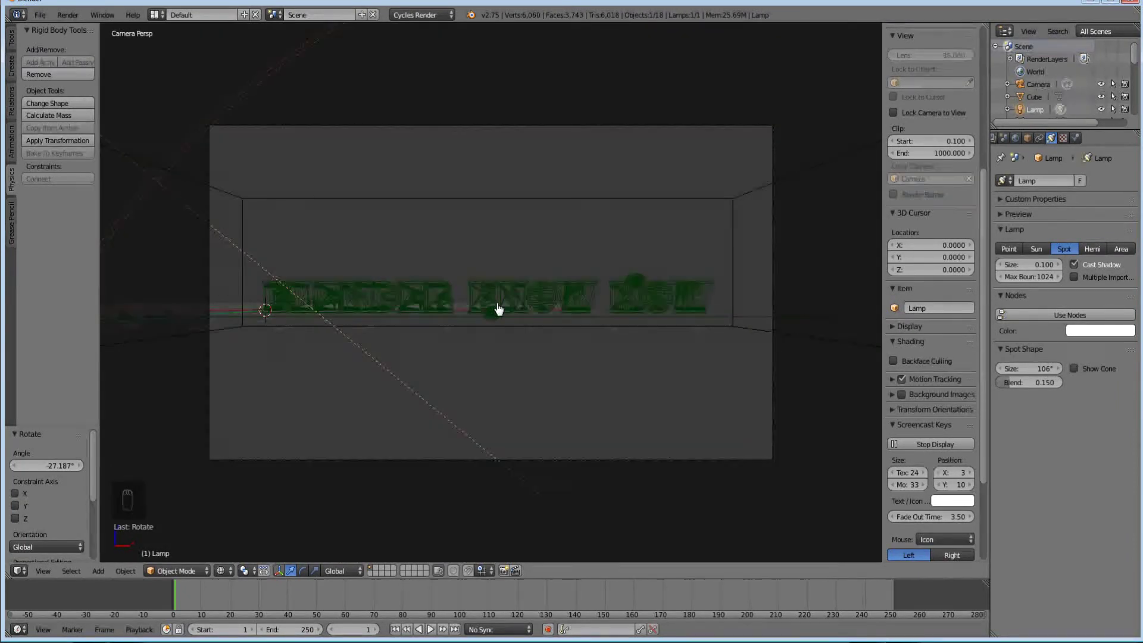
key("alt+a")
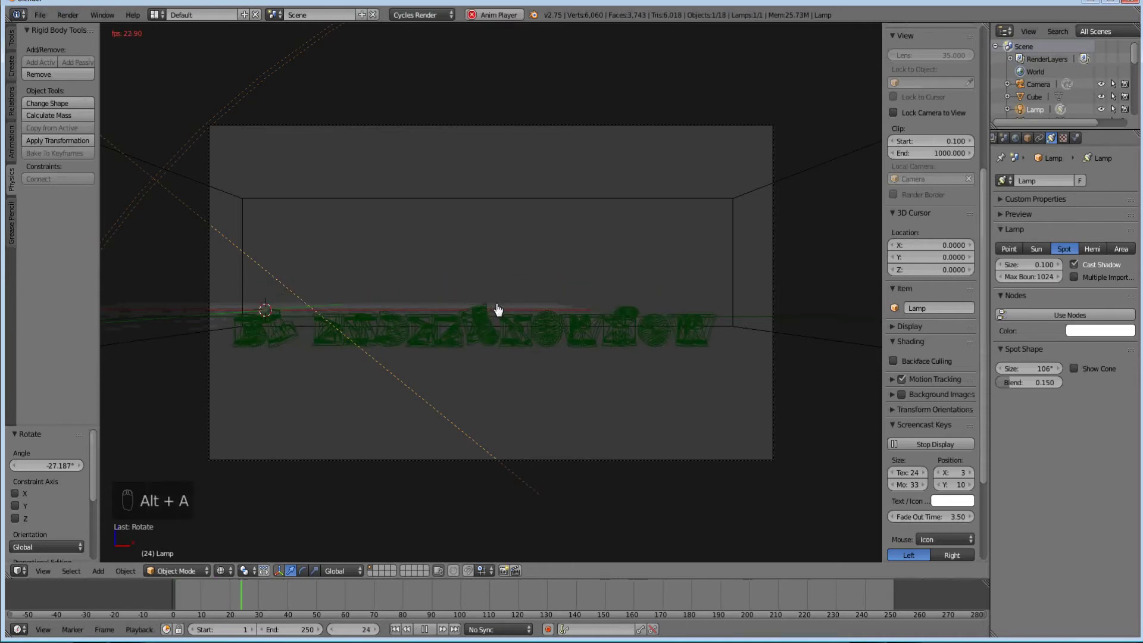
left_click_drag(431, 632, 366, 312)
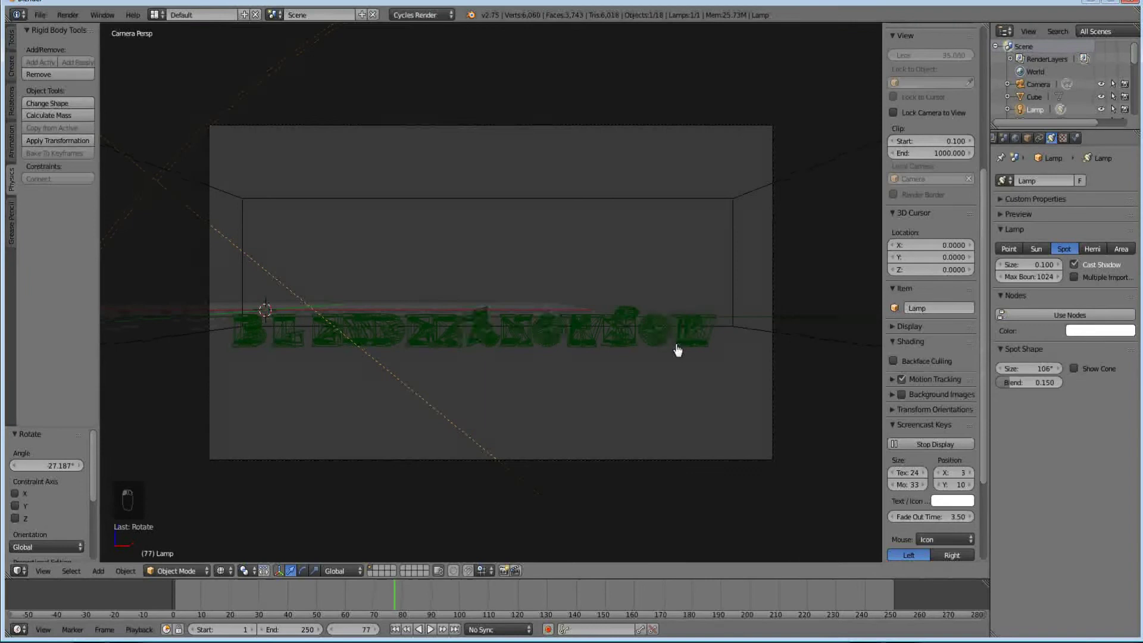
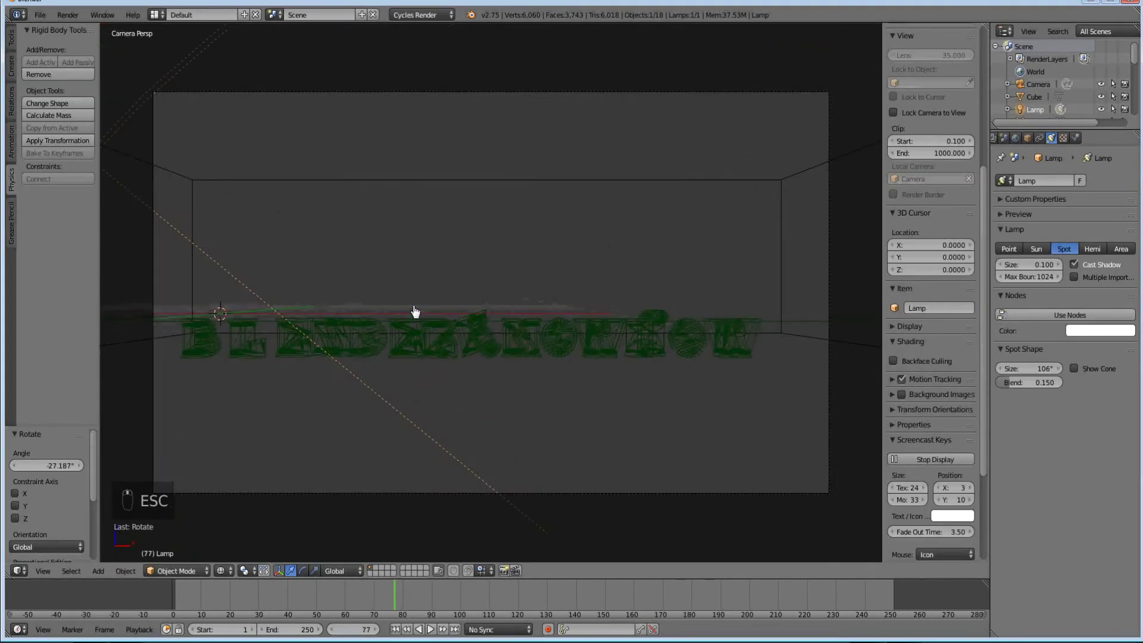
key("KP_1")
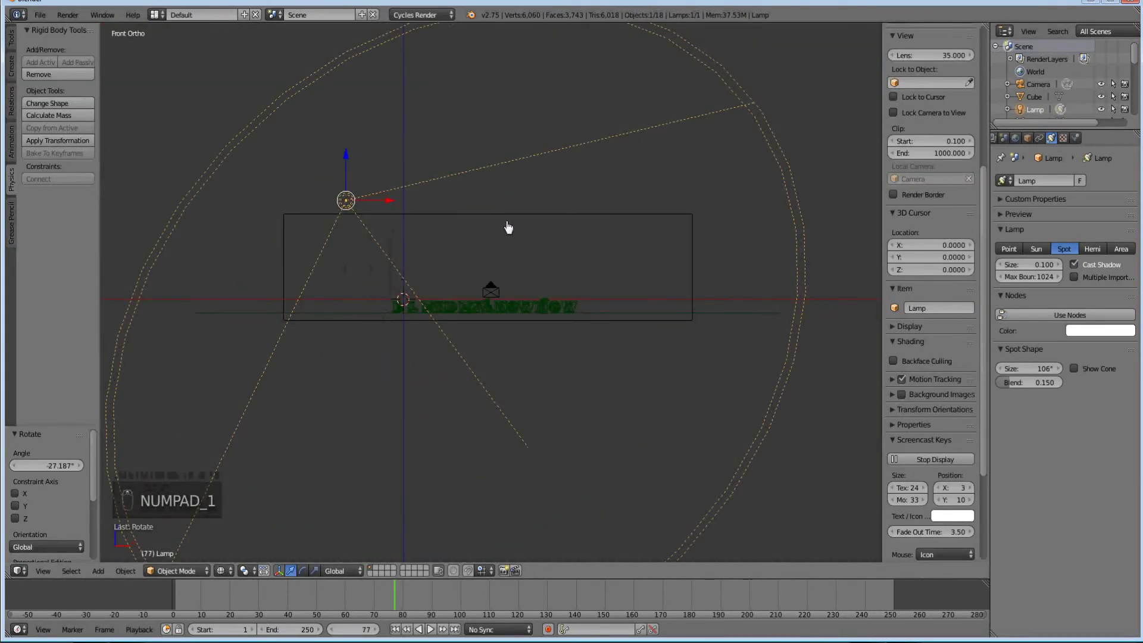
Step: In Edit Mode, raise the room box's top face 2.634 units along Z
key("Tab")
key("a")
key("b")
middle_click(738, 243)
key("g")
left_click_drag(741, 227, 738, 200)
middle_click(612, 253)
middle_click(432, 248)
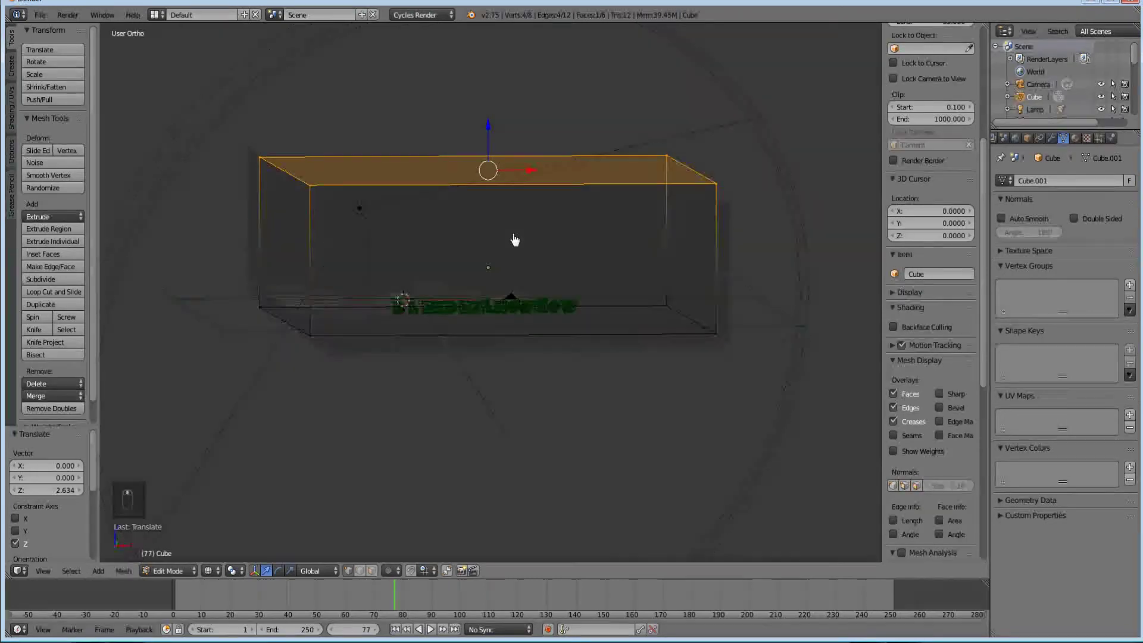
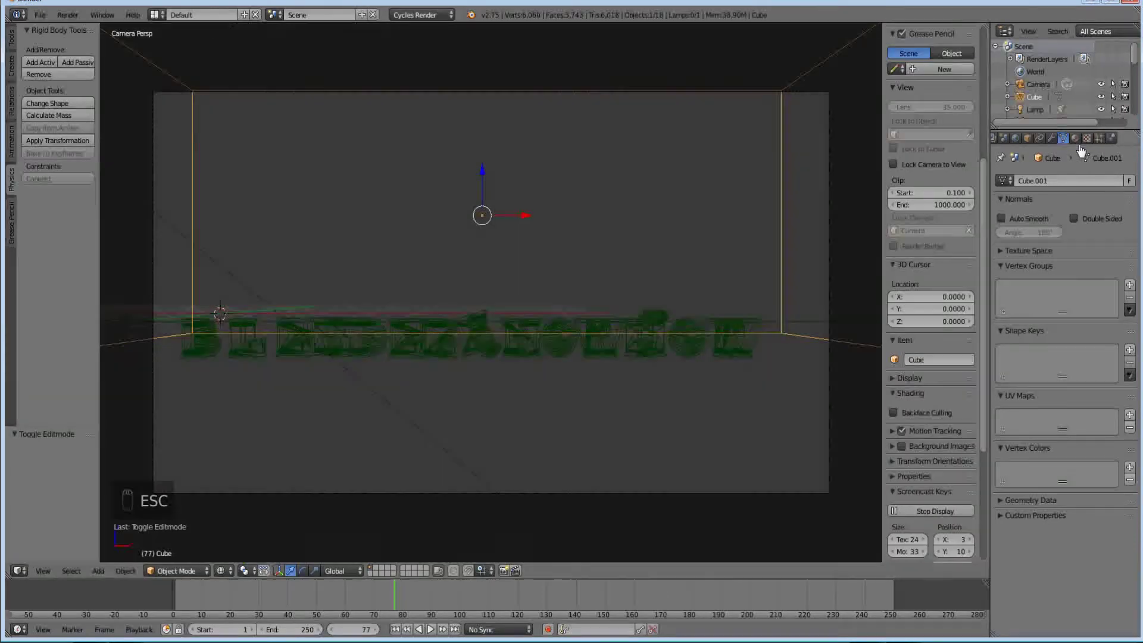
Step: Enable nodes on the spot lamp and set its emission strength to 200
right_click(362, 379)
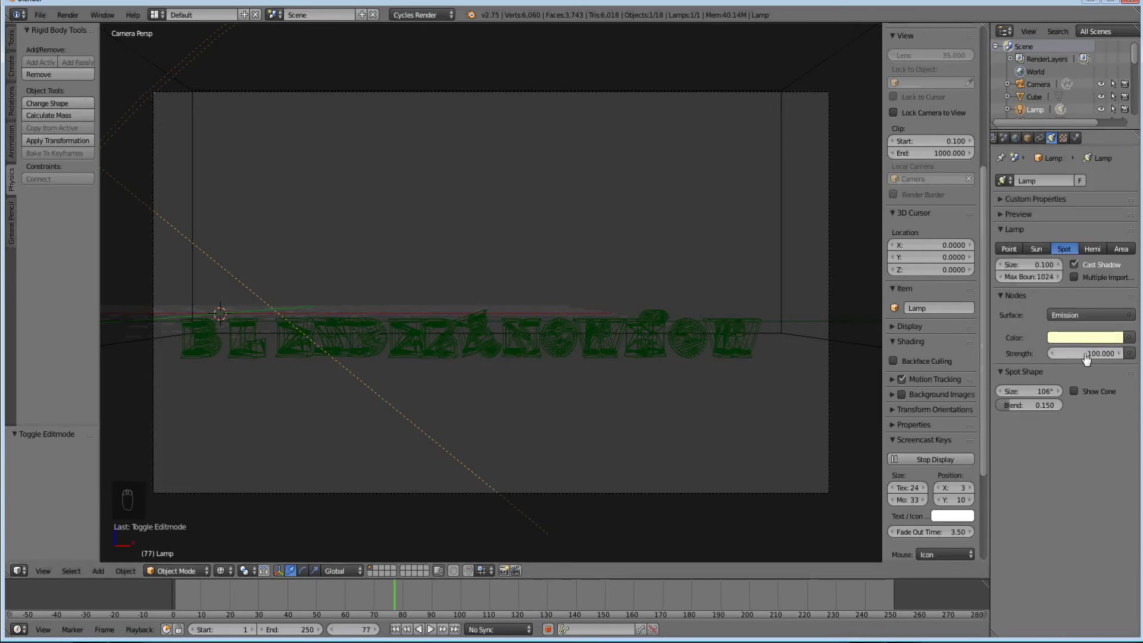
left_click(1088, 359)
key("KP_0")
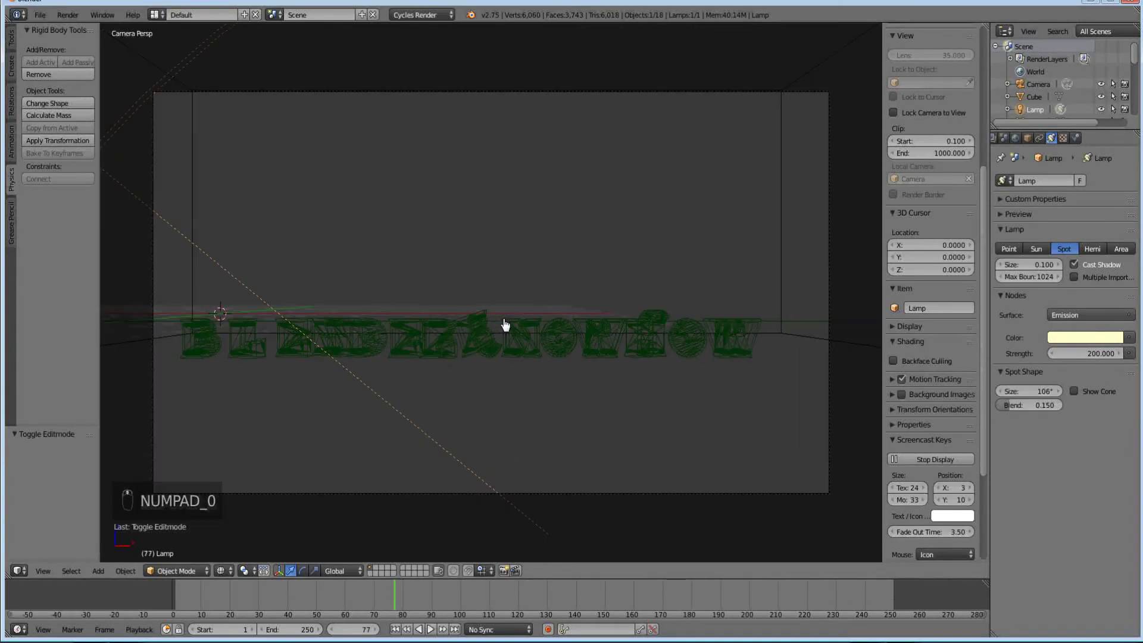
key("KP_1")
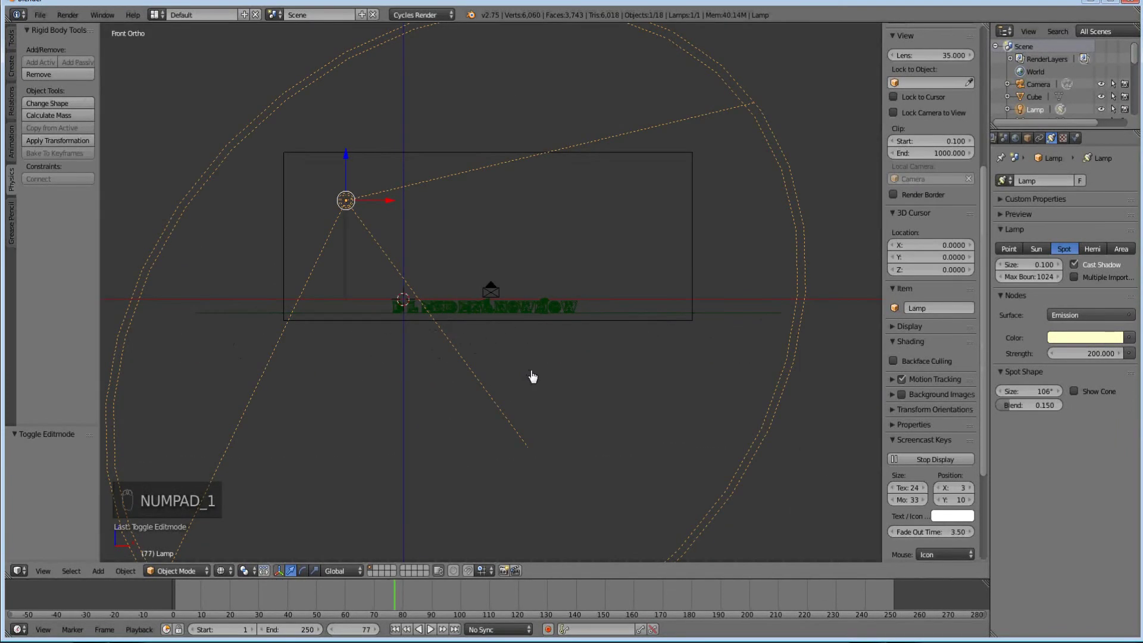
Step: Rotate and shift the lamp in front view to aim at the letters
key("r")
key("g")
left_click(508, 323)
left_click(508, 326)
key("KP_7")
middle_click(509, 327)
middle_click(517, 368)
Step: In top view, rotate and move the lamp to shine along the lettering
key("r")
key("r")
key("g")
key("r")
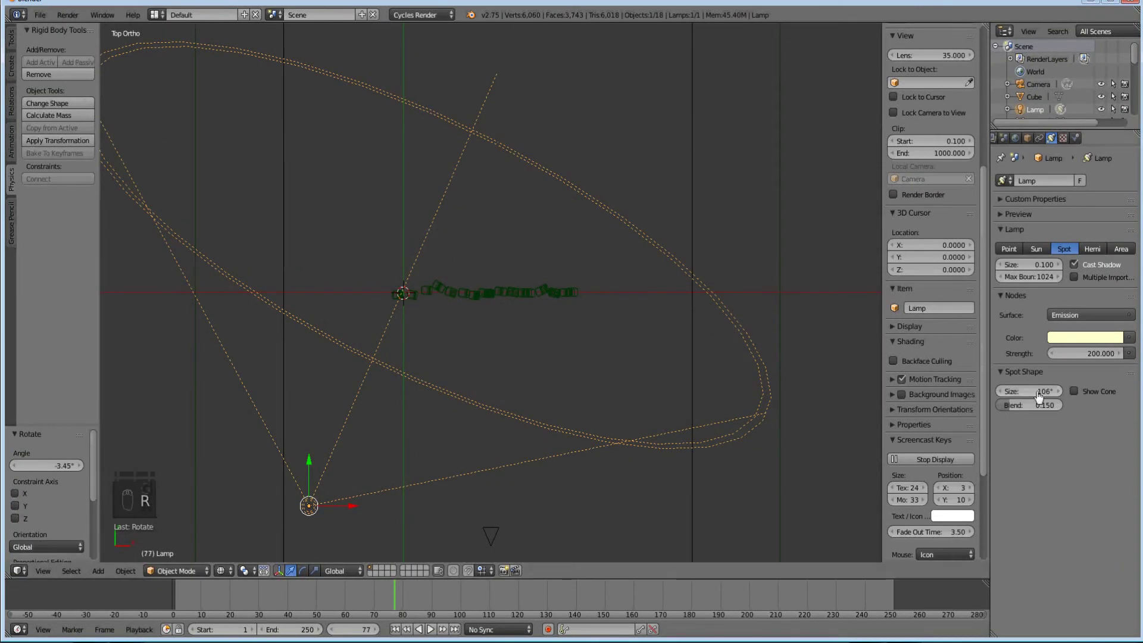
key("r")
key("g")
key("r")
key("g")
middle_click(589, 269)
key("KP_2")
key("KP_3")
middle_click(590, 269)
Step: Widen the spot cone to 130° and move the lamp into place over the letters
left_click(589, 281)
key("r")
left_click(592, 333)
key("g")
key("KP_0")
key("KP_7")
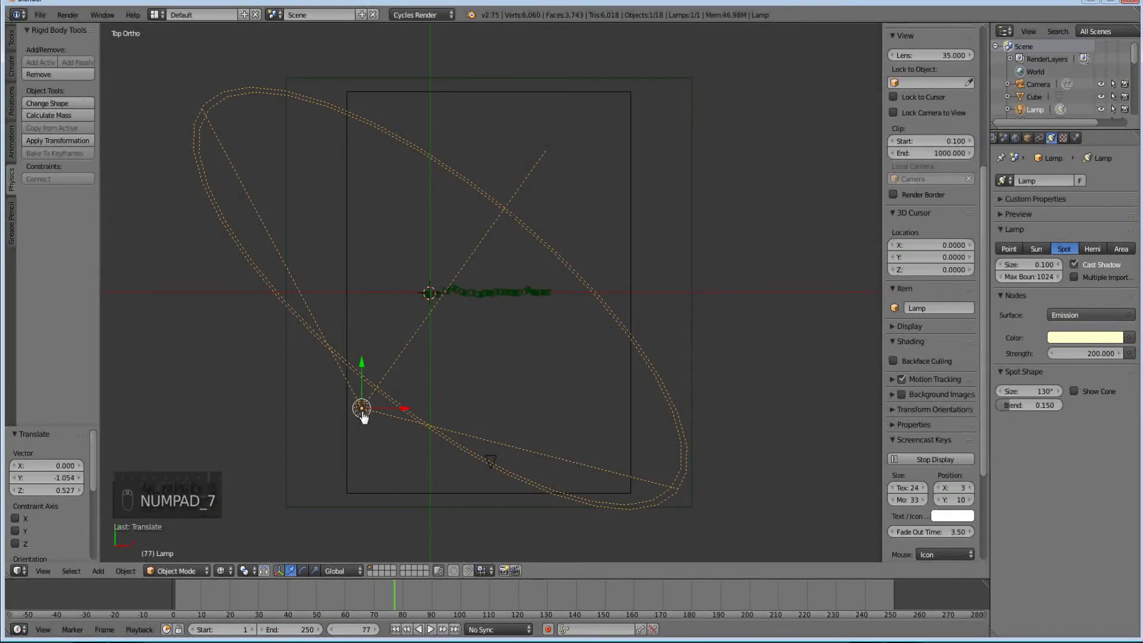
Step: Duplicate the spot lamp and place the copy on the other side, aimed at the letters
key("shift+d")
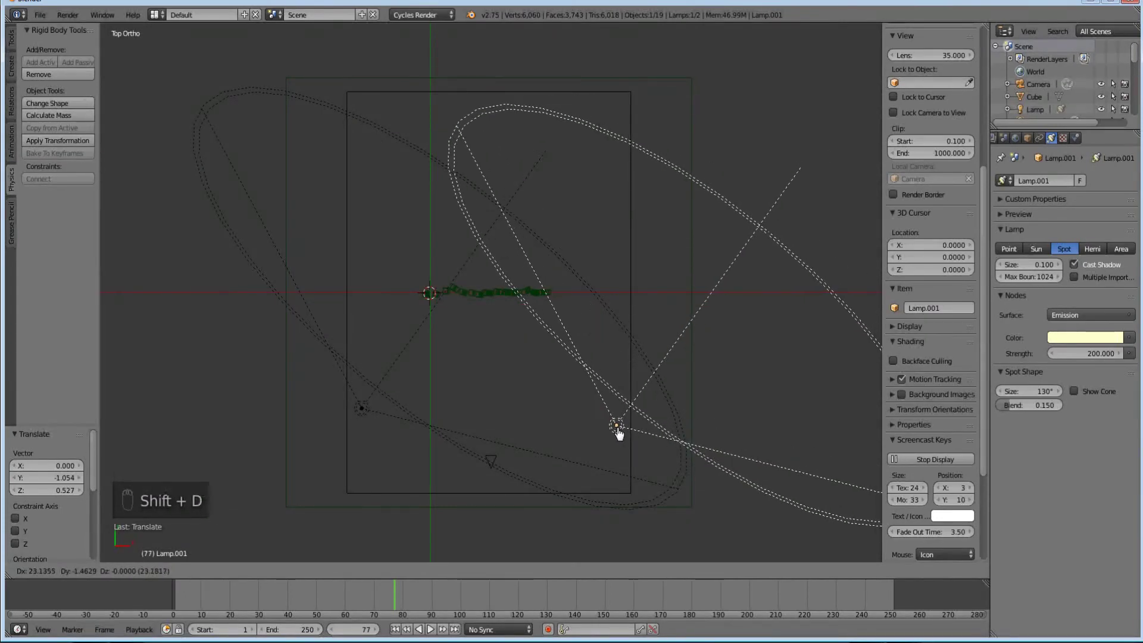
key("r")
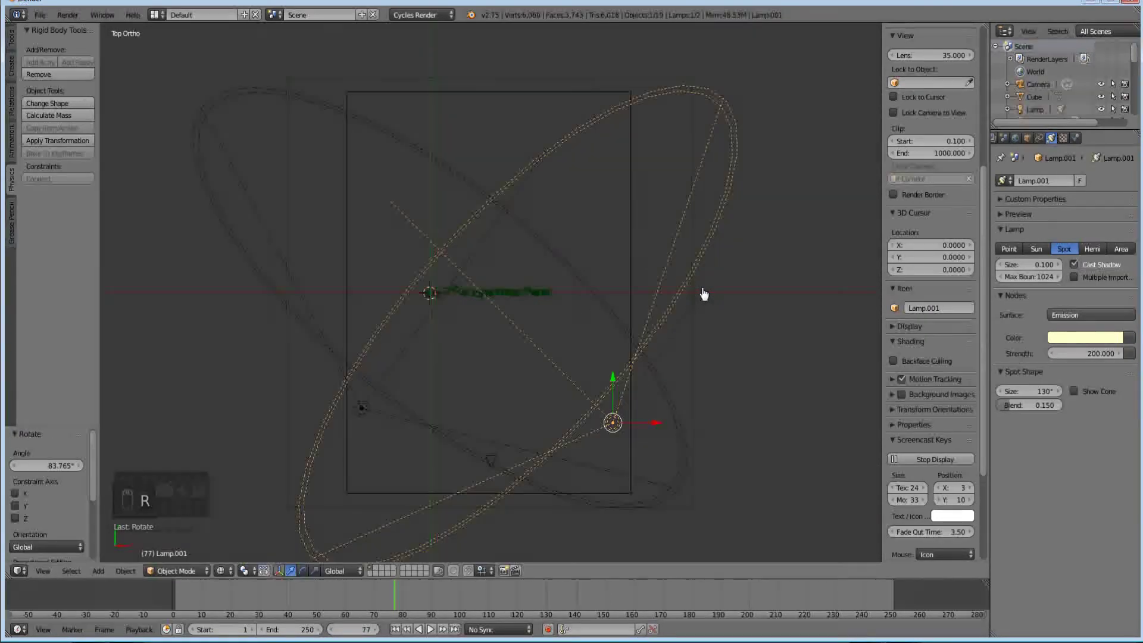
key("g")
middle_click(723, 296)
Step: Open the copied lamp's colour picker and tint it a pale blue
left_click(530, 370)
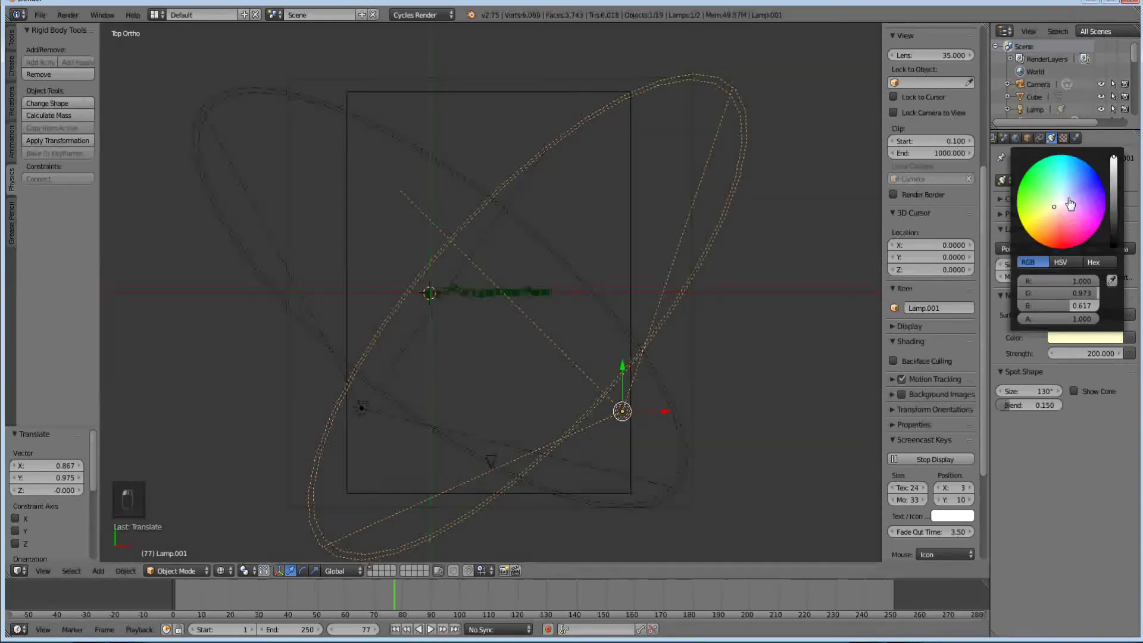
middle_click(1073, 200)
middle_click(1073, 201)
middle_click(1073, 200)
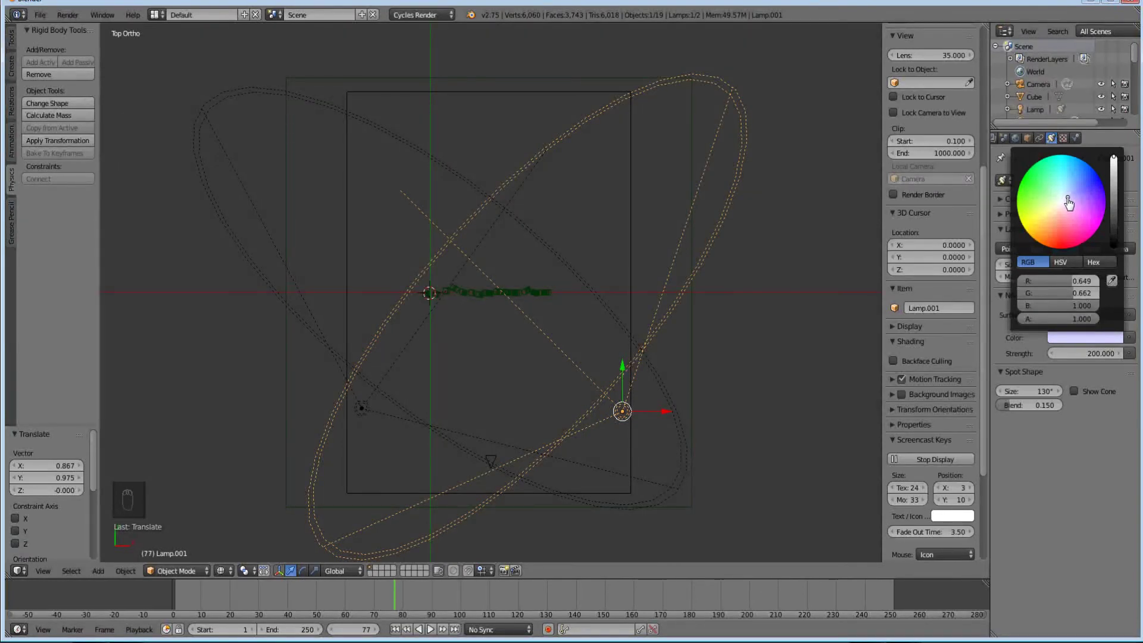
left_click_drag(1064, 204, 1054, 214)
middle_click(1050, 214)
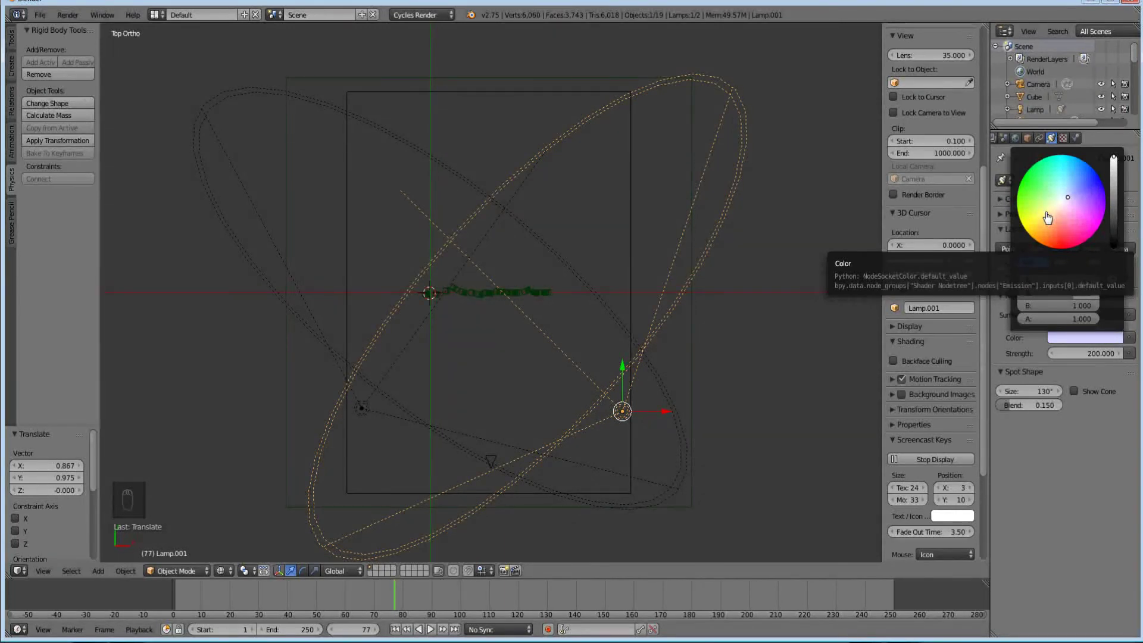
left_click_drag(1050, 214, 1073, 198)
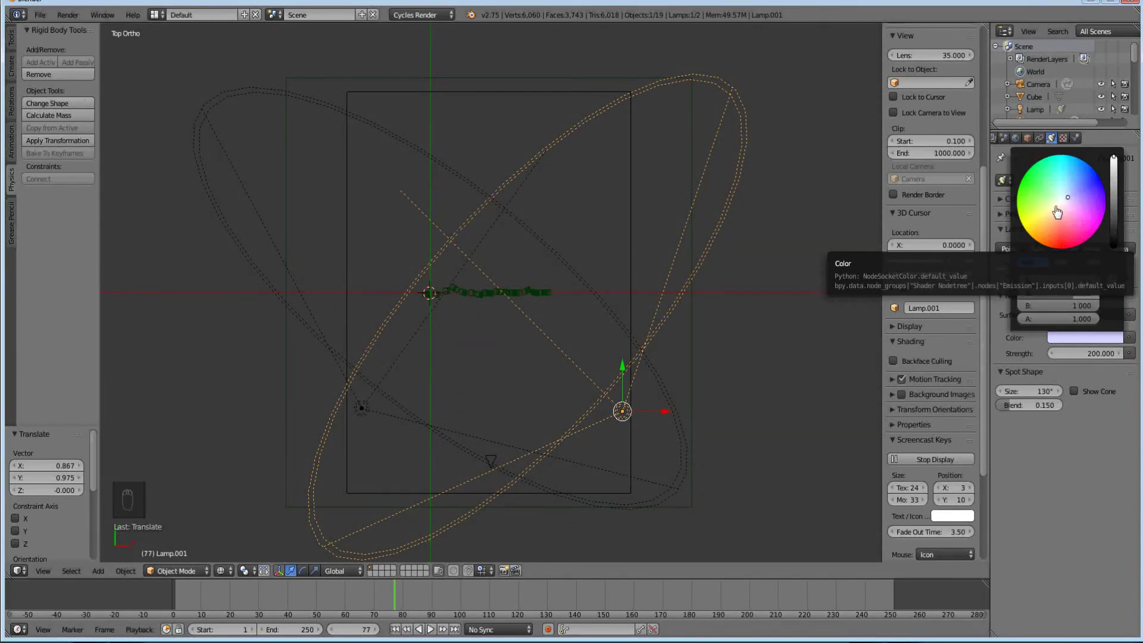
left_click_drag(1071, 201, 1069, 202)
left_click_drag(1068, 203, 1062, 213)
middle_click(1063, 213)
middle_click(1062, 206)
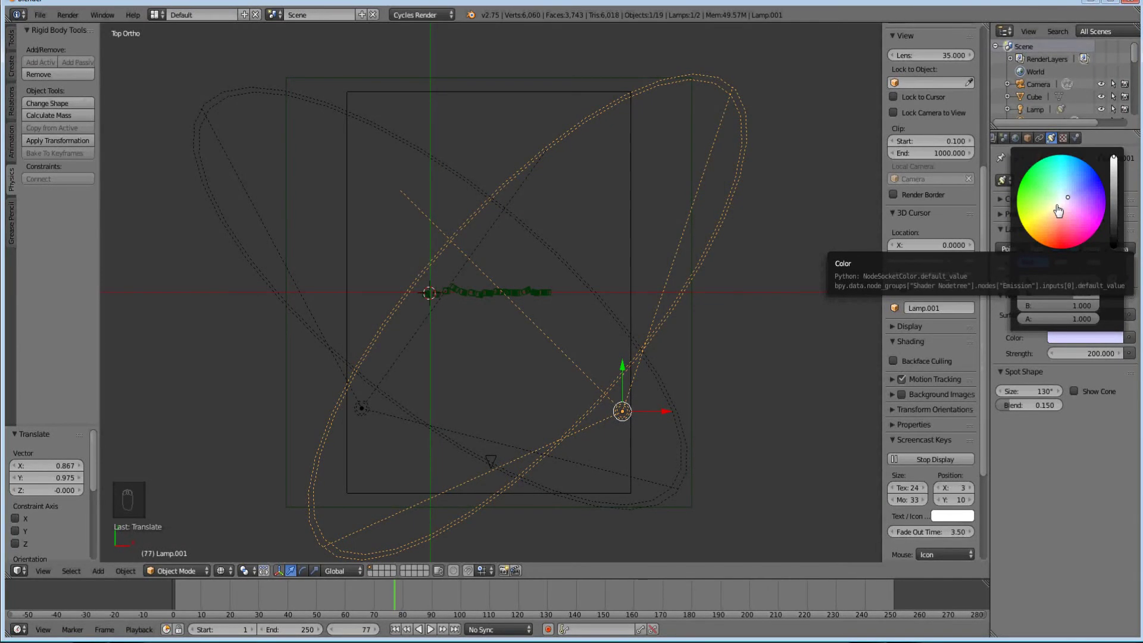
Step: Sweep the colour wheel to try other tints for the copied lamp
left_click_drag(1061, 206, 1061, 206)
middle_click(1061, 206)
middle_click(1060, 207)
left_click_drag(1059, 207, 1061, 202)
left_click_drag(1092, 184, 1050, 192)
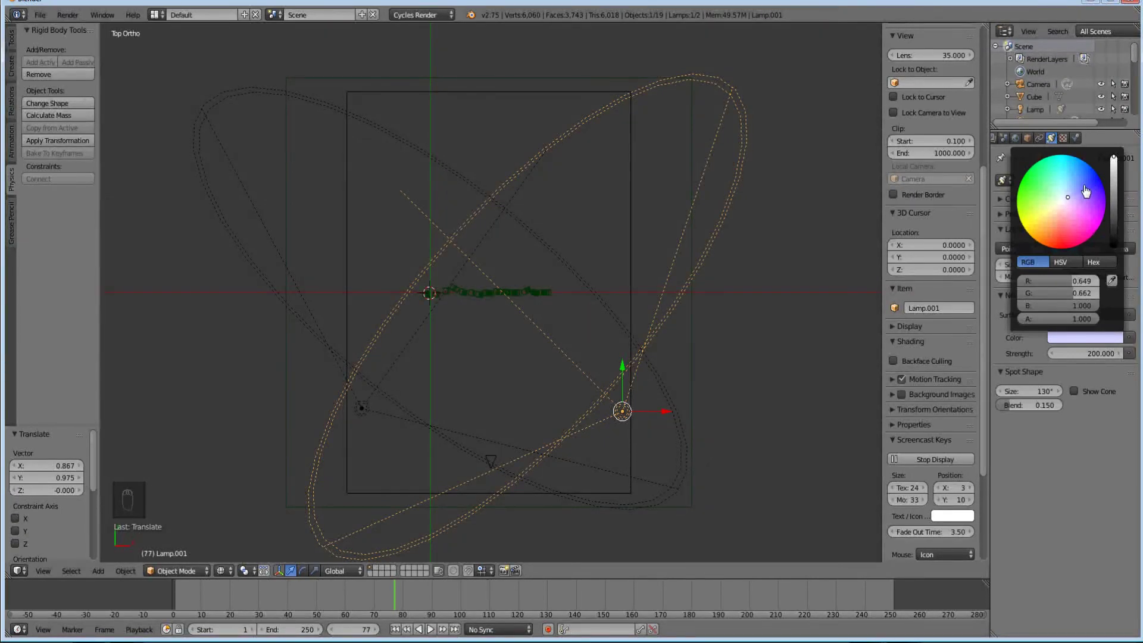
left_click_drag(1072, 199, 1052, 204)
left_click_drag(1046, 220, 1061, 171)
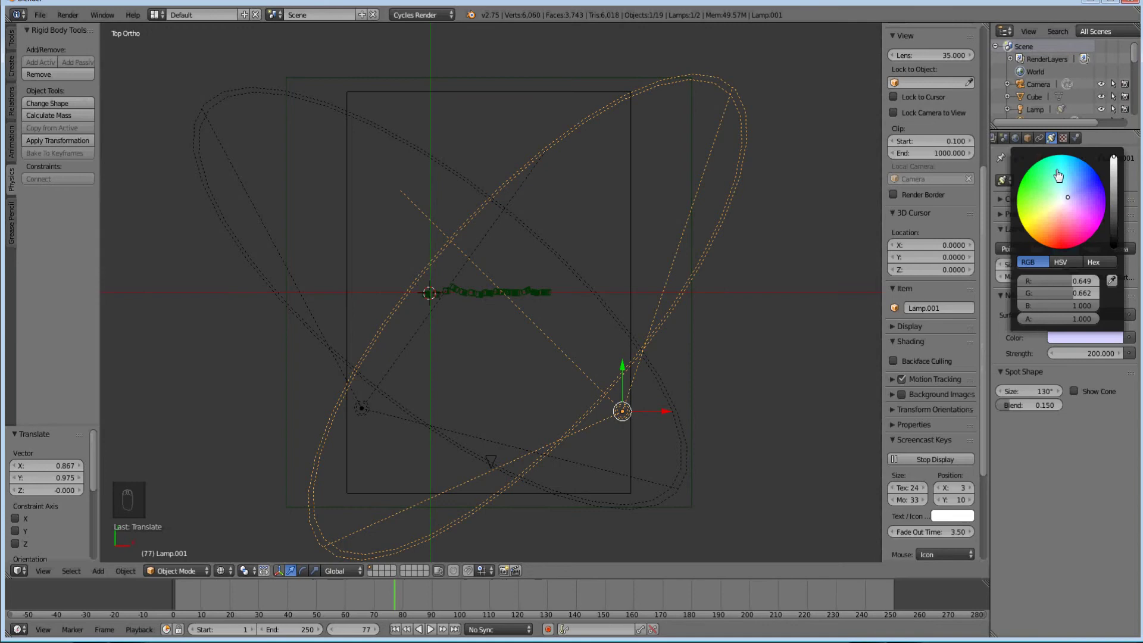
Step: Settle the copied lamp on a purple tint and fine-tune it
left_click_drag(1066, 195, 1078, 206)
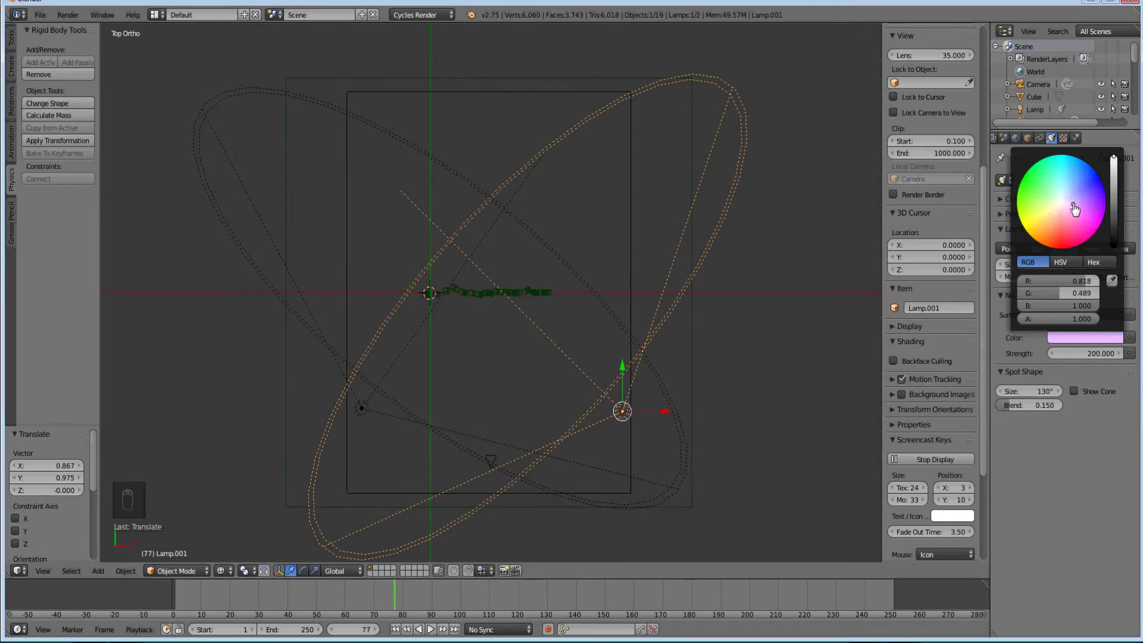
middle_click(1076, 207)
left_click_drag(1048, 215, 1075, 199)
middle_click(1075, 199)
left_click_drag(1075, 199, 1068, 207)
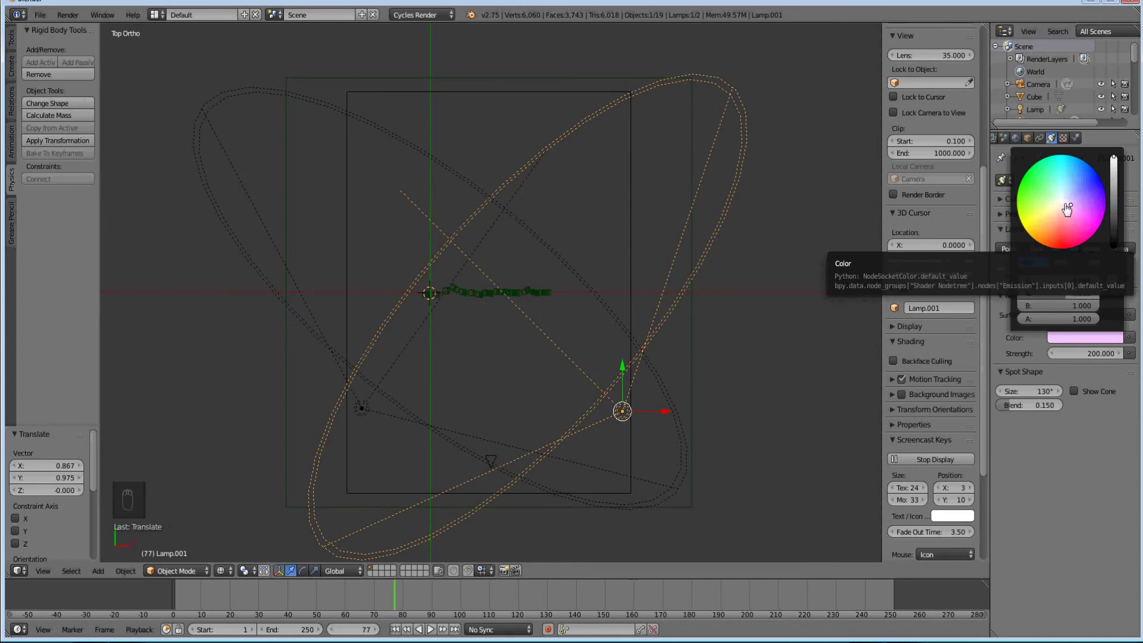
middle_click(1070, 204)
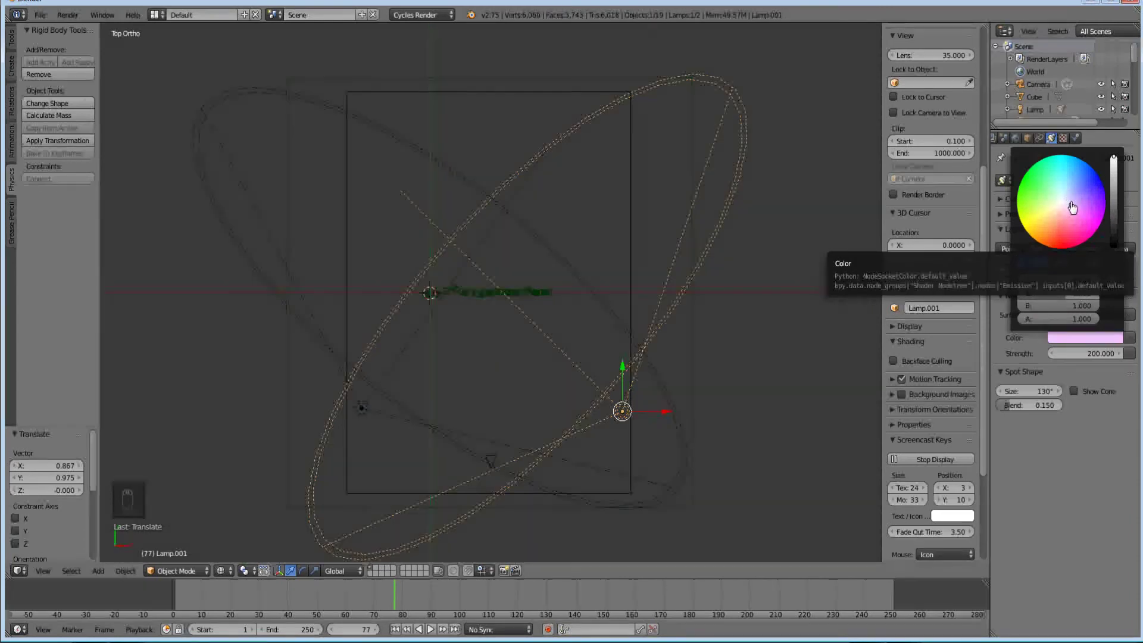
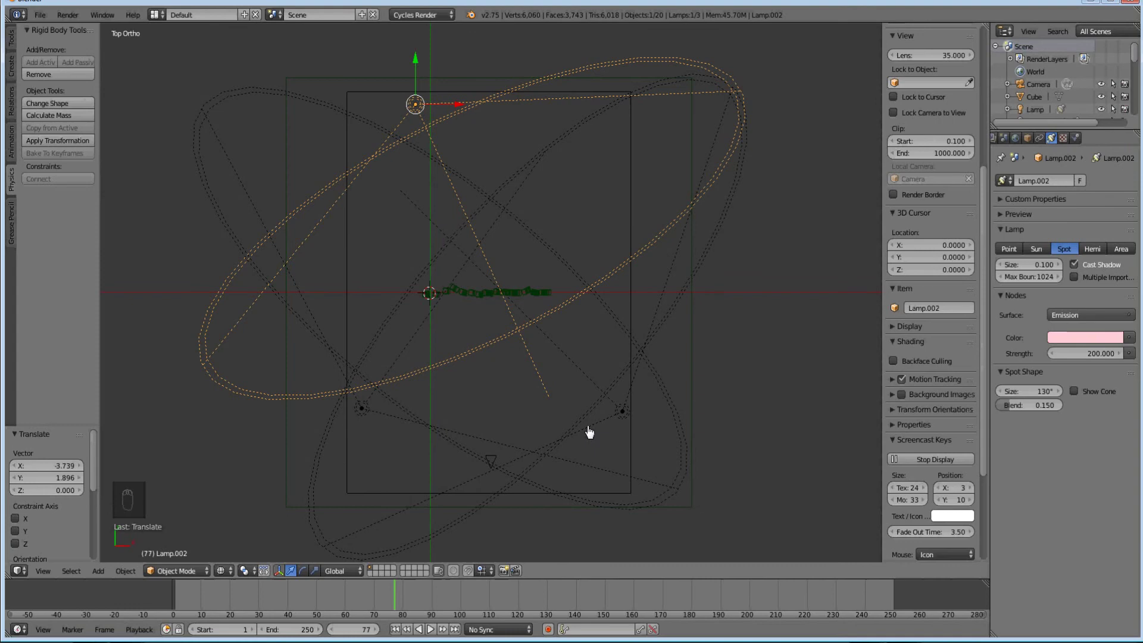
Step: In camera view, set the pink lamp's emission strength to 100
middle_click(591, 431)
key("KP_0")
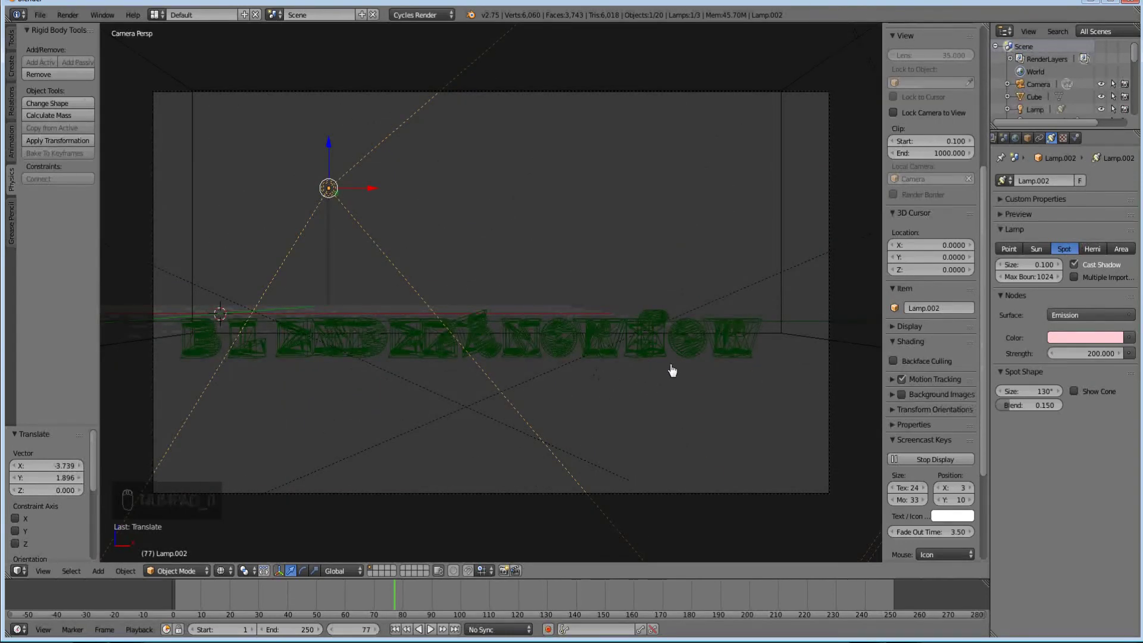
left_click(1094, 355)
middle_click(1093, 358)
key("KP_0")
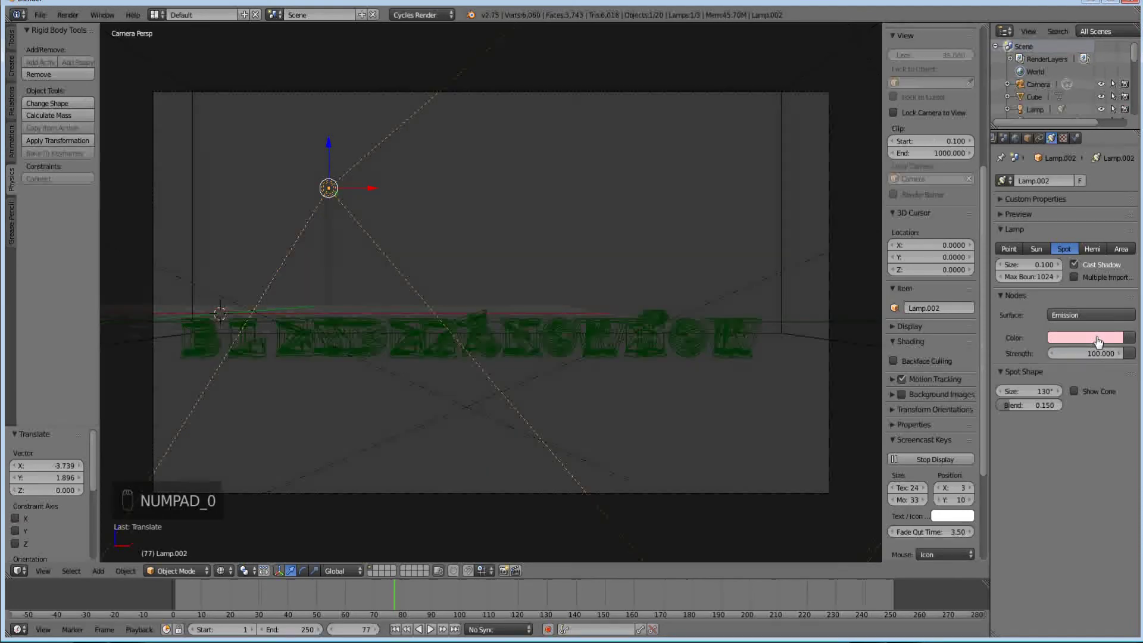
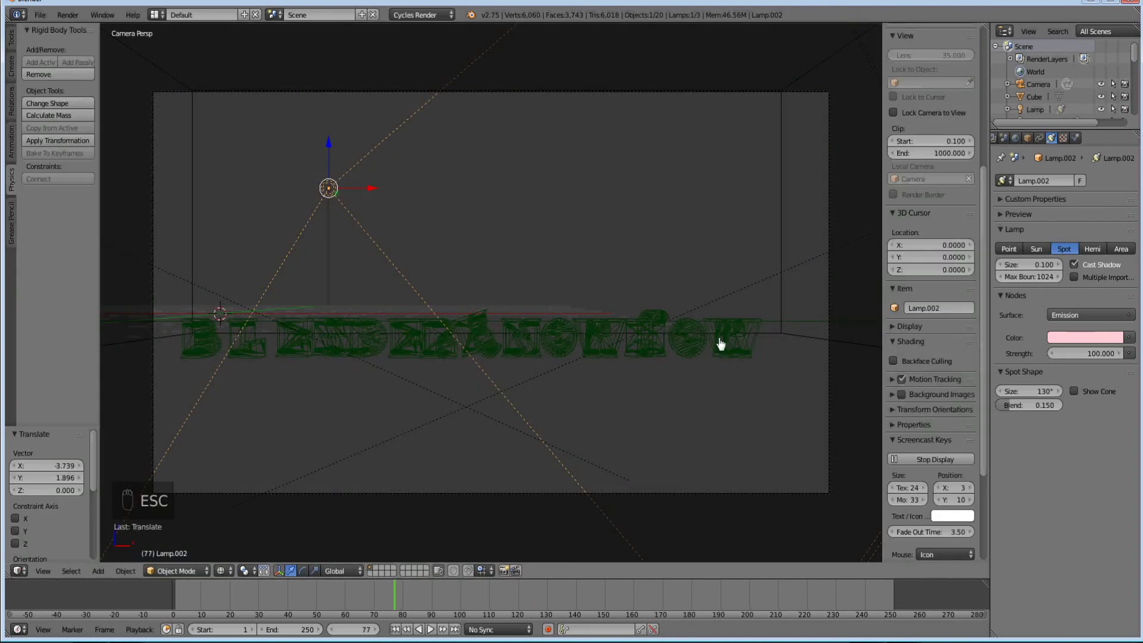
Step: Show the Render properties and expand the Sampling panel
left_click(1075, 145)
left_click(1031, 145)
left_click(1049, 388)
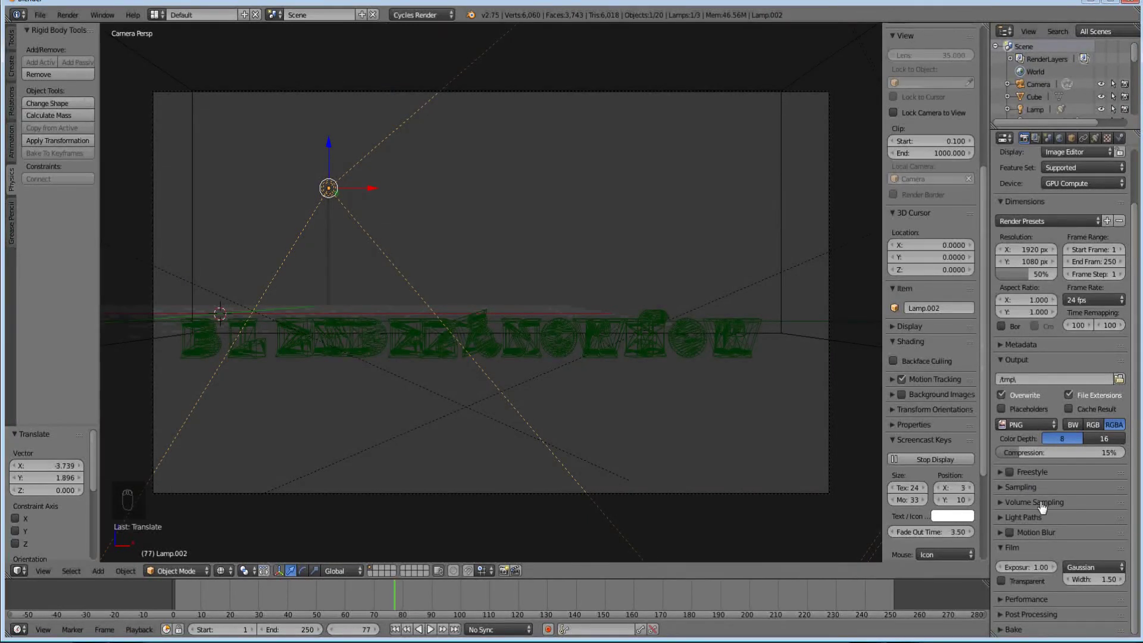
left_click_drag(1042, 494, 1098, 555)
key("KP_0")
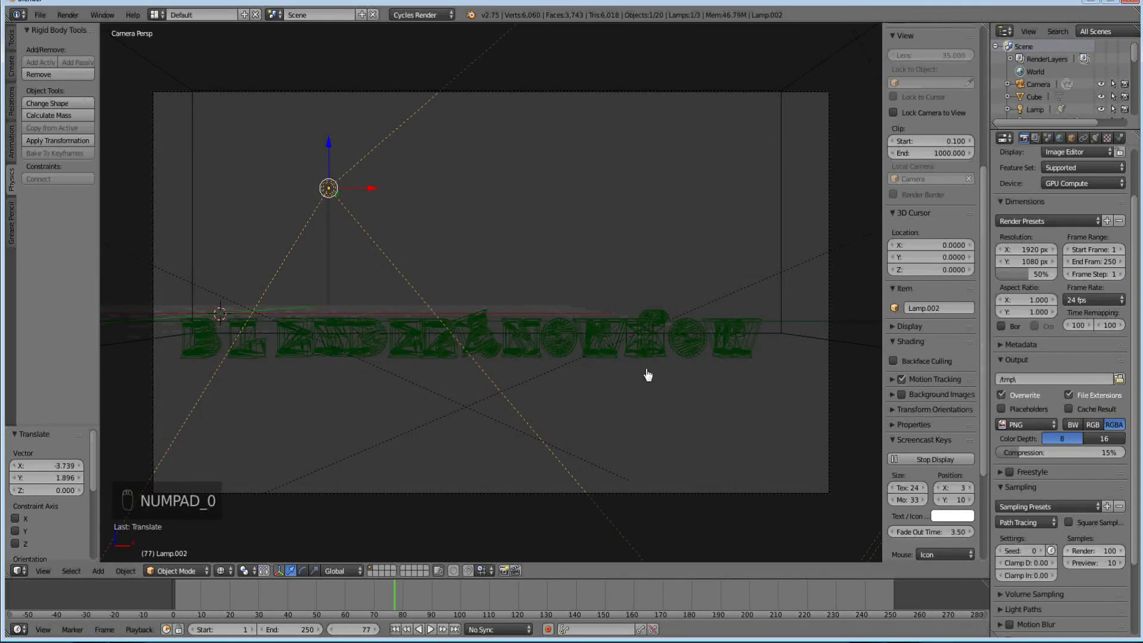
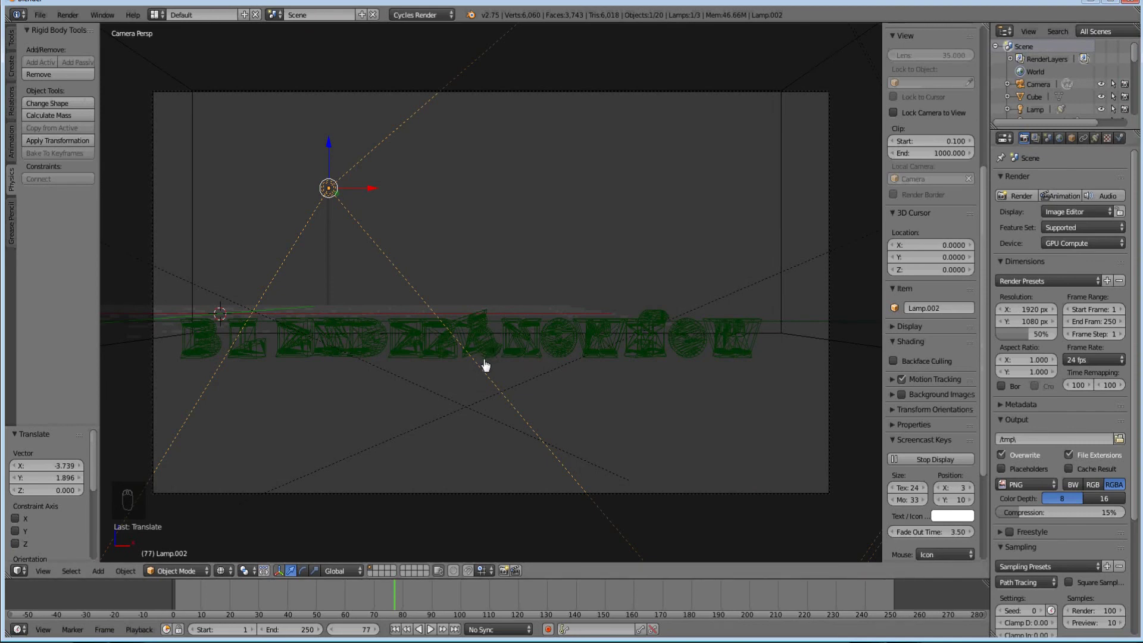
Step: Switch to rendered viewport shading and play the falling-letters animation
key("z")
key("alt+a")
key("Escape")
key("alt+a")
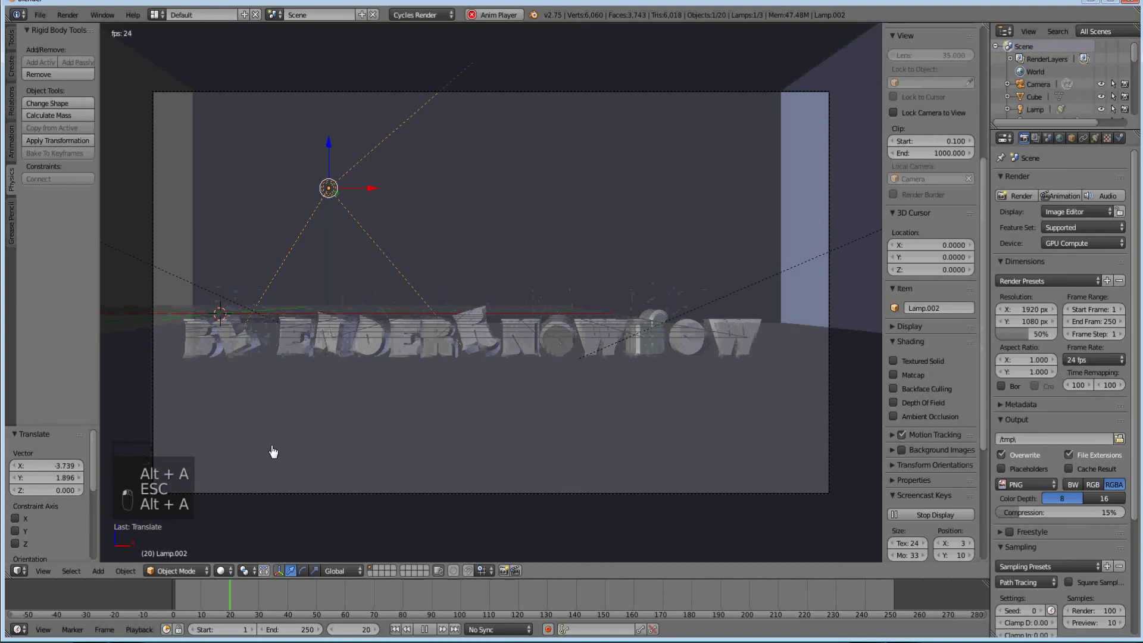